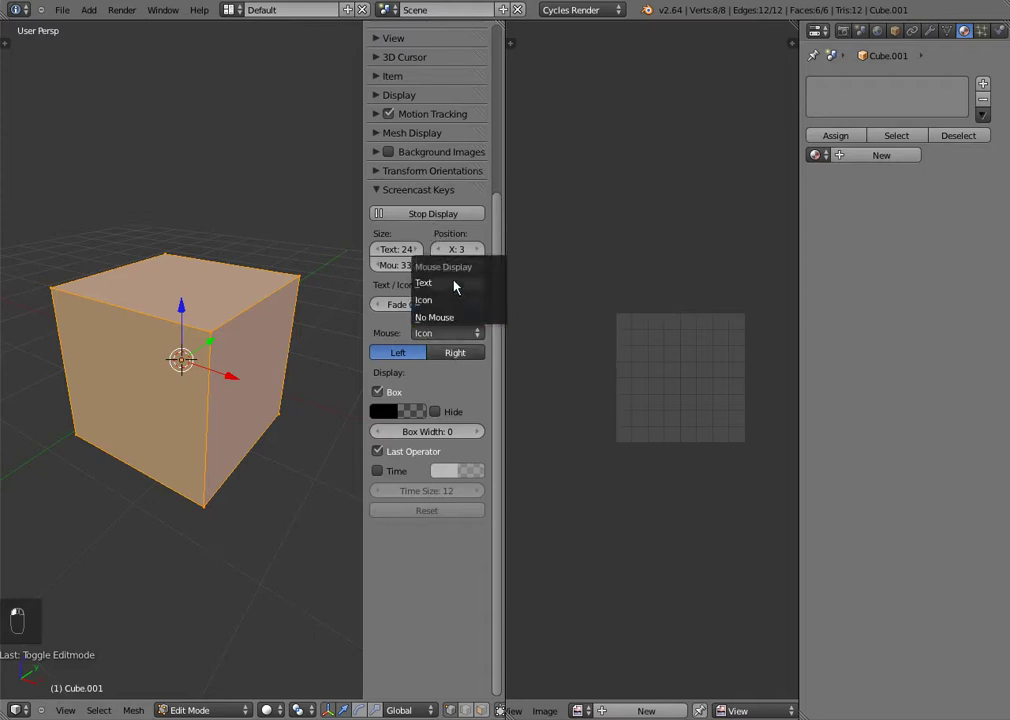
Step: Choose the Mouse display option for Screencast Keys and hide the 3D View side shelf
{"action": "left_click", "coordinate": [417, 414]}
{"action": "left_click", "coordinate": [407, 400]}
{"action": "left_click", "coordinate": [407, 400]}
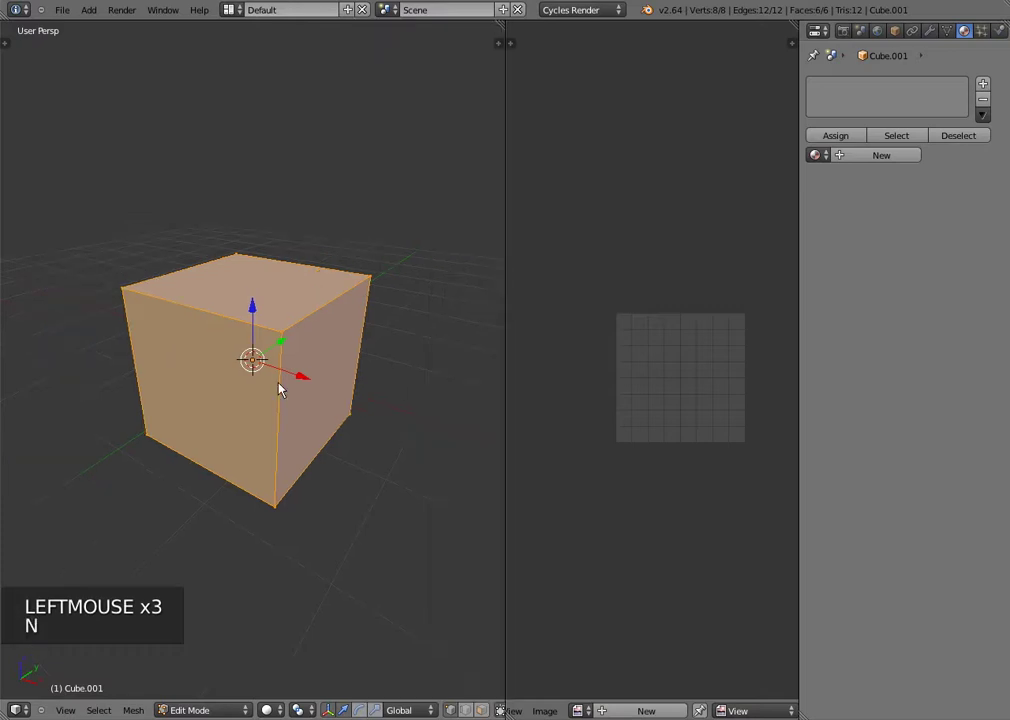
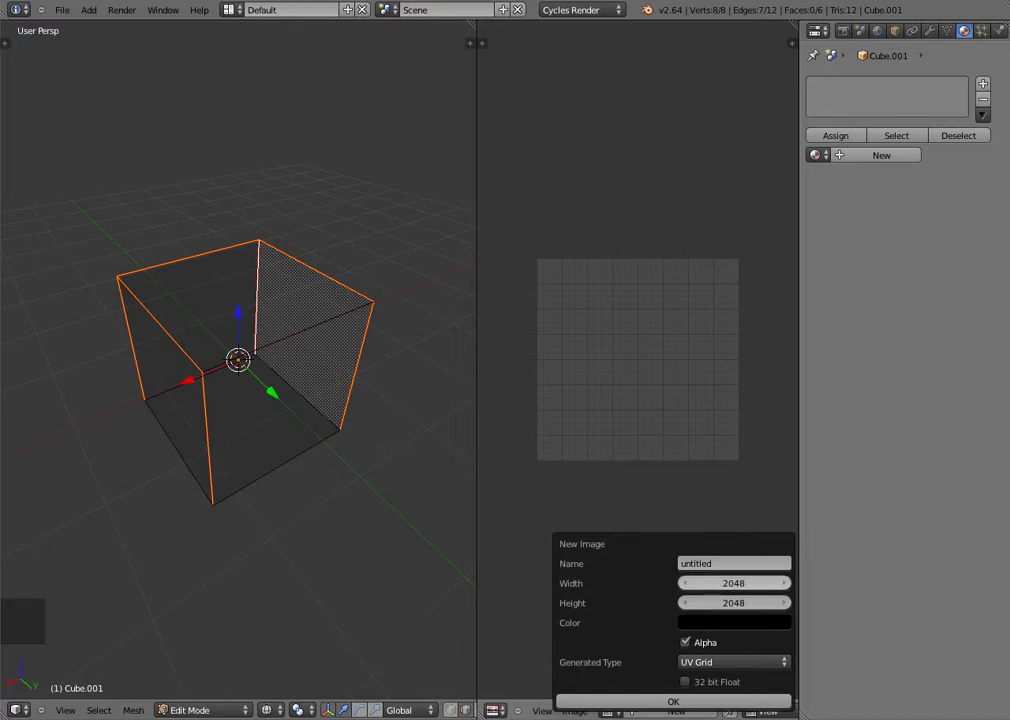
Step: Zoom in and out over the image editor while the new untitled UV grid image is set up
{"action": "scroll", "scroll_direction": "up", "scroll_amount": 3}
{"action": "scroll", "scroll_direction": "down", "scroll_amount": 3}
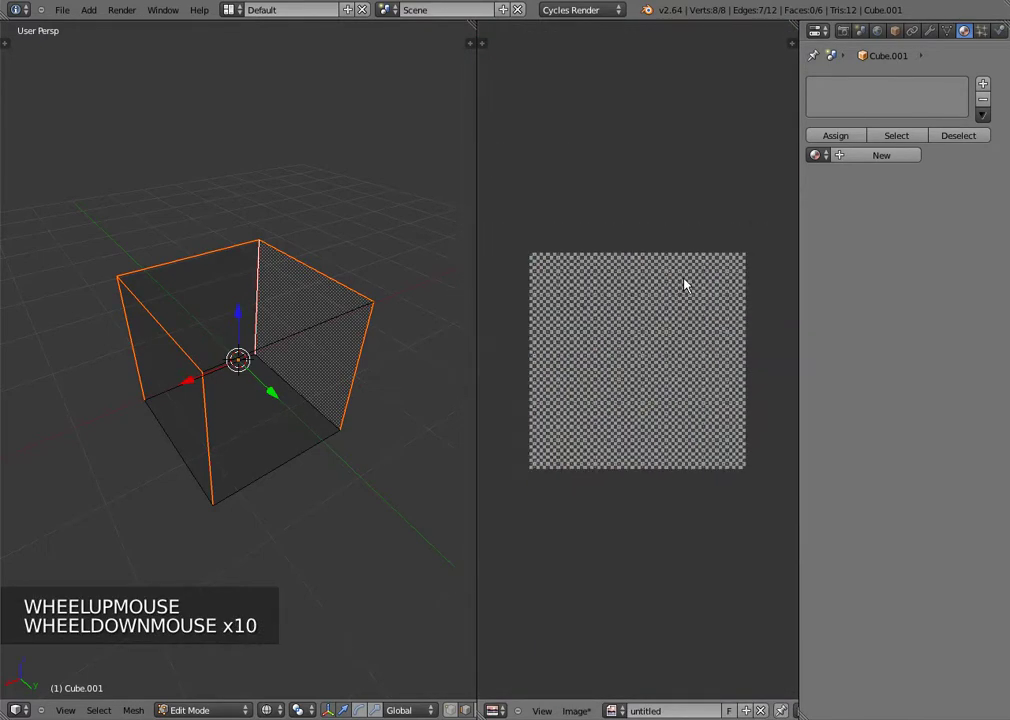
Step: Select all of Cube.001's geometry and Unwrap it into a cross-shaped layout over the untitled image
{"action": "scroll", "scroll_direction": "down", "scroll_amount": 3}
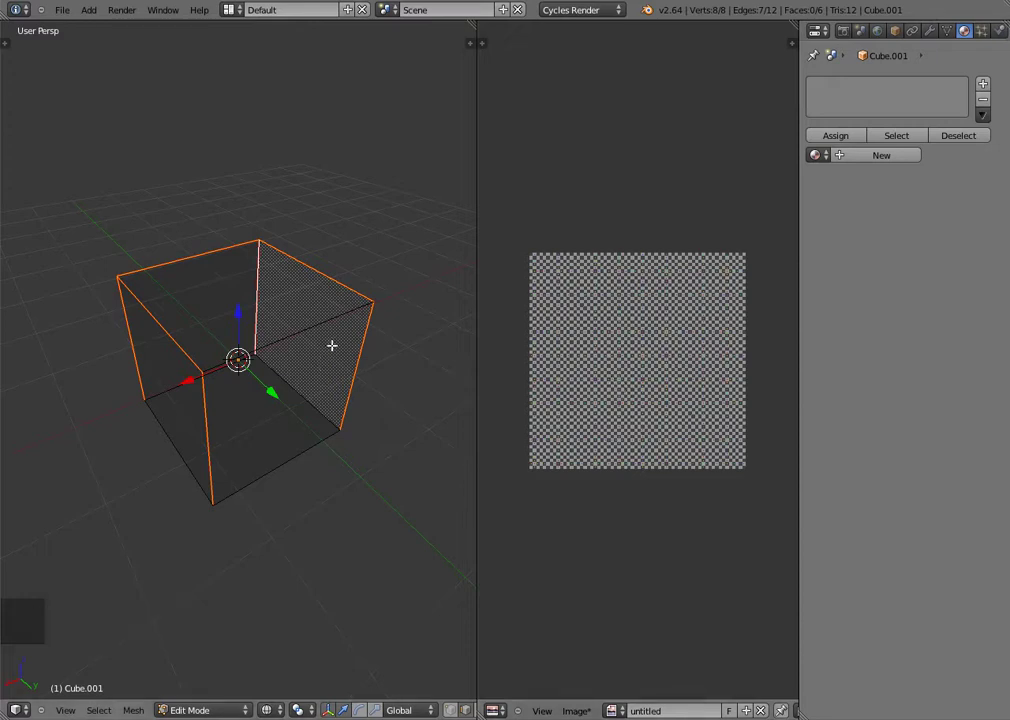
{"action": "middle_click", "coordinate": [341, 329]}
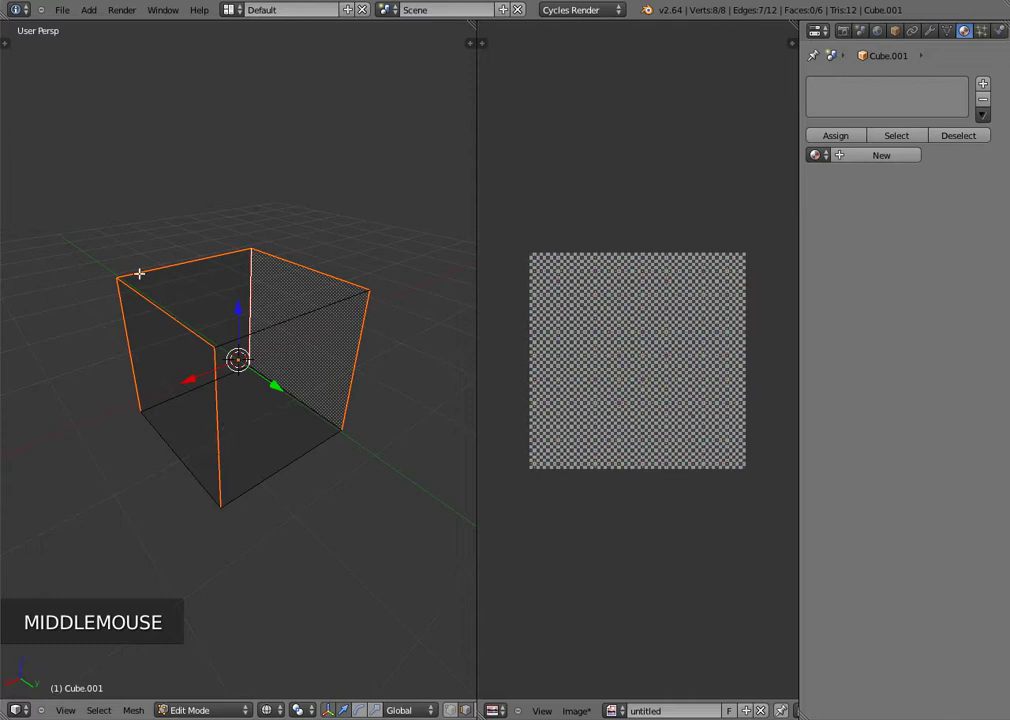
{"action": "key", "text": "a"}
{"action": "key", "text": "a"}
{"action": "key", "text": "u"}
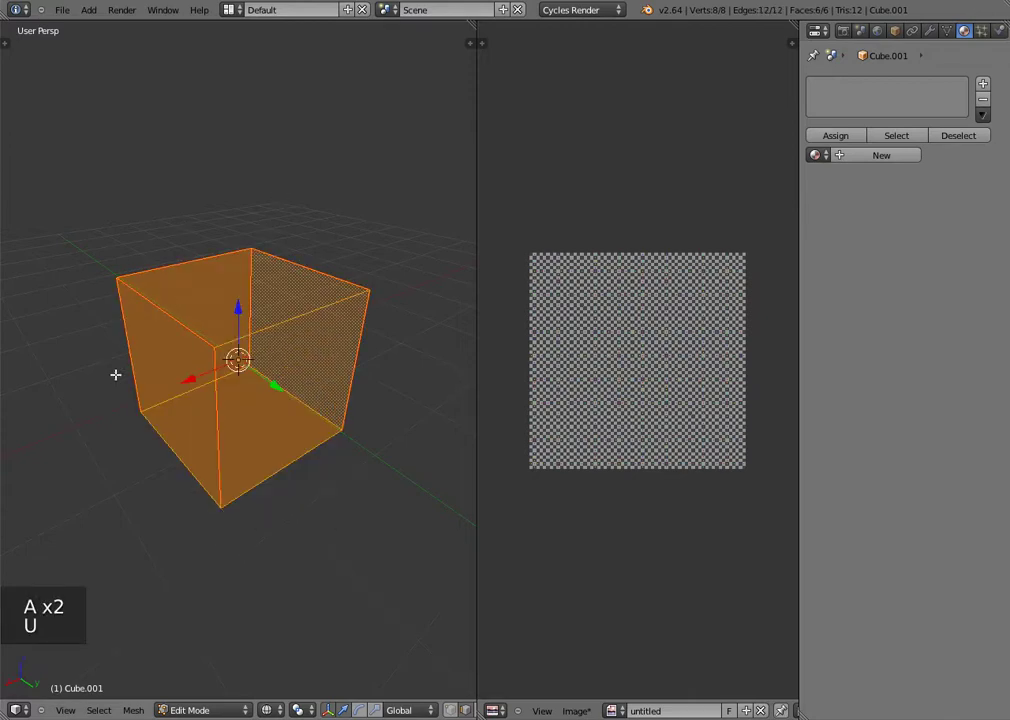
{"action": "key", "text": "u"}
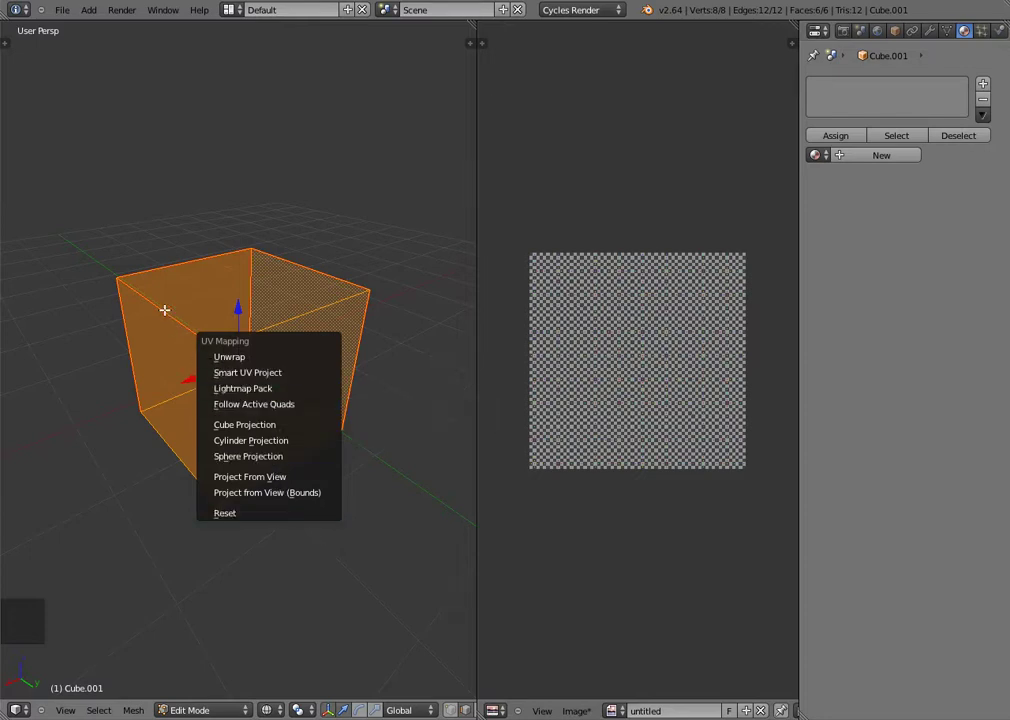
{"action": "key", "text": "u"}
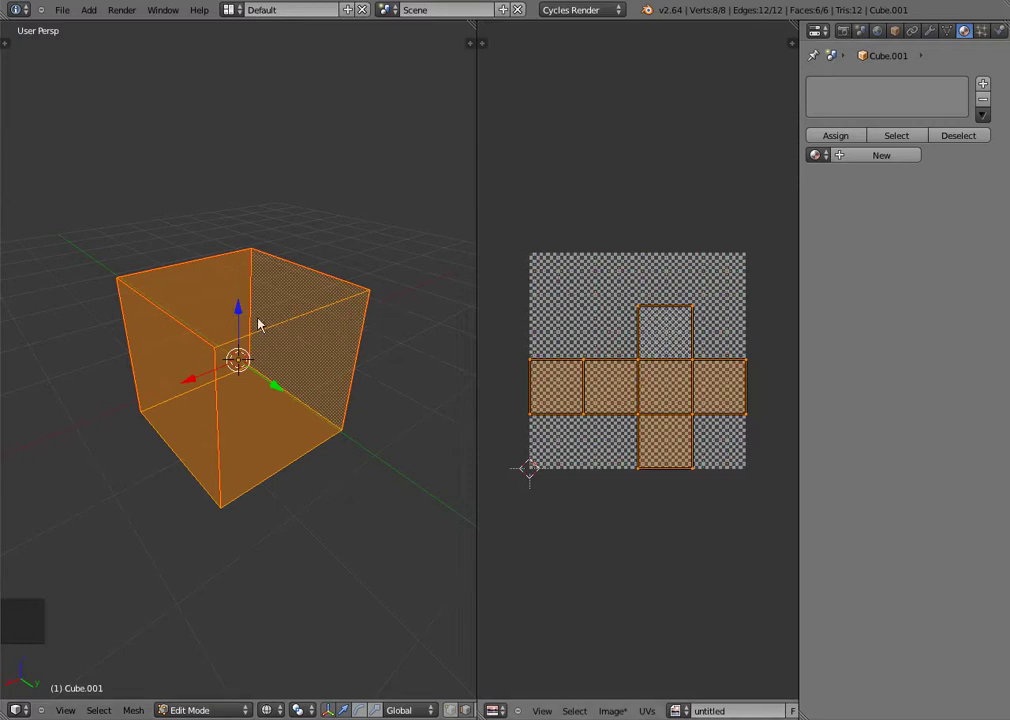
{"action": "key", "text": "u"}
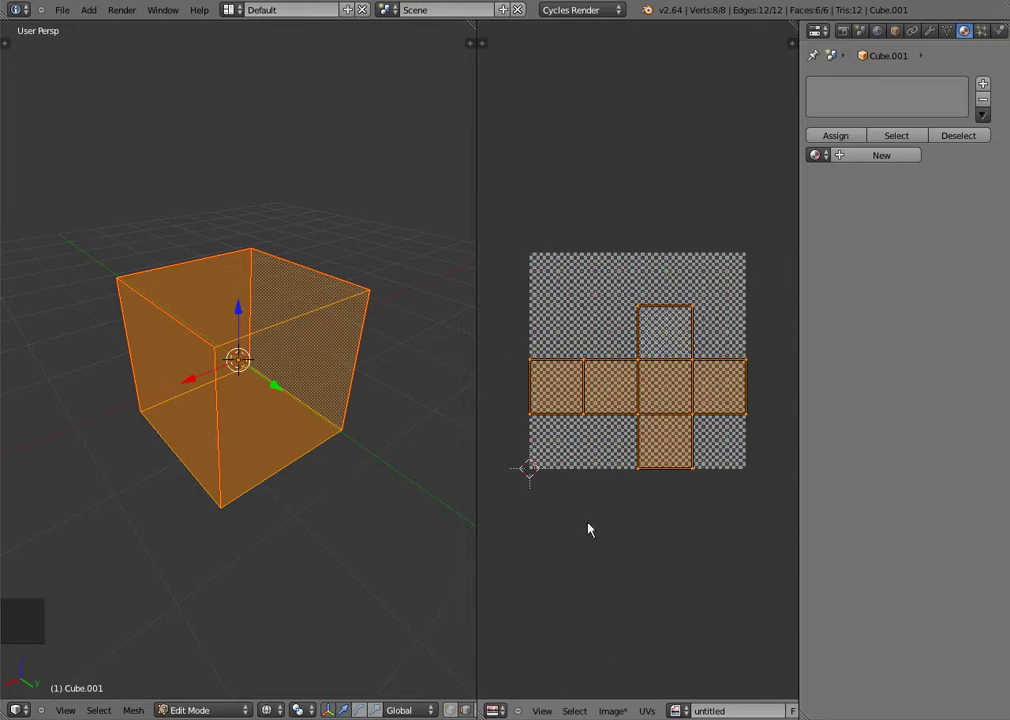
{"action": "scroll", "scroll_direction": "up", "scroll_amount": 3}
{"action": "scroll", "scroll_direction": "down", "scroll_amount": 3}
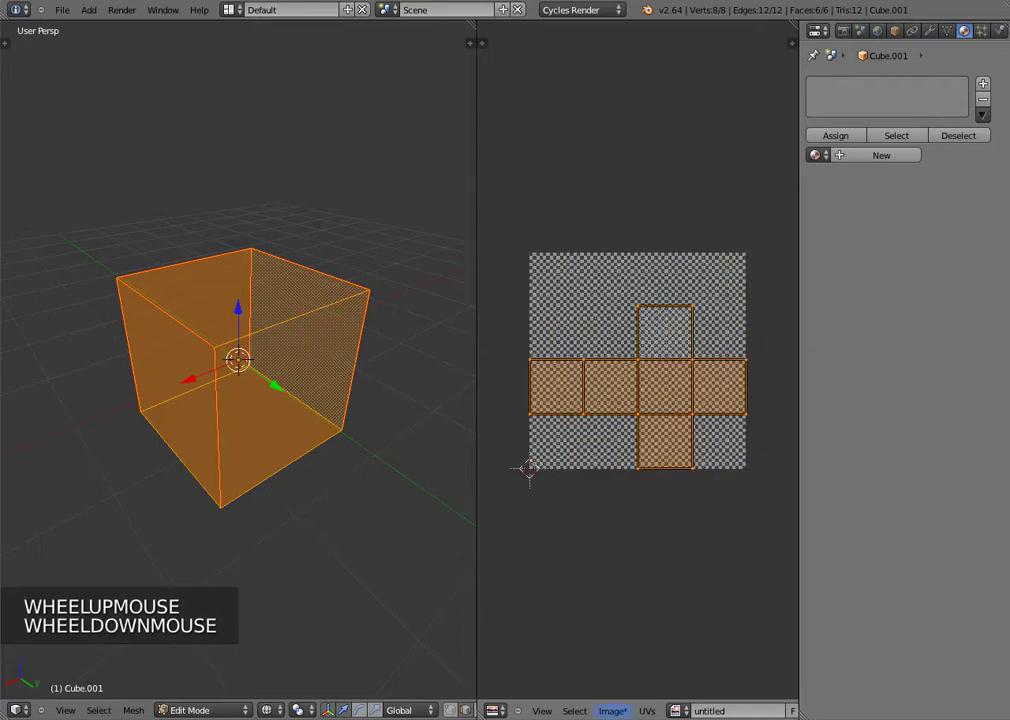
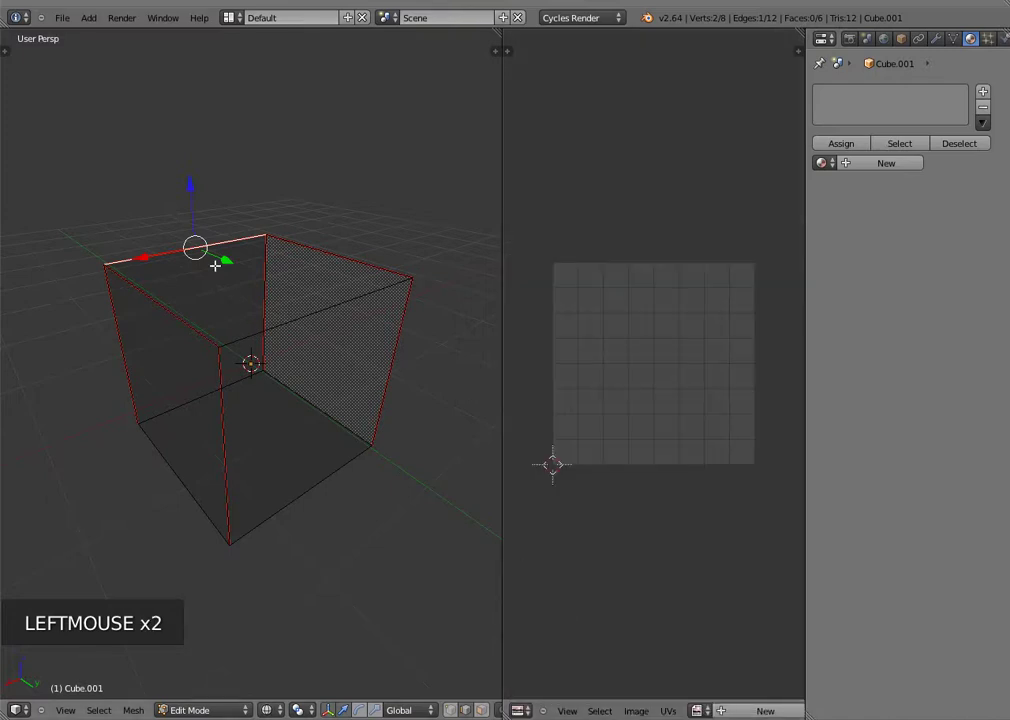
Step: Clear the seam on the cube's top edge via the edge menu and deselect everything
{"action": "key", "text": "ctrl+e"}
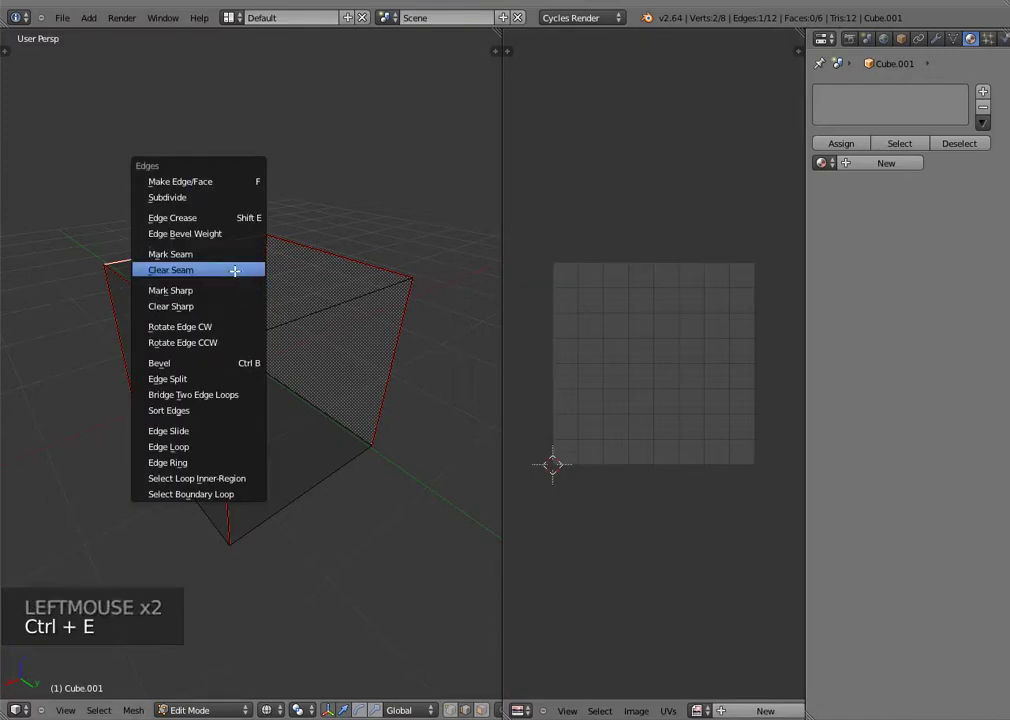
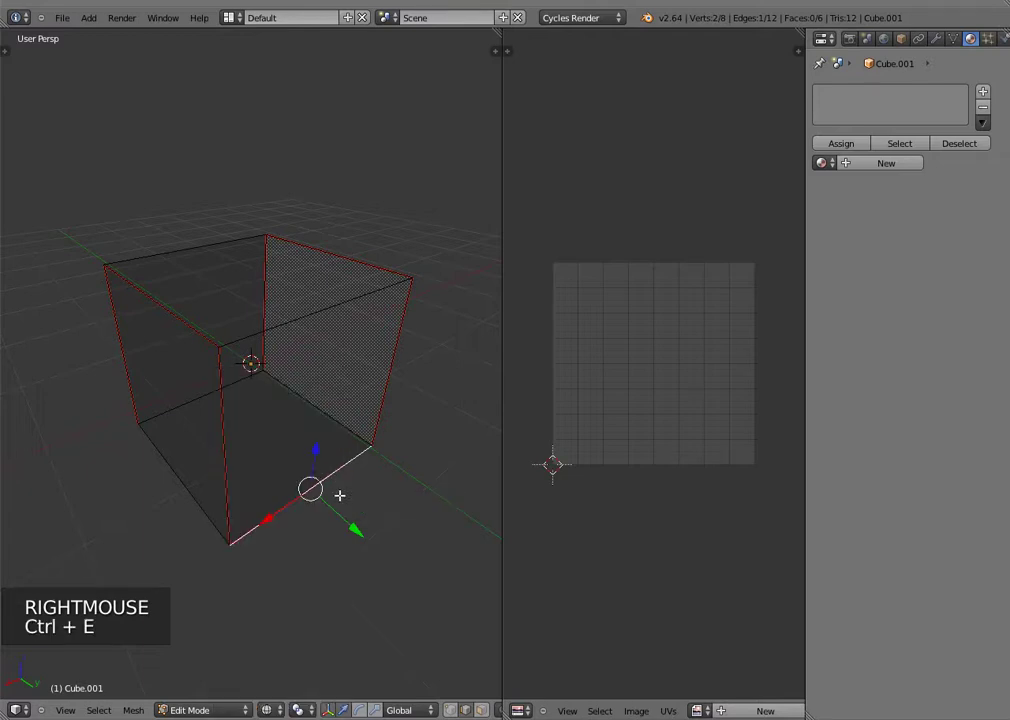
{"action": "key", "text": "a"}
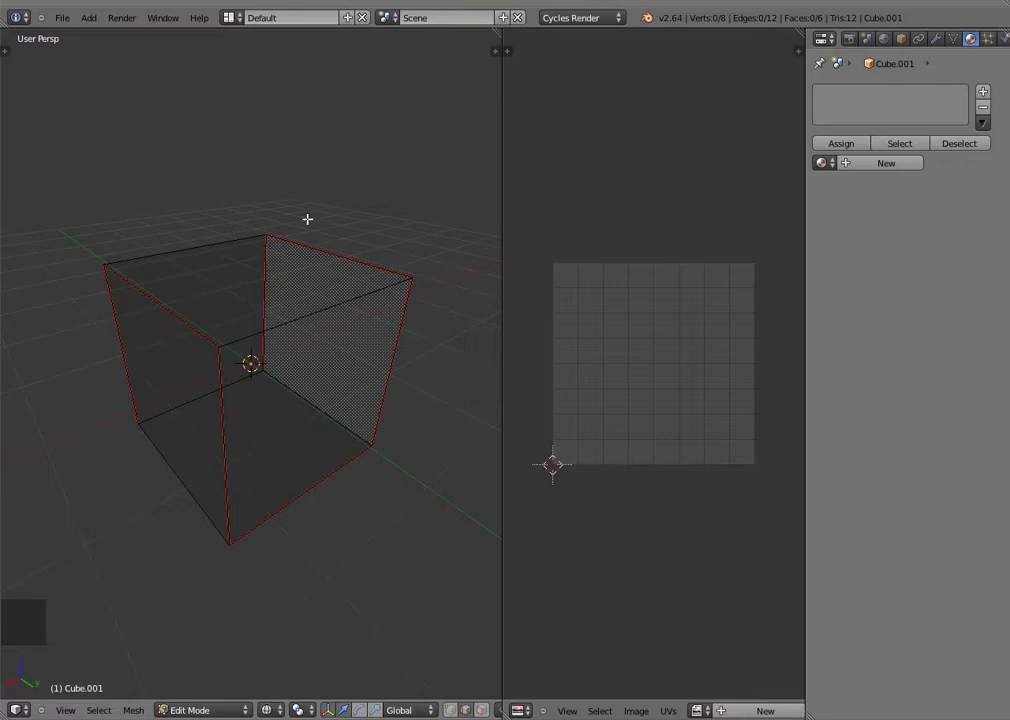
Step: Undo and redo the unwrap with the edited seams, then select all and unwrap again
{"action": "key", "text": "a"}
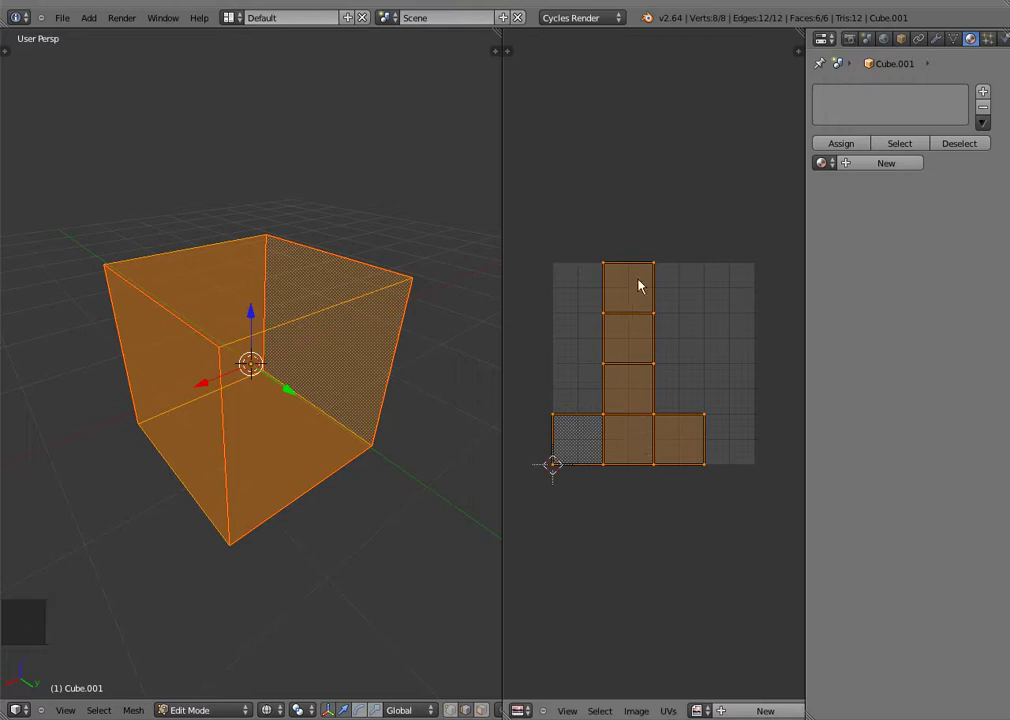
{"action": "key", "text": "ctrl+z"}
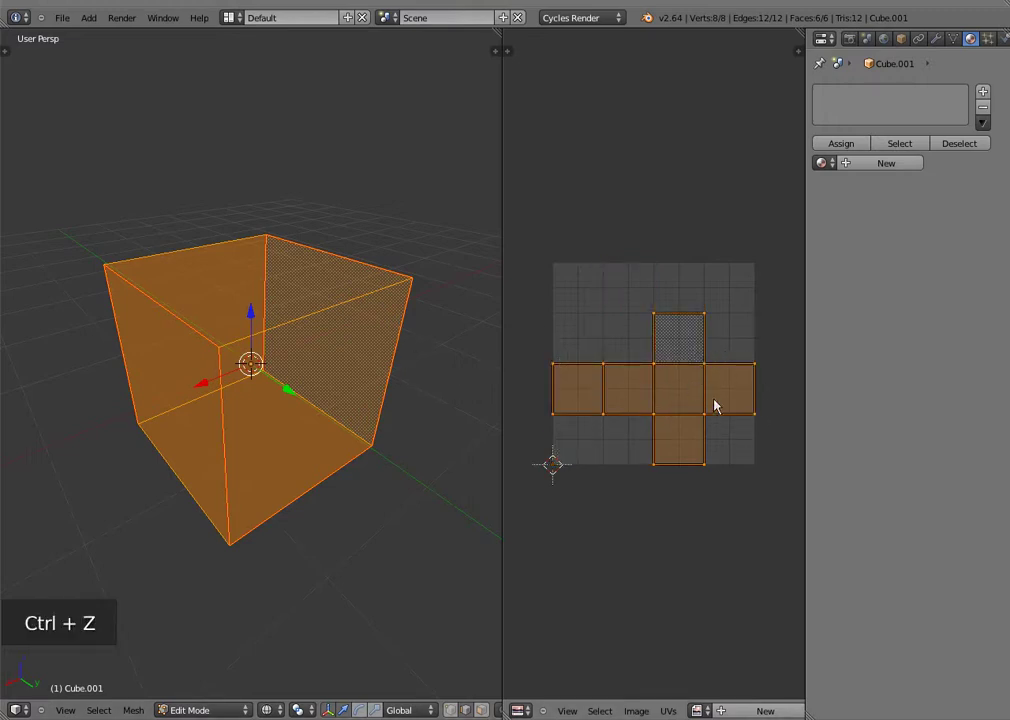
{"action": "key", "text": "u"}
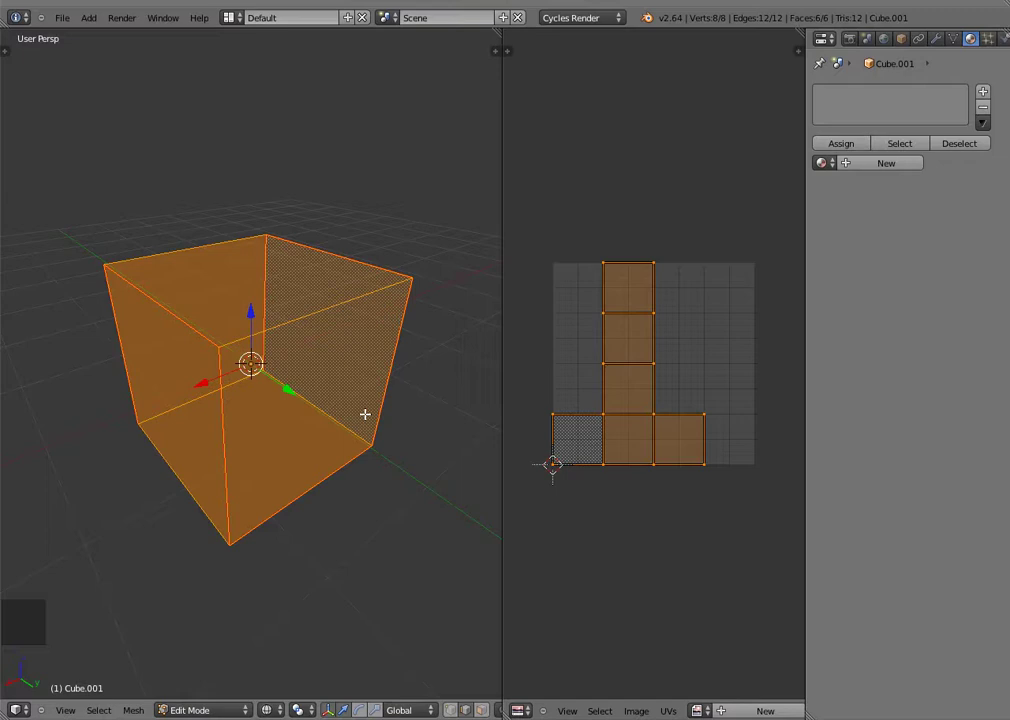
{"action": "key", "text": "z"}
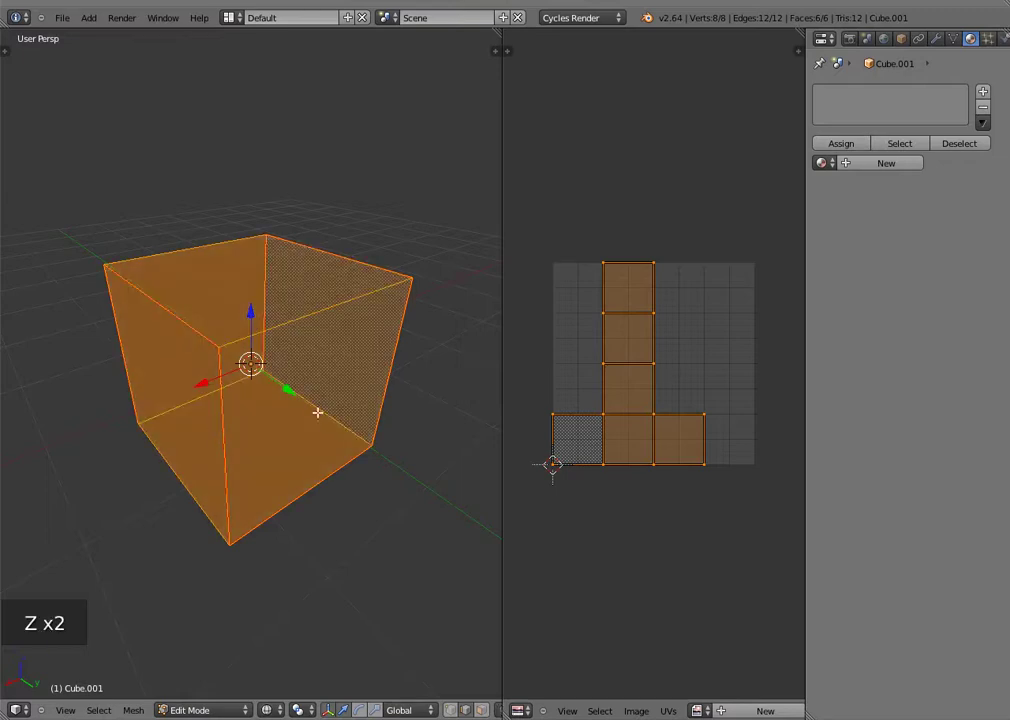
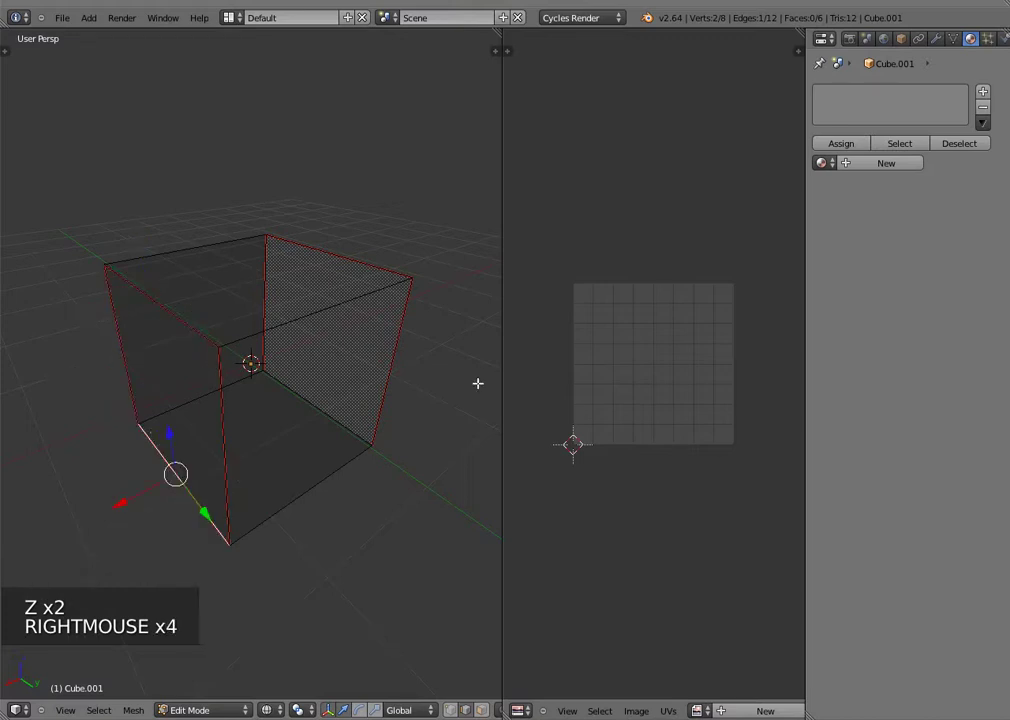
{"action": "key", "text": "a"}
{"action": "key", "text": "a"}
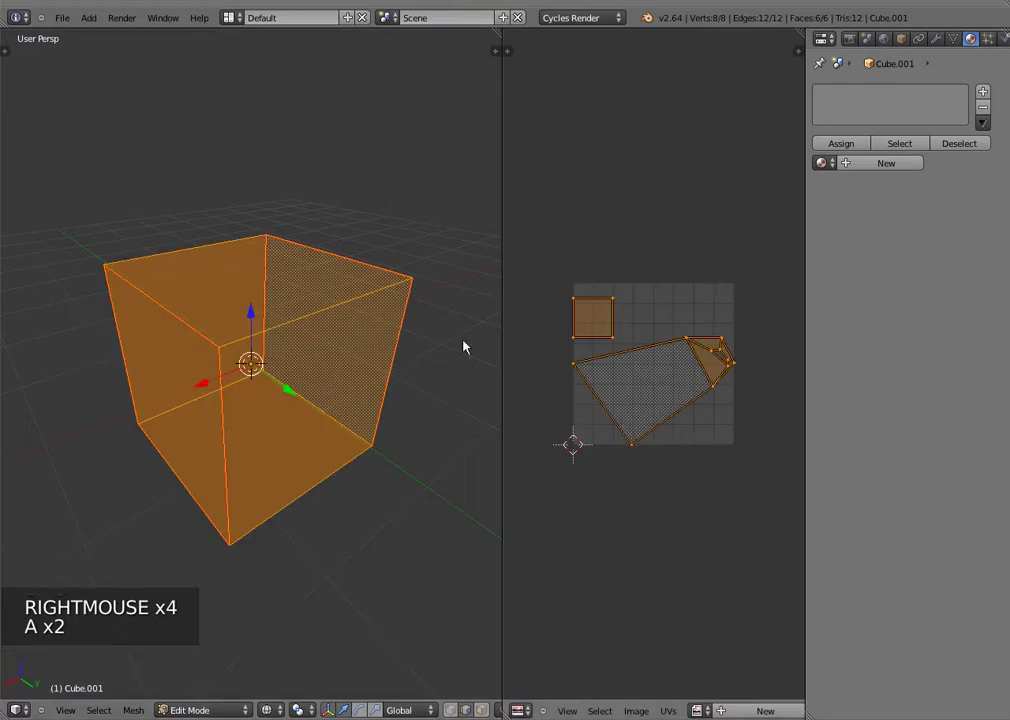
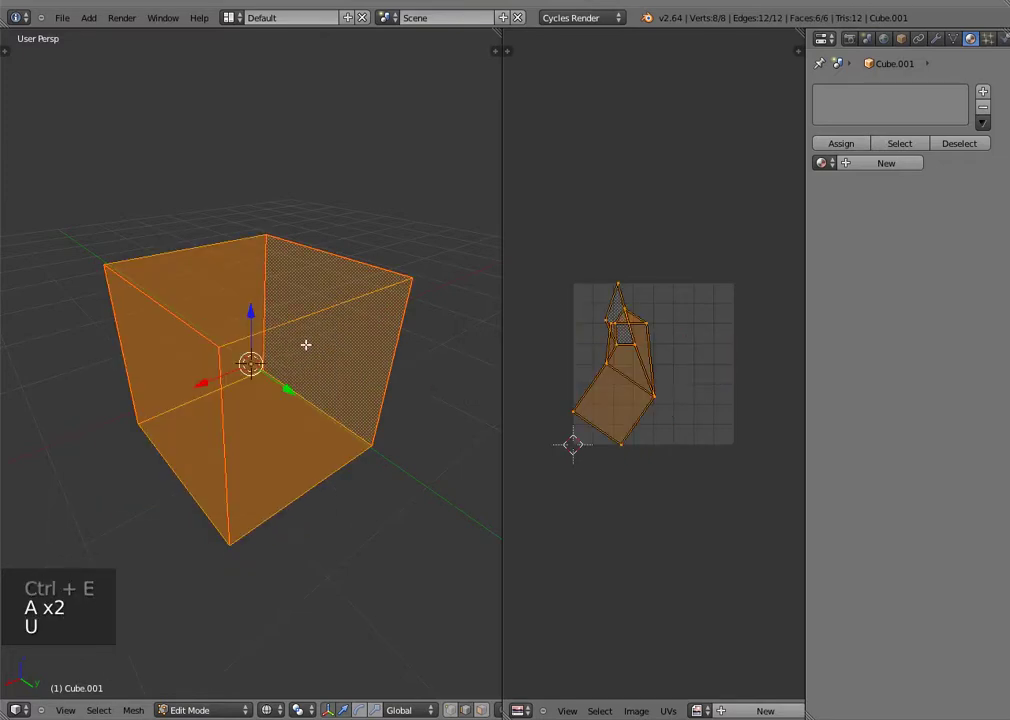
{"action": "scroll", "scroll_direction": "up", "scroll_amount": 3}
{"action": "scroll", "scroll_direction": "up", "scroll_amount": 3}
{"action": "scroll", "scroll_direction": "down", "scroll_amount": 3}
Step: Reset the UVs, mark the chosen edge as a seam, select the whole mesh and unwrap into a T-shaped strip
{"action": "key", "text": "a"}
{"action": "key", "text": "a"}
{"action": "key", "text": "u"}
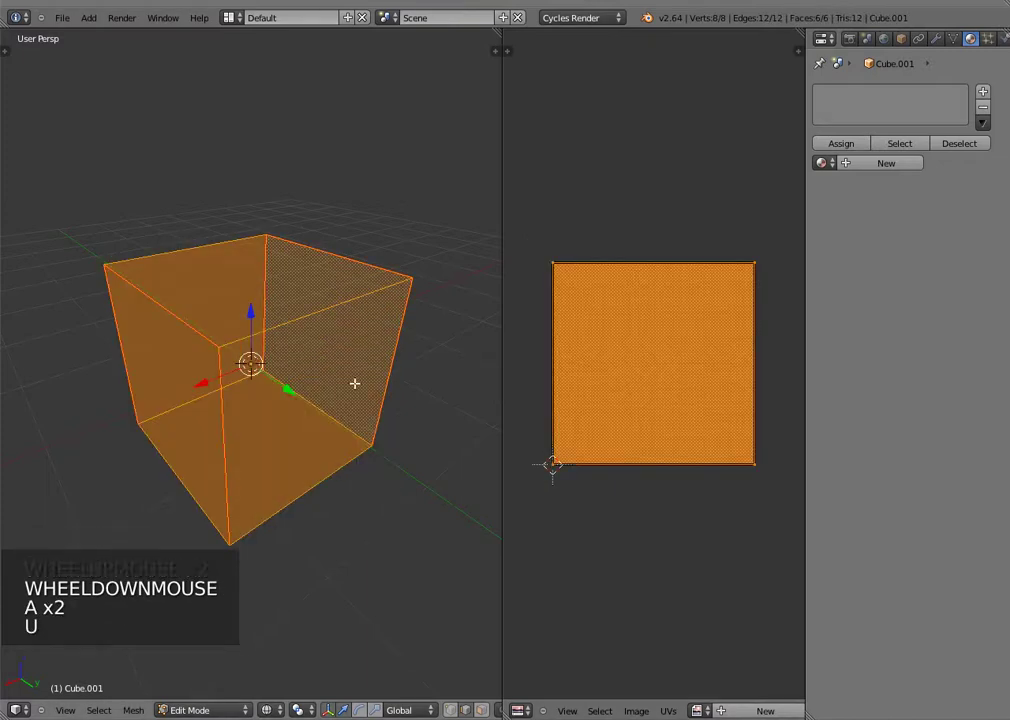
{"action": "key", "text": "u"}
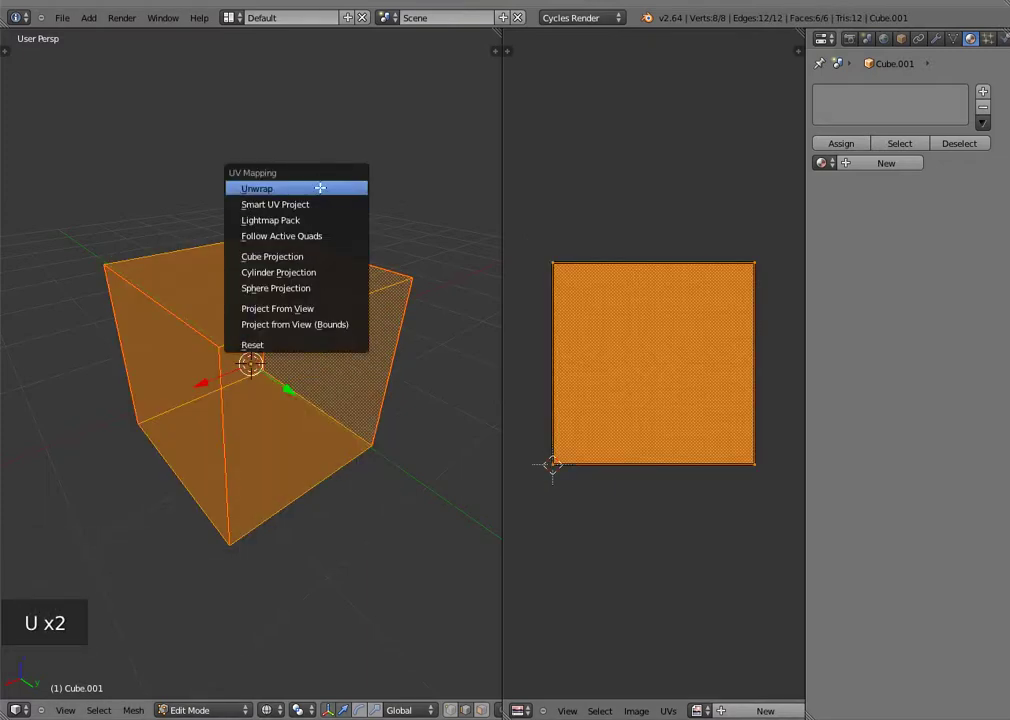
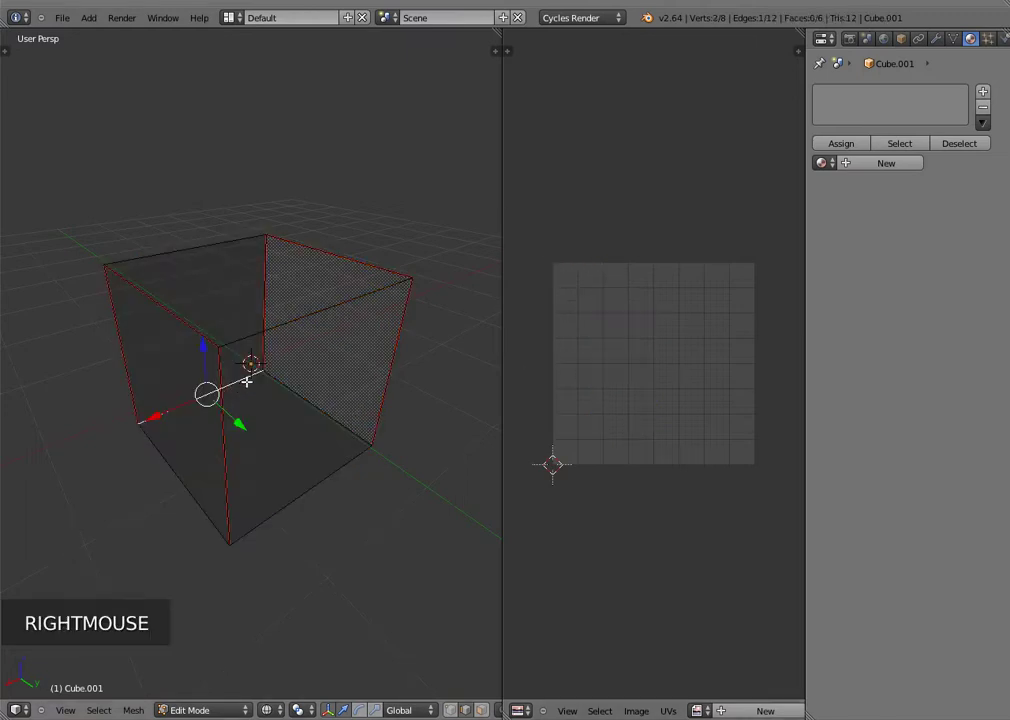
{"action": "key", "text": "ctrl+e"}
{"action": "key", "text": "a"}
{"action": "key", "text": "a"}
{"action": "key", "text": "u"}
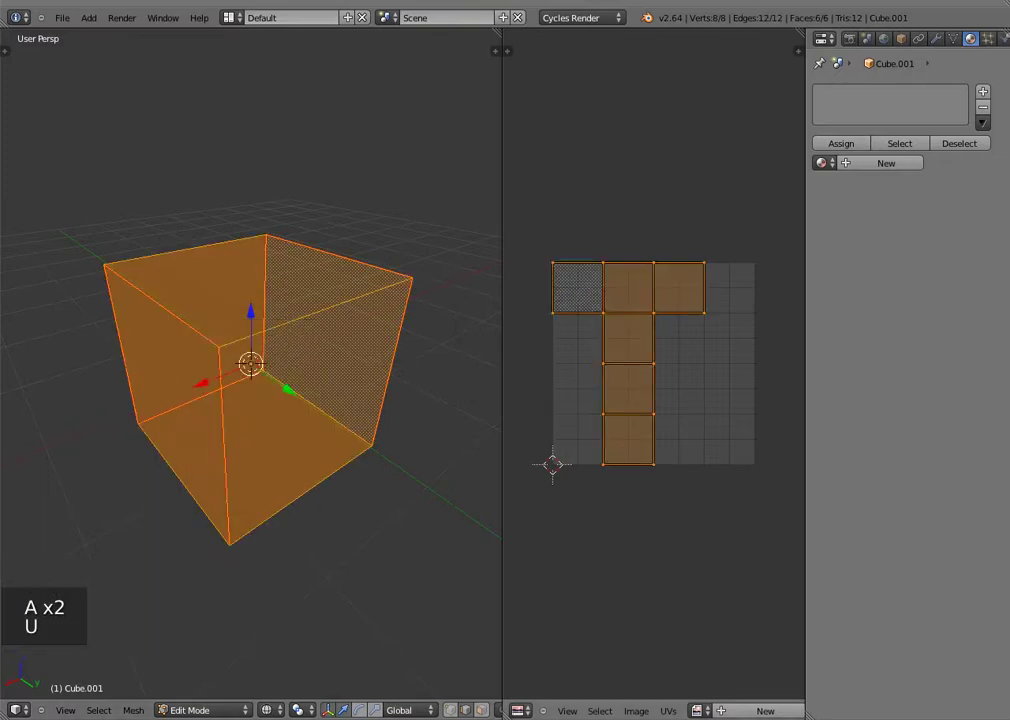
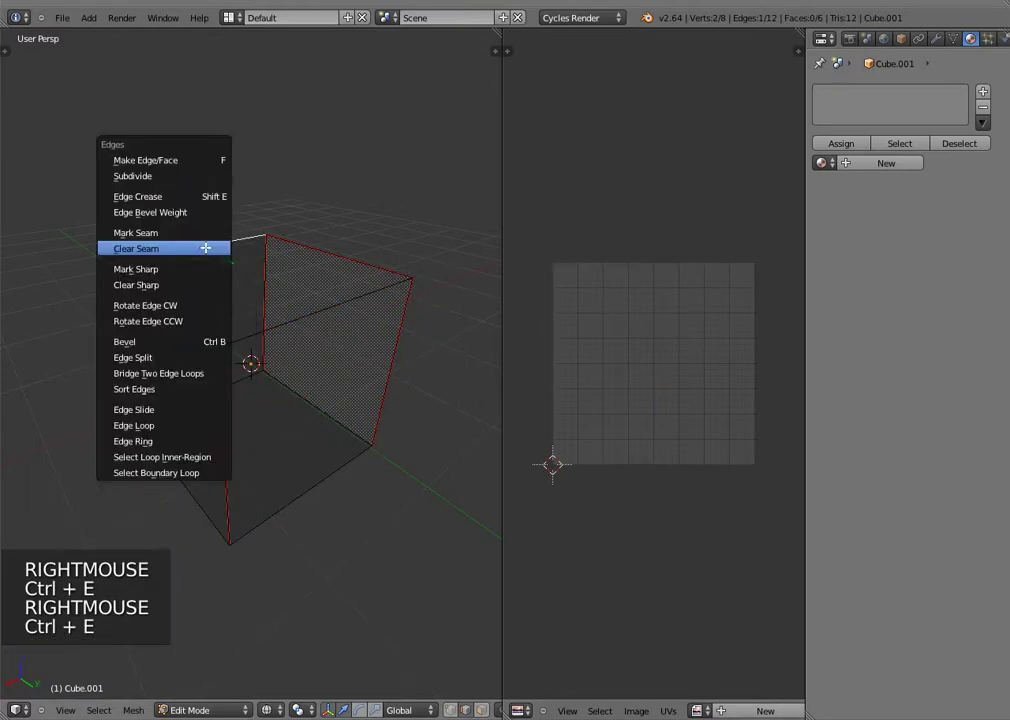
Step: Mark one more seam, unwrap the whole cube into a six-square cross net, and toggle Edit Mode off and on
{"action": "key", "text": "a"}
{"action": "key", "text": "a"}
{"action": "key", "text": "u"}
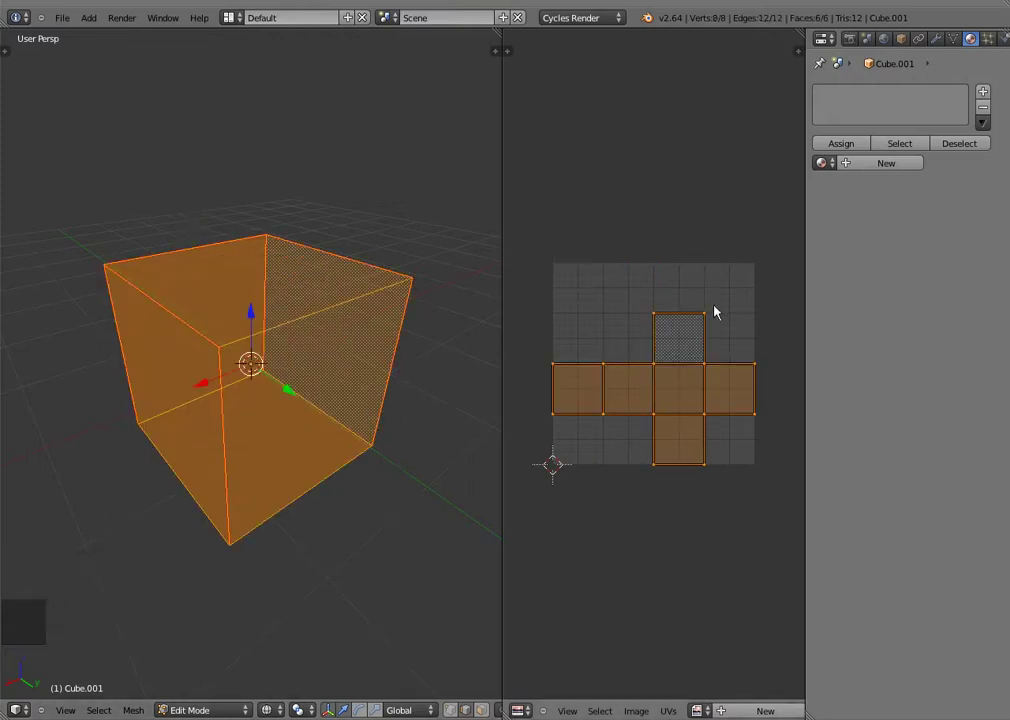
{"action": "key", "text": "Tab"}
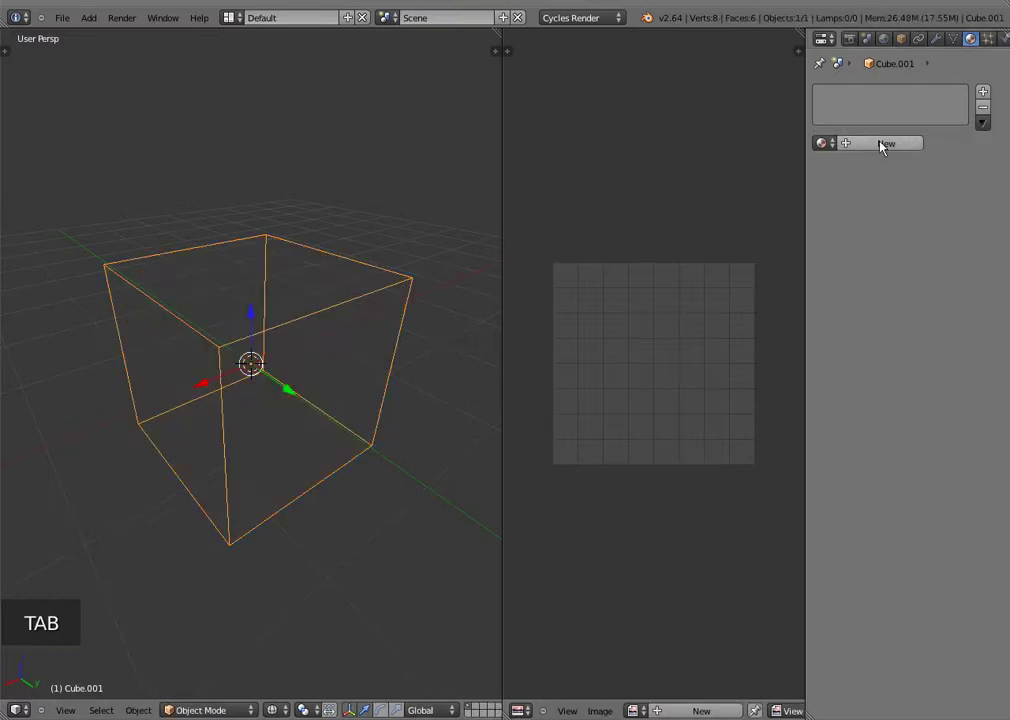
{"action": "key", "text": "Tab"}
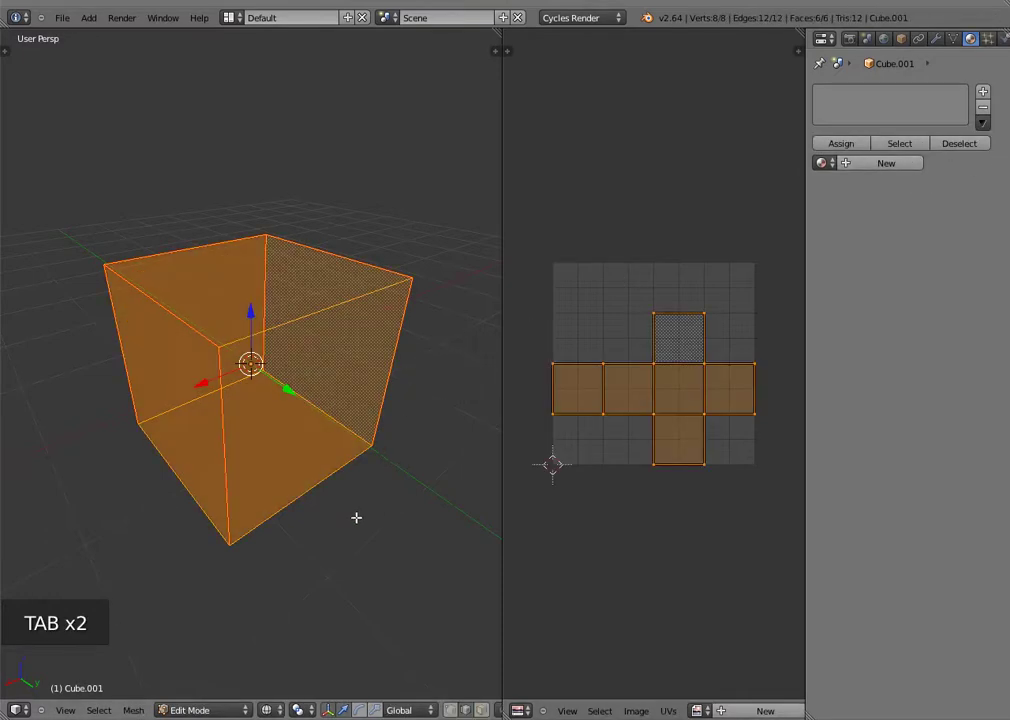
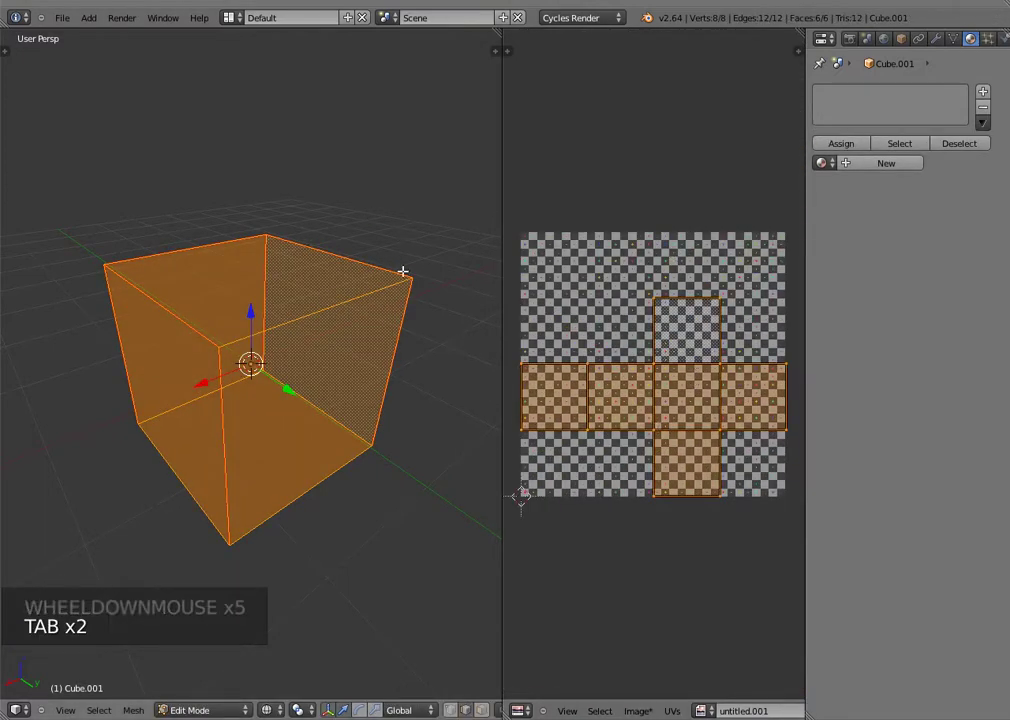
Step: Leave Edit Mode and add a new material (Material.004) with a Diffuse BSDF surface to Cube.001
{"action": "key", "text": "Tab"}
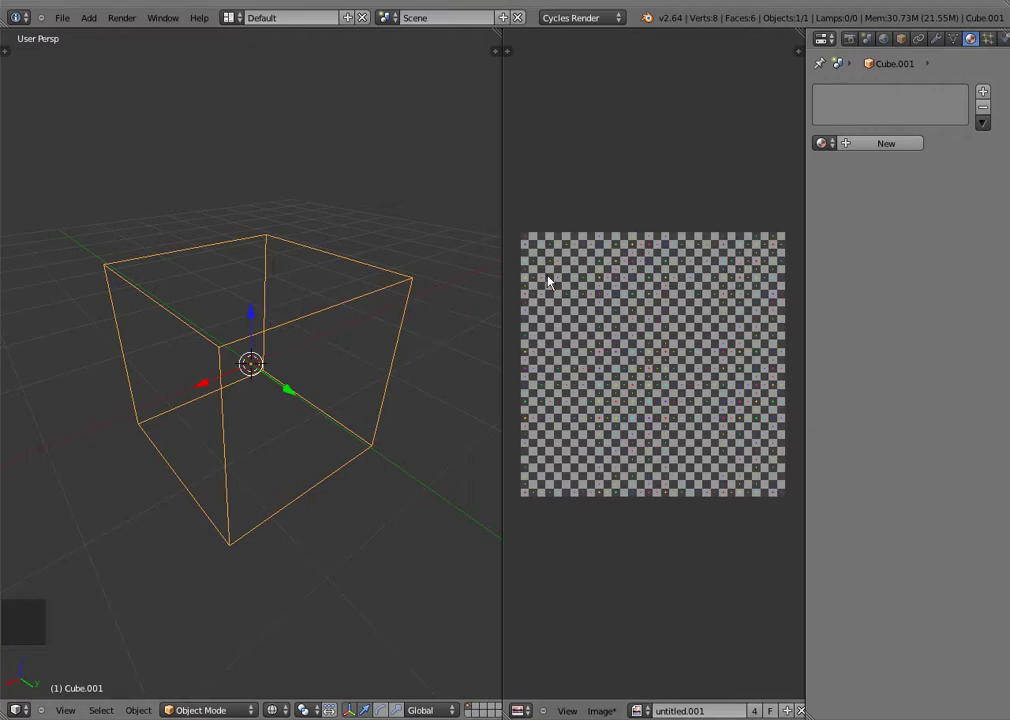
{"action": "left_click", "coordinate": [892, 149]}
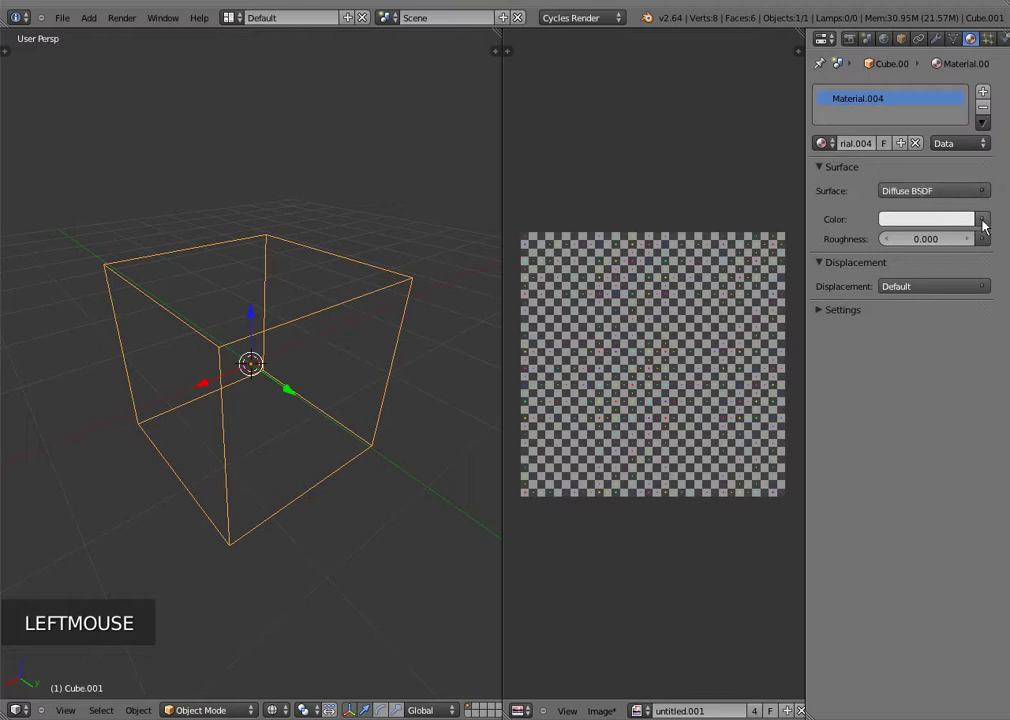
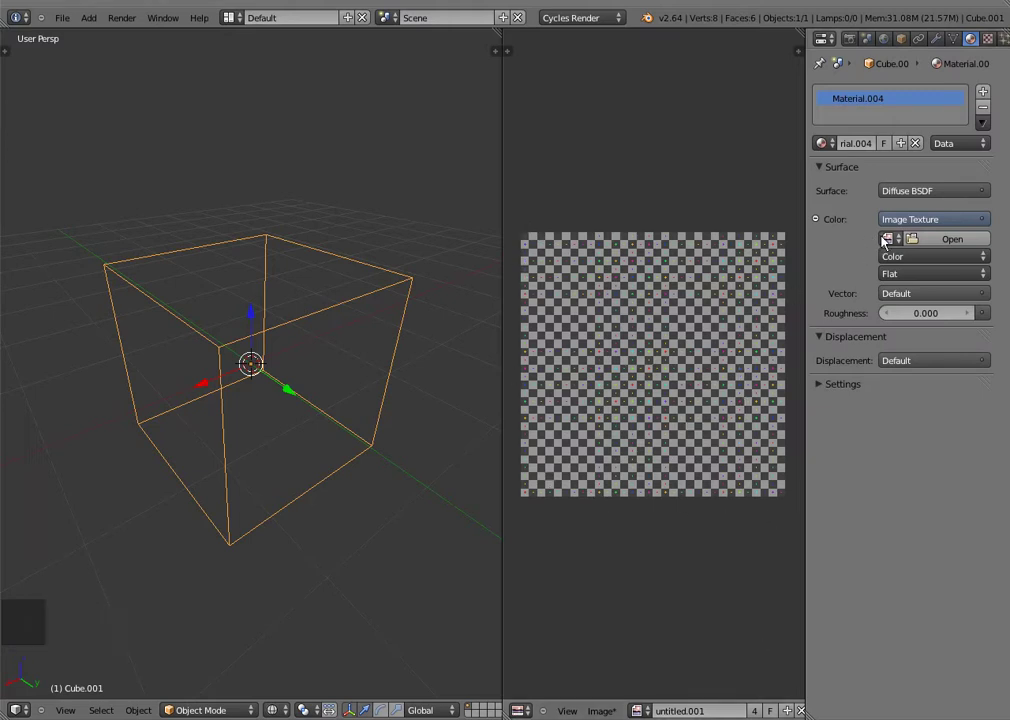
Step: Set the Image Texture to untitled.001 and orbit to see the checker pattern covering the cube
{"action": "left_click", "coordinate": [891, 243]}
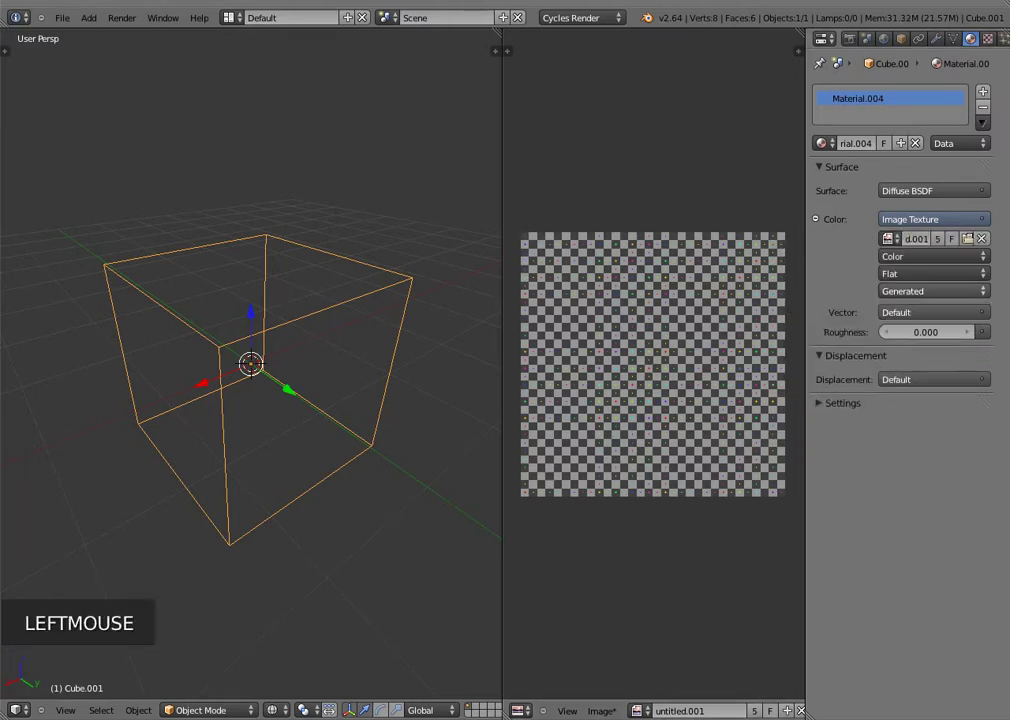
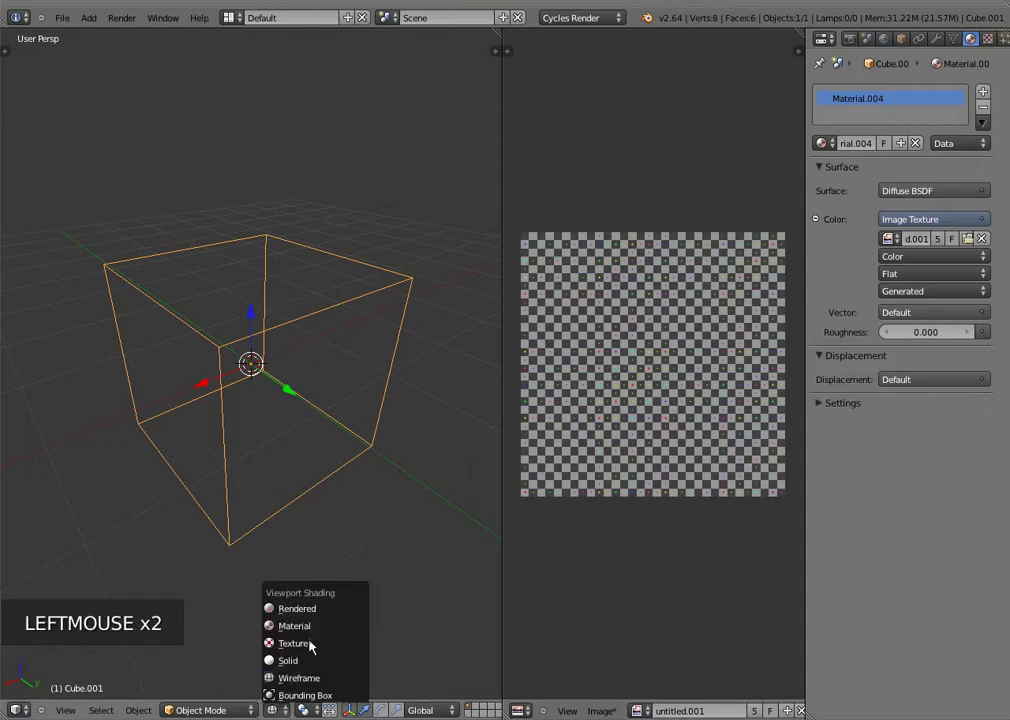
{"action": "middle_click", "coordinate": [291, 373]}
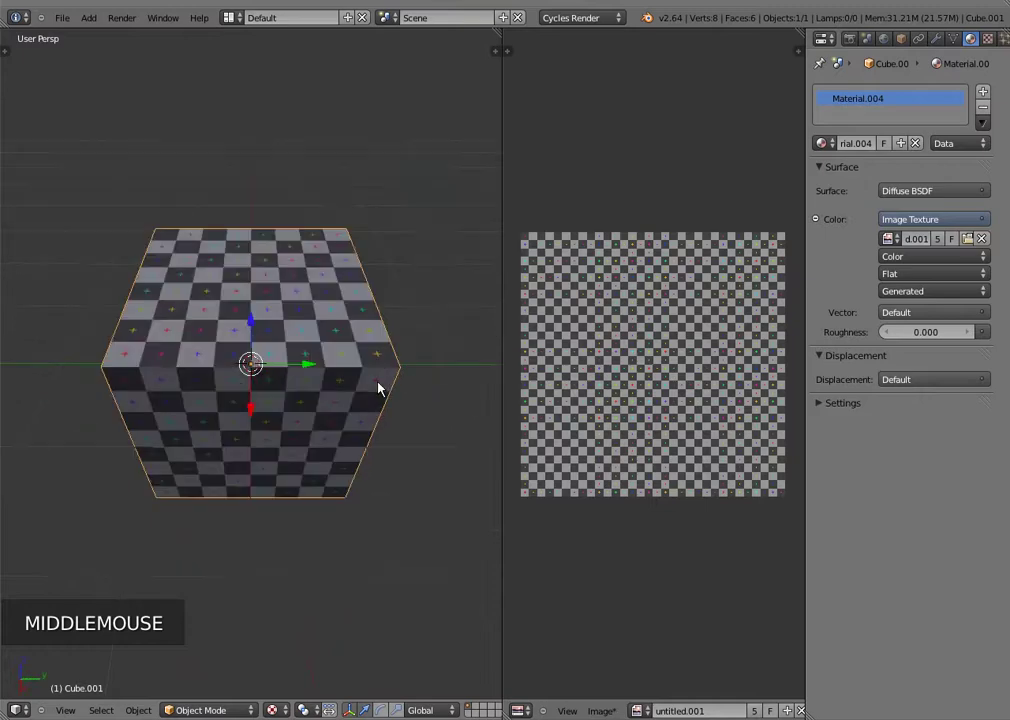
{"action": "middle_click", "coordinate": [282, 355]}
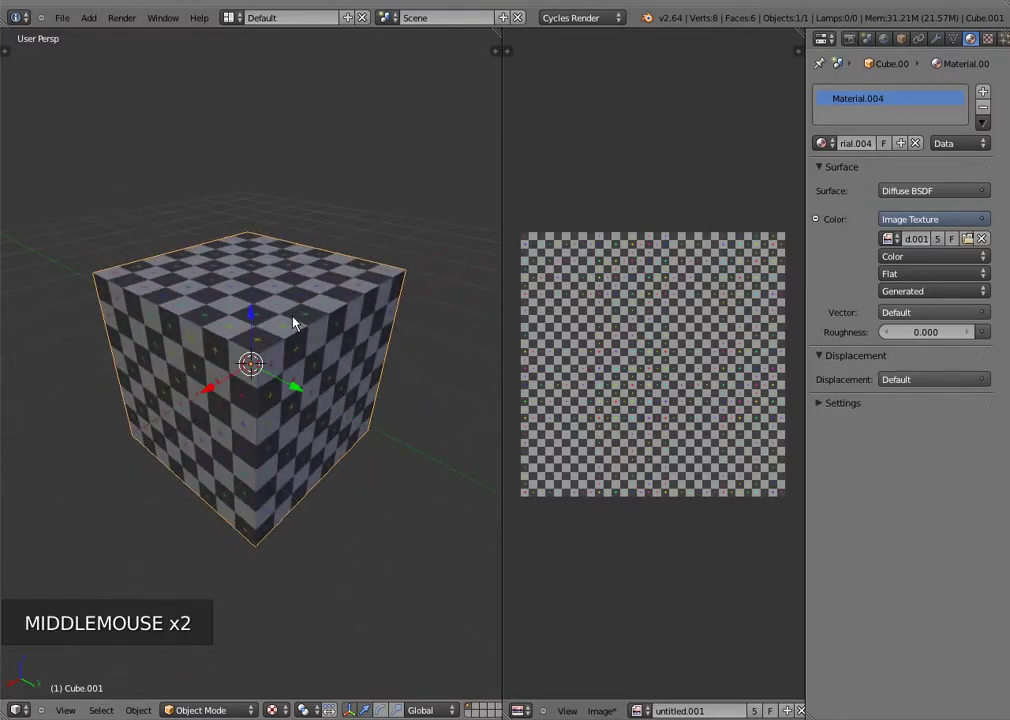
Step: Enter Edit Mode, zoom the image and make two trial paint strokes, undoing each
{"action": "key", "text": "Tab"}
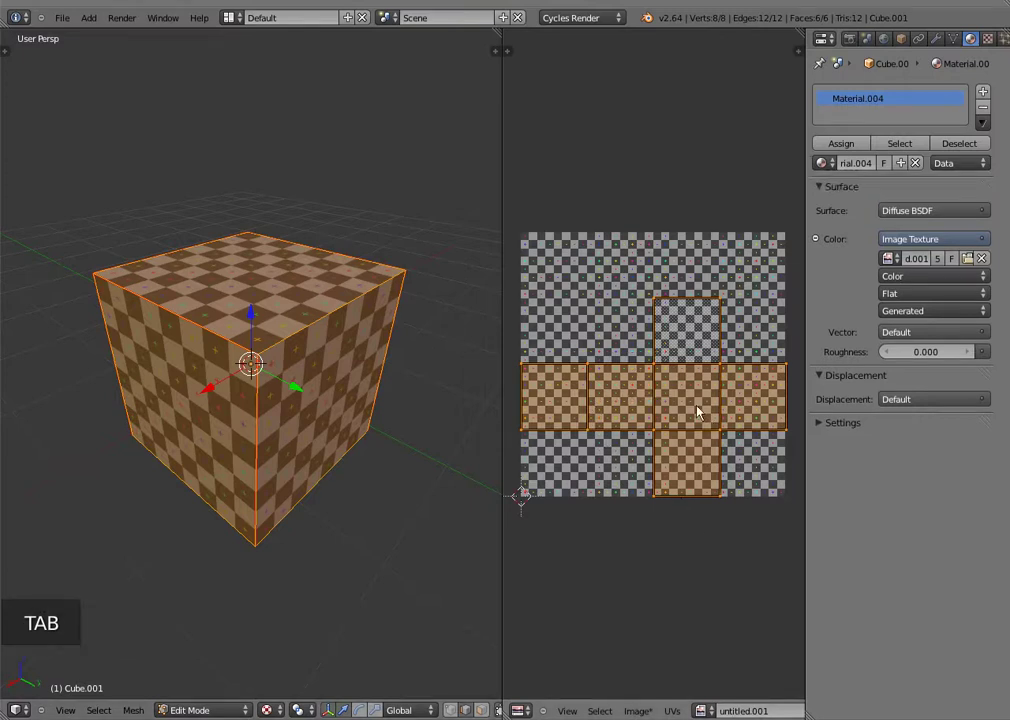
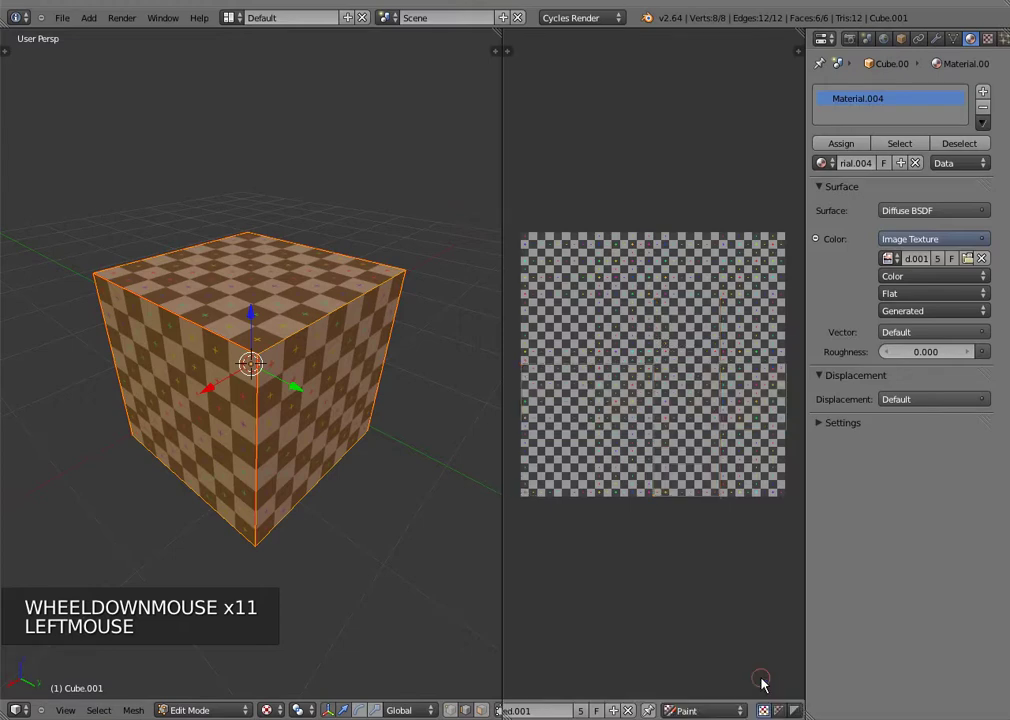
{"action": "scroll", "scroll_direction": "up", "scroll_amount": 3}
{"action": "scroll", "scroll_direction": "down", "scroll_amount": 3}
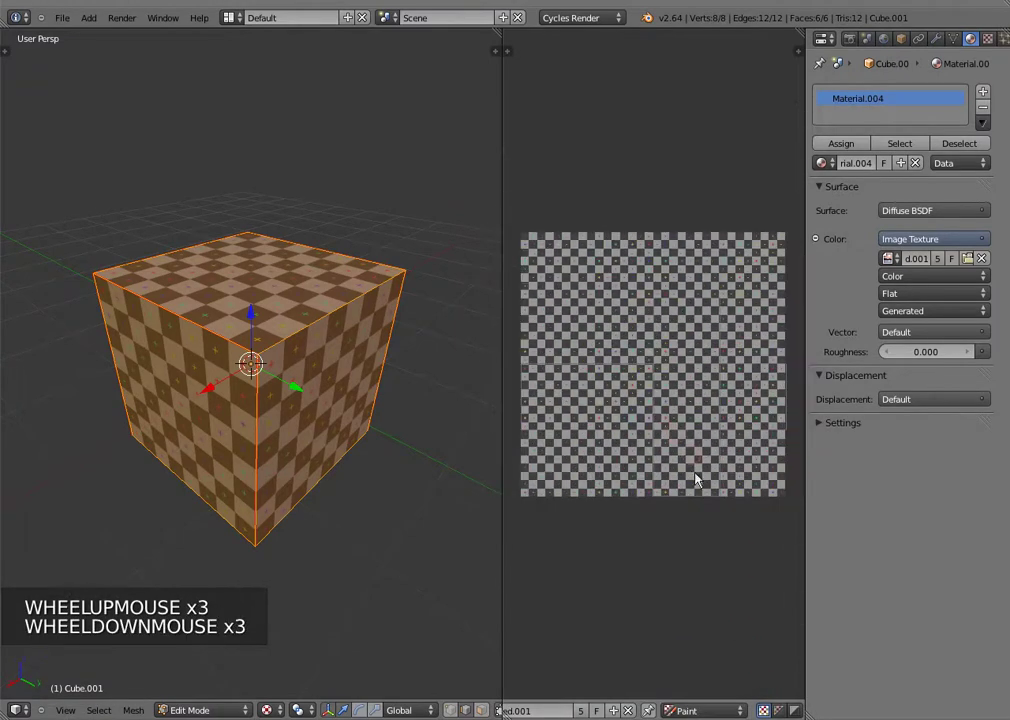
{"action": "scroll", "scroll_direction": "down", "scroll_amount": 3}
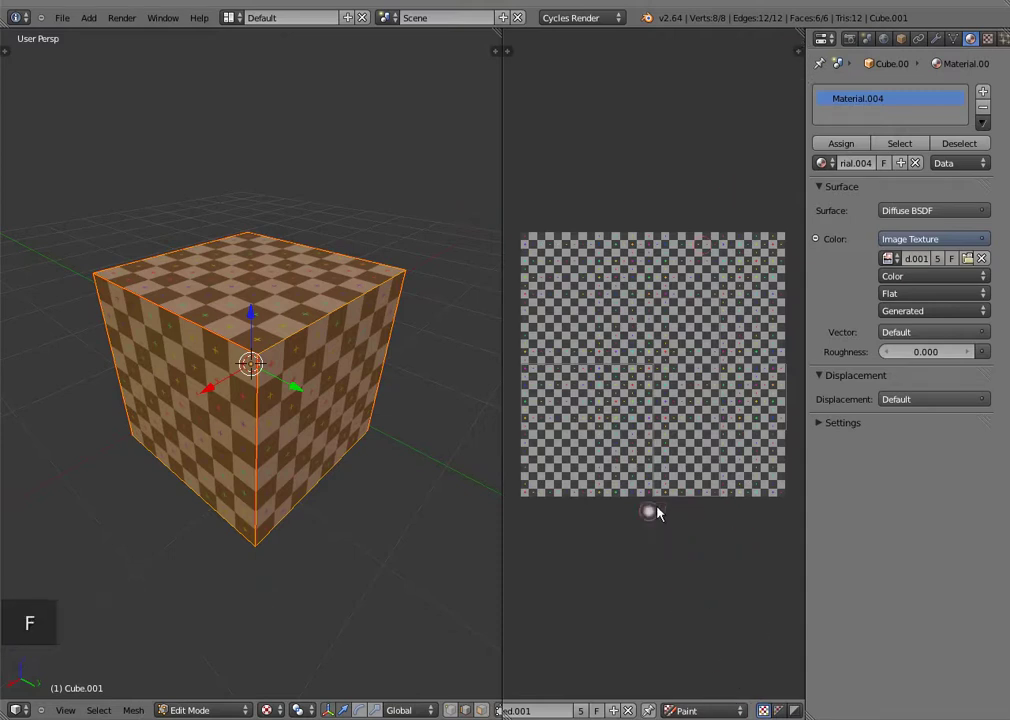
{"action": "left_click", "coordinate": [656, 516]}
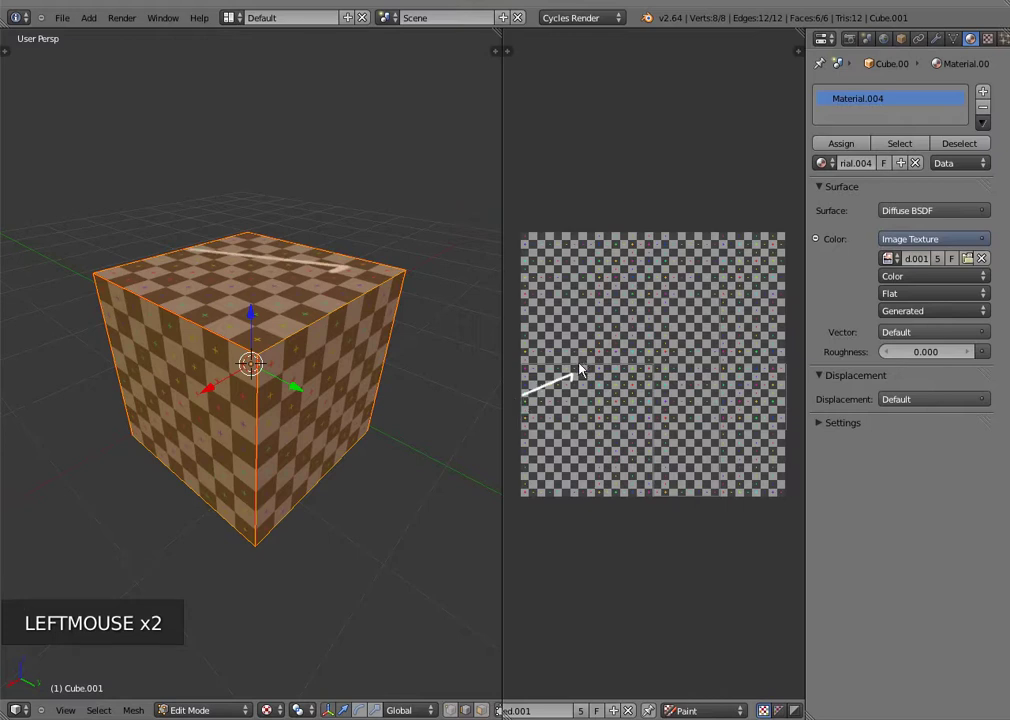
{"action": "key", "text": "ctrl+z"}
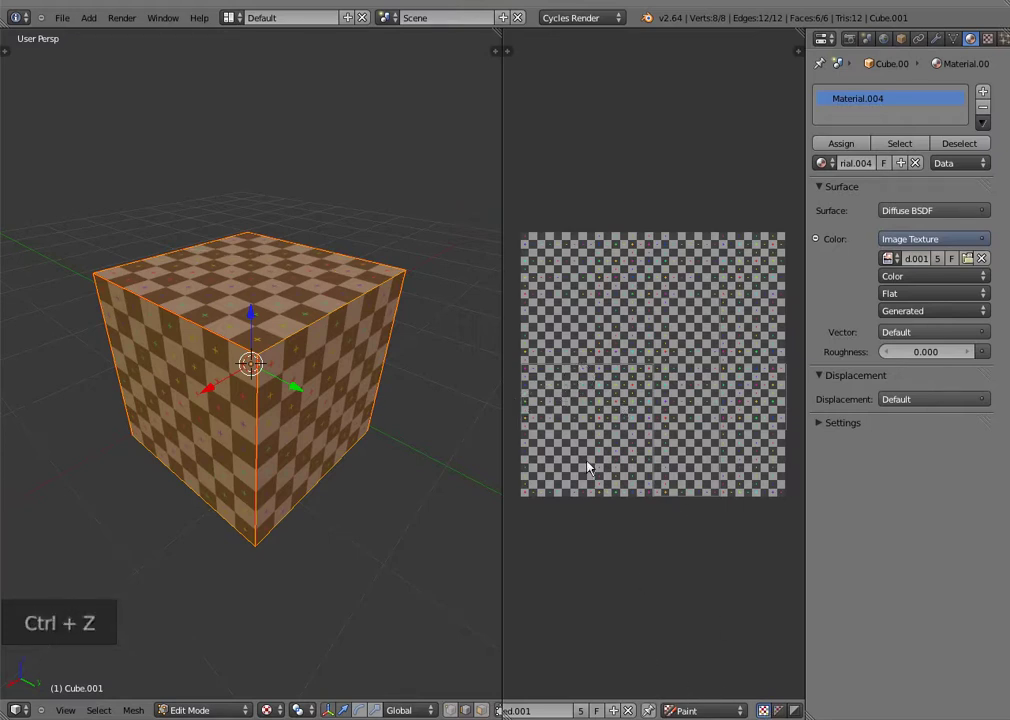
{"action": "left_click", "coordinate": [585, 394]}
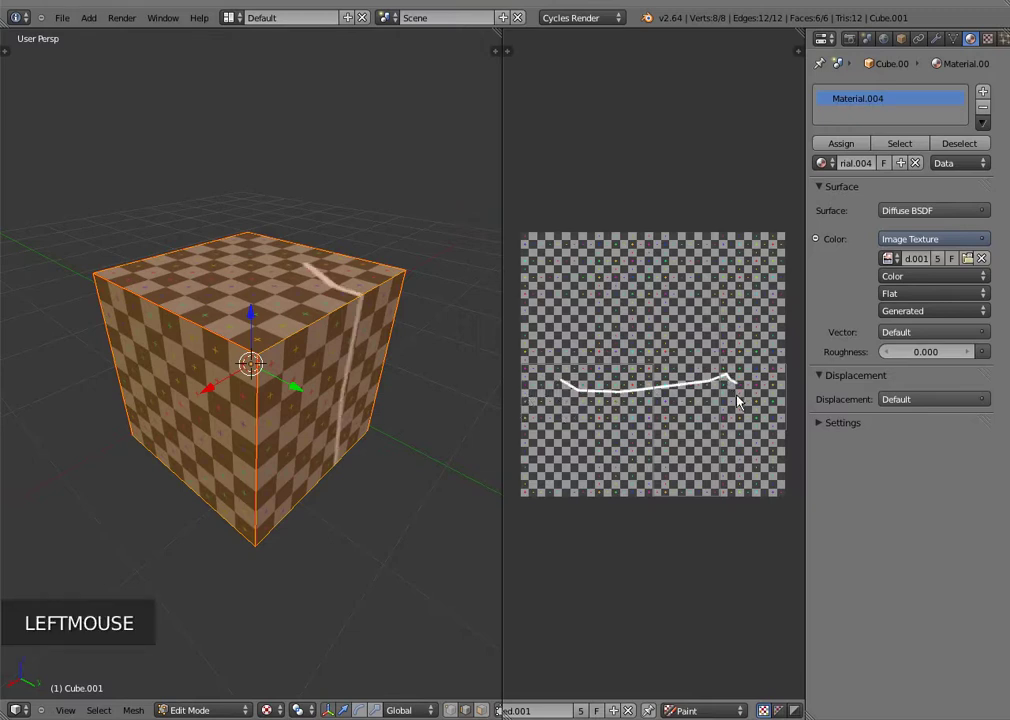
{"action": "key", "text": "ctrl+z"}
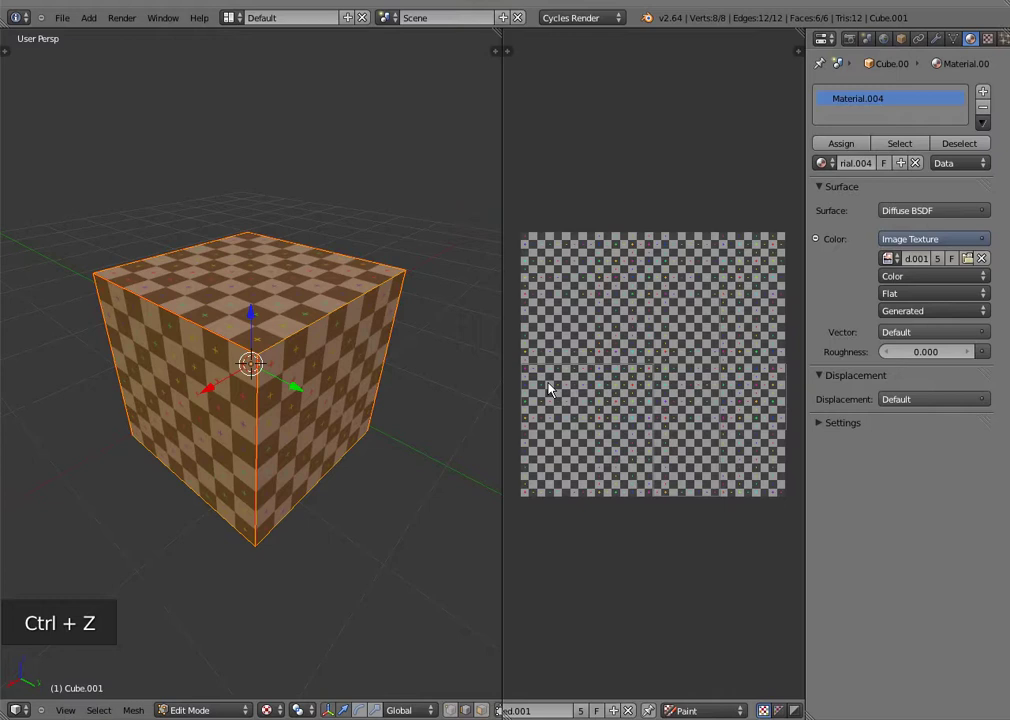
Step: Paint the numeral 1 and begin the 2 over the cube's face islands
{"action": "left_click", "coordinate": [575, 374]}
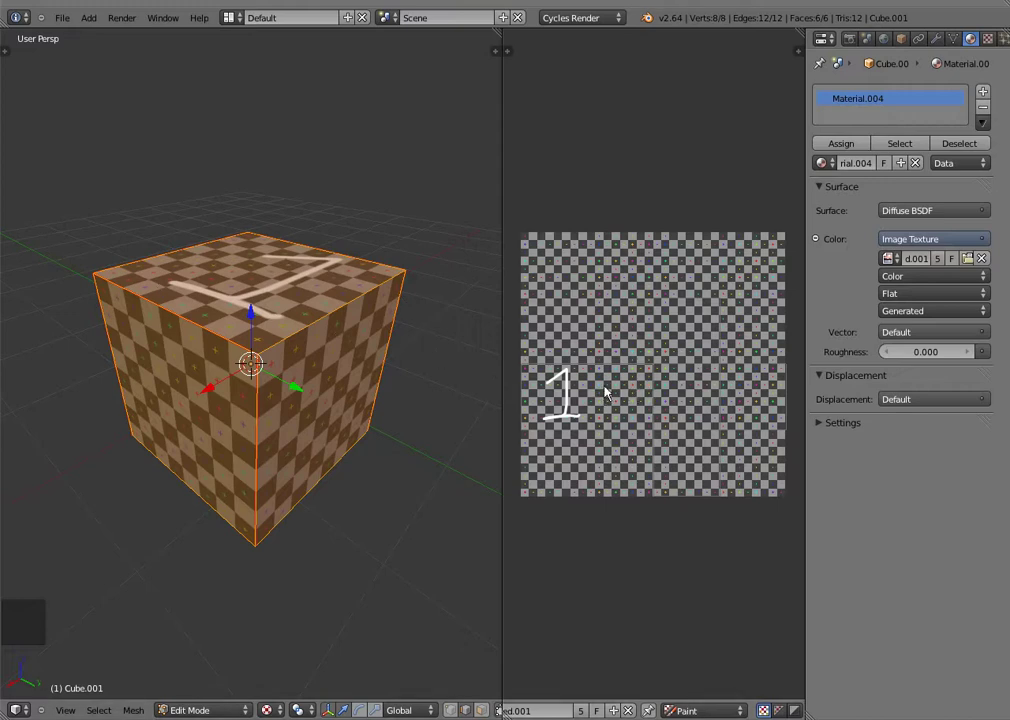
{"action": "left_click", "coordinate": [619, 382]}
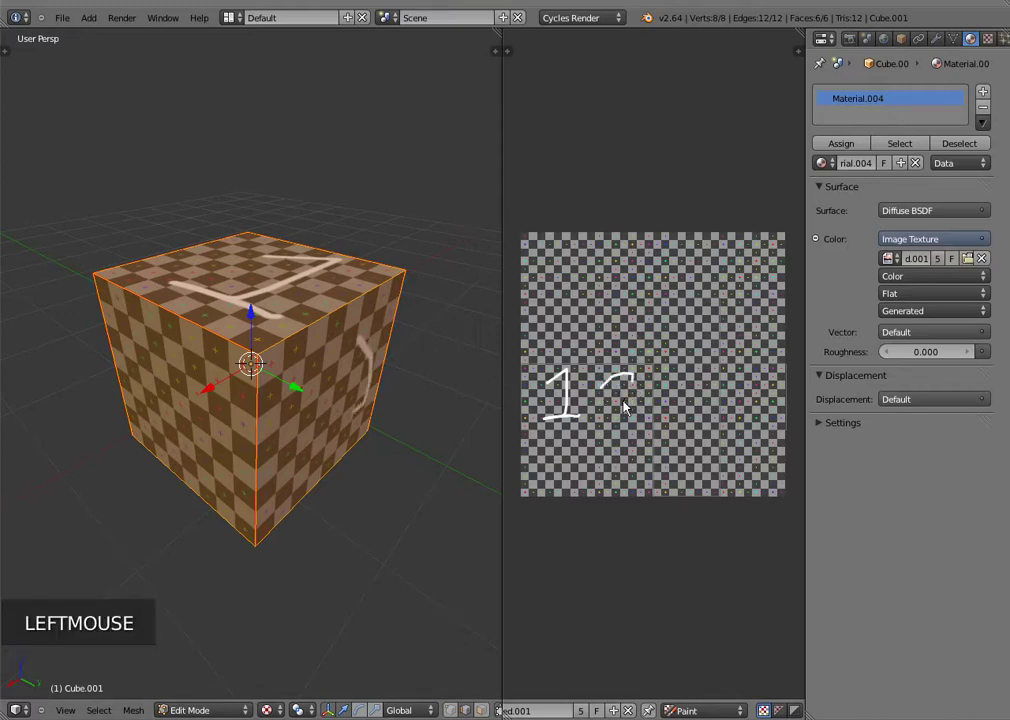
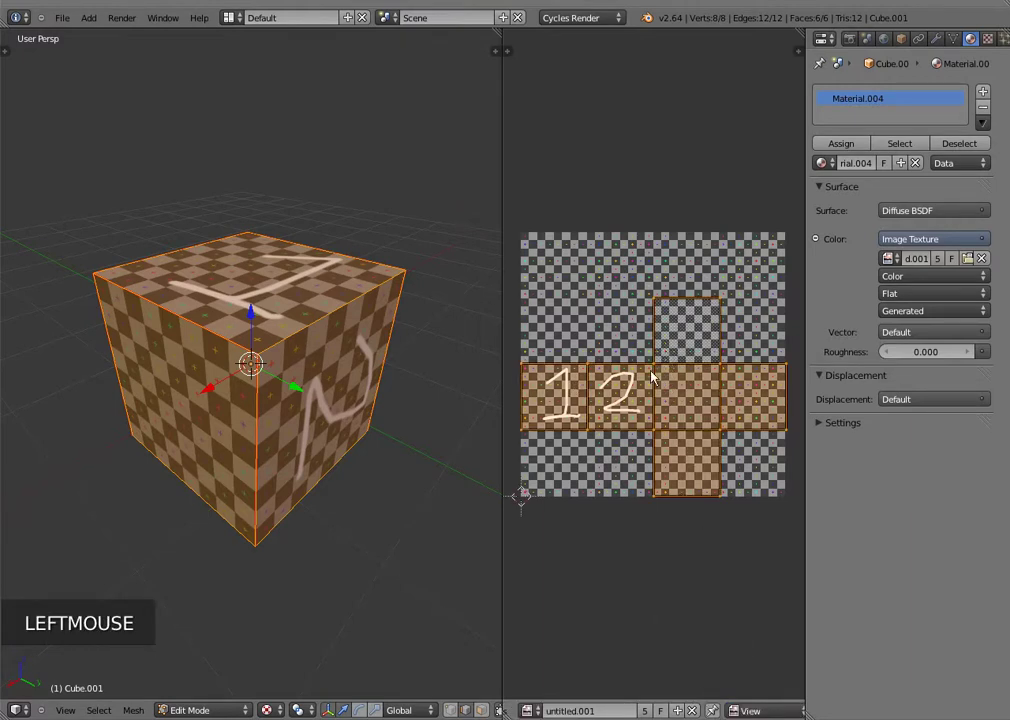
Step: In Paint mode draw 3, 5, 6 and a 4-like figure on the remaining islands, then return to View mode
{"action": "left_click", "coordinate": [768, 710]}
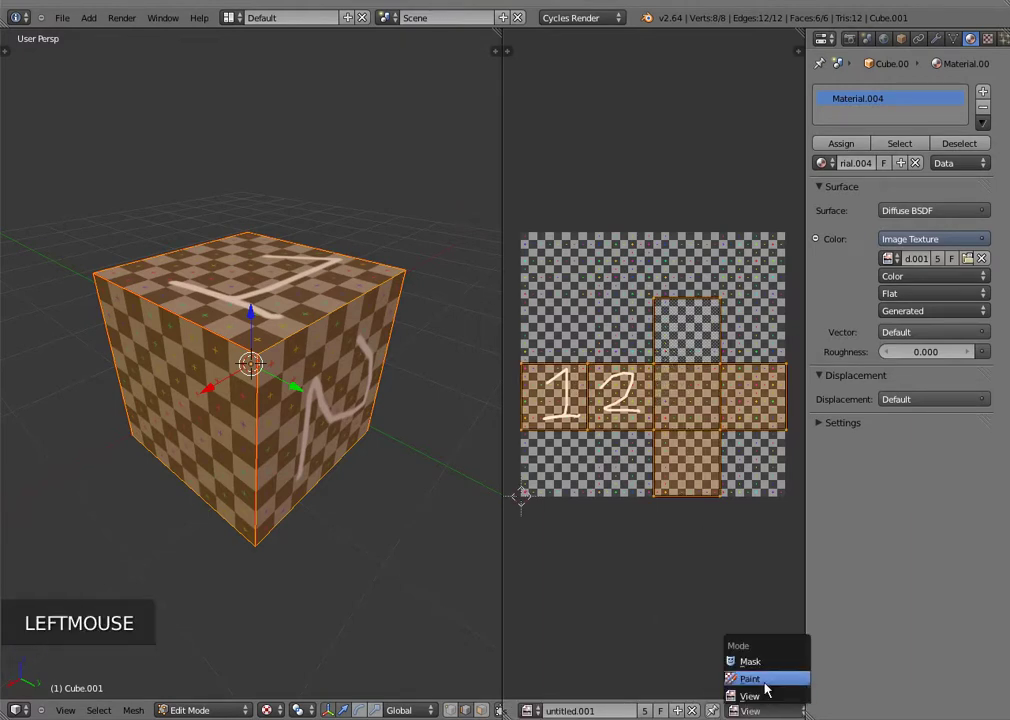
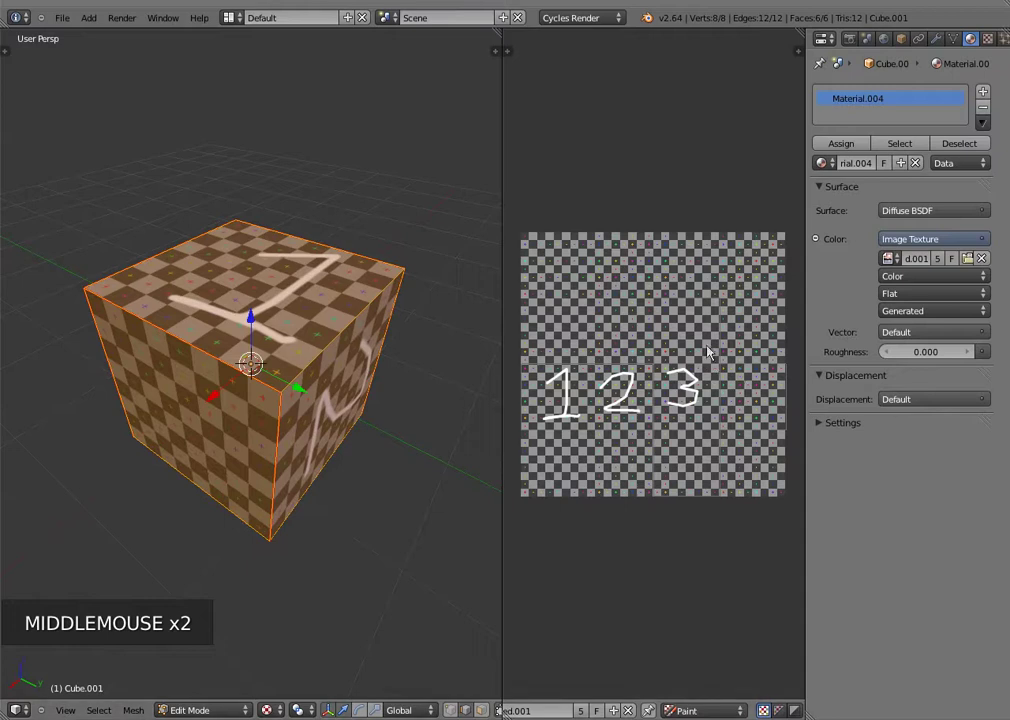
{"action": "left_click", "coordinate": [705, 334]}
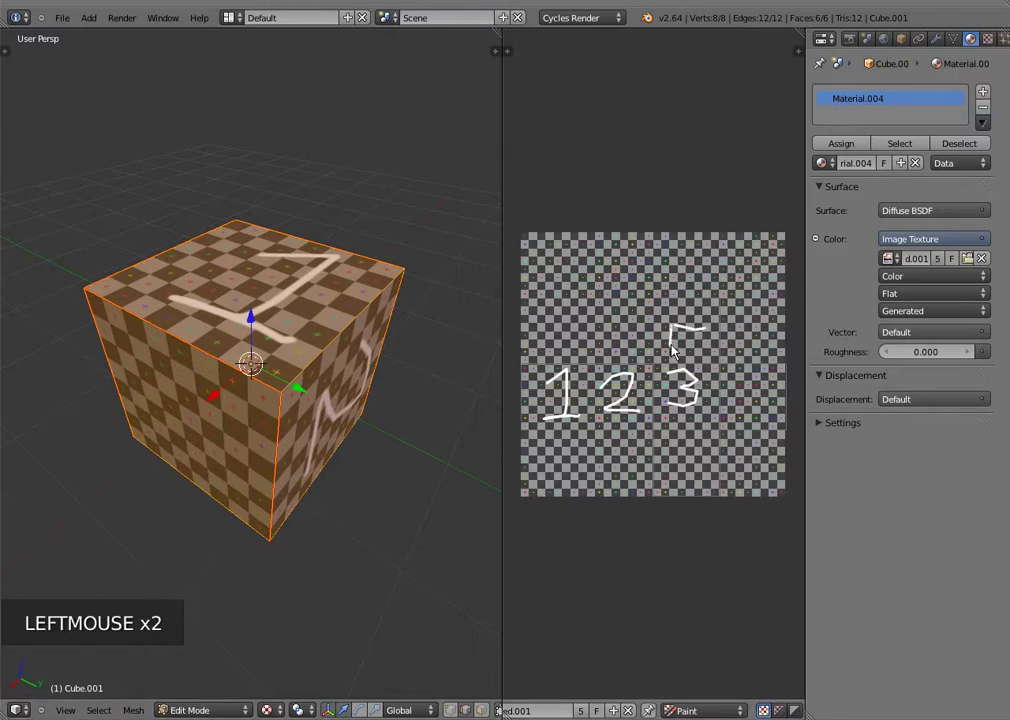
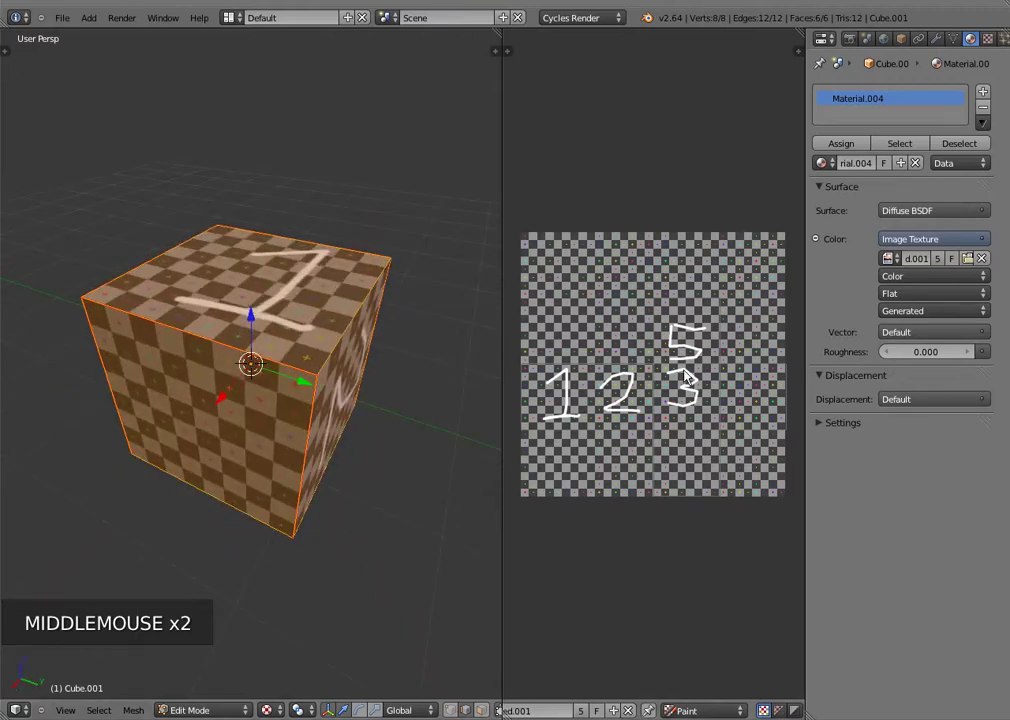
{"action": "left_click", "coordinate": [754, 392]}
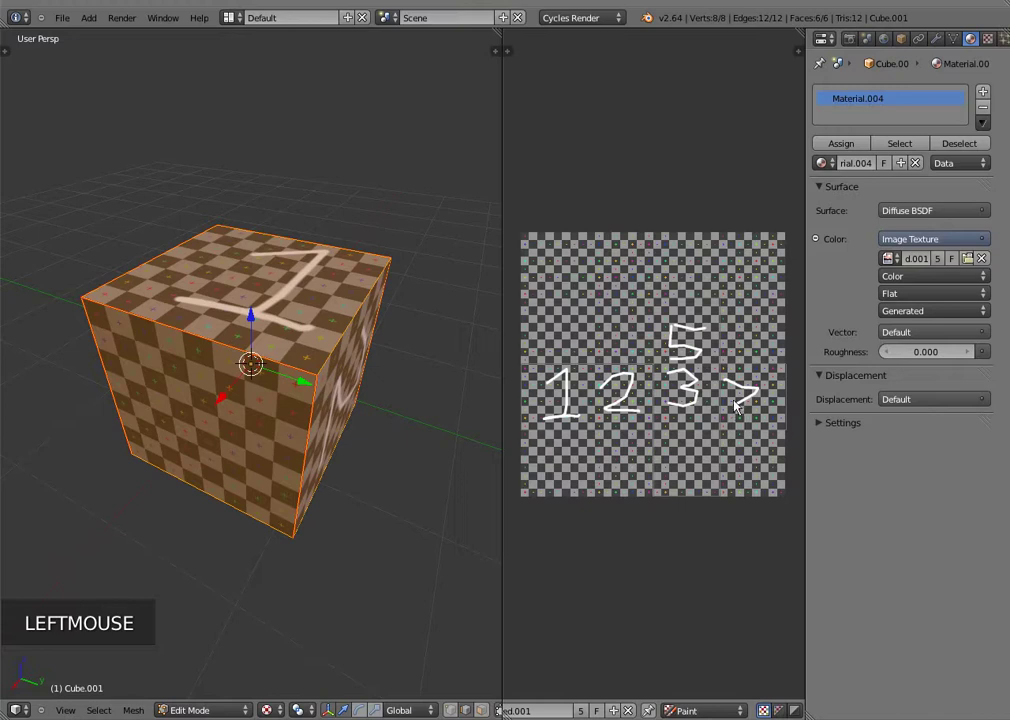
{"action": "left_click", "coordinate": [750, 402]}
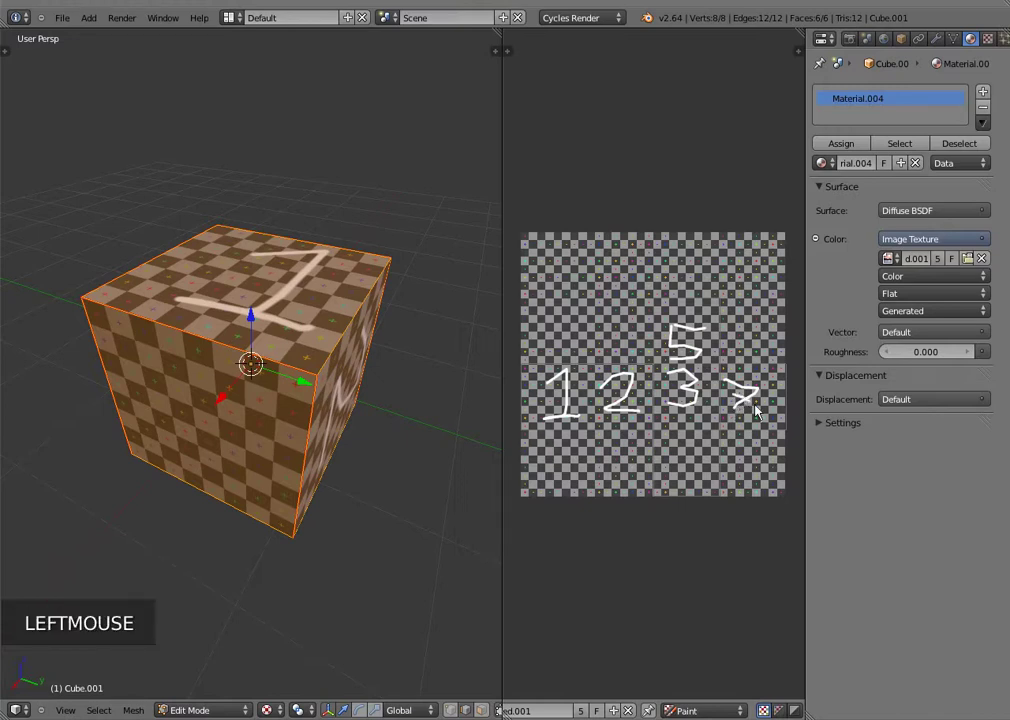
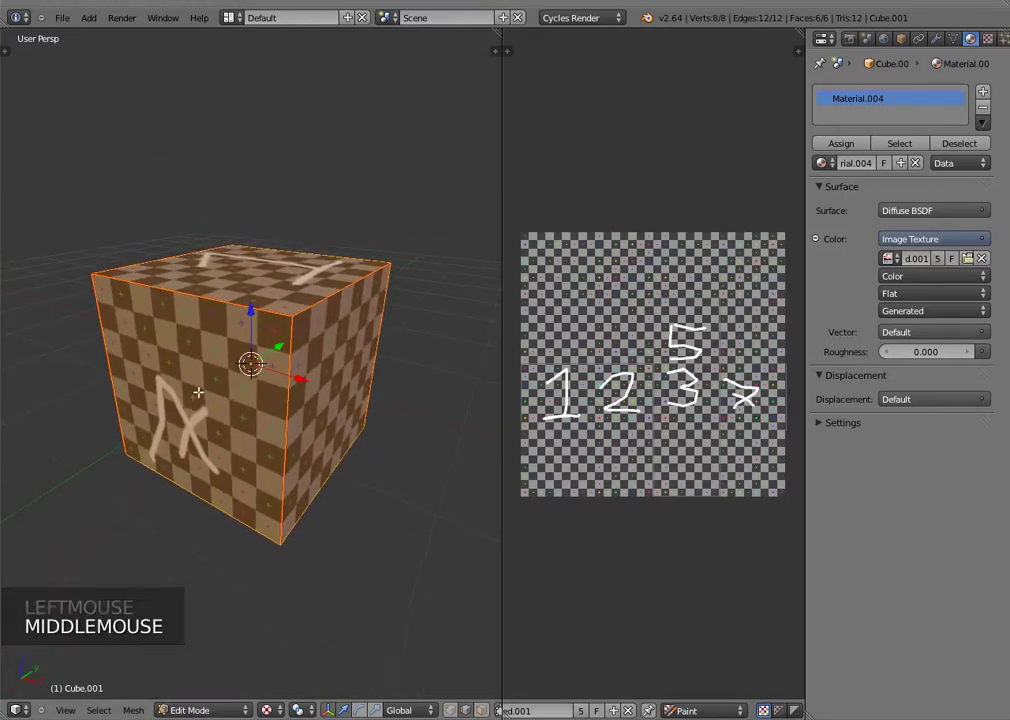
{"action": "left_click", "coordinate": [683, 437]}
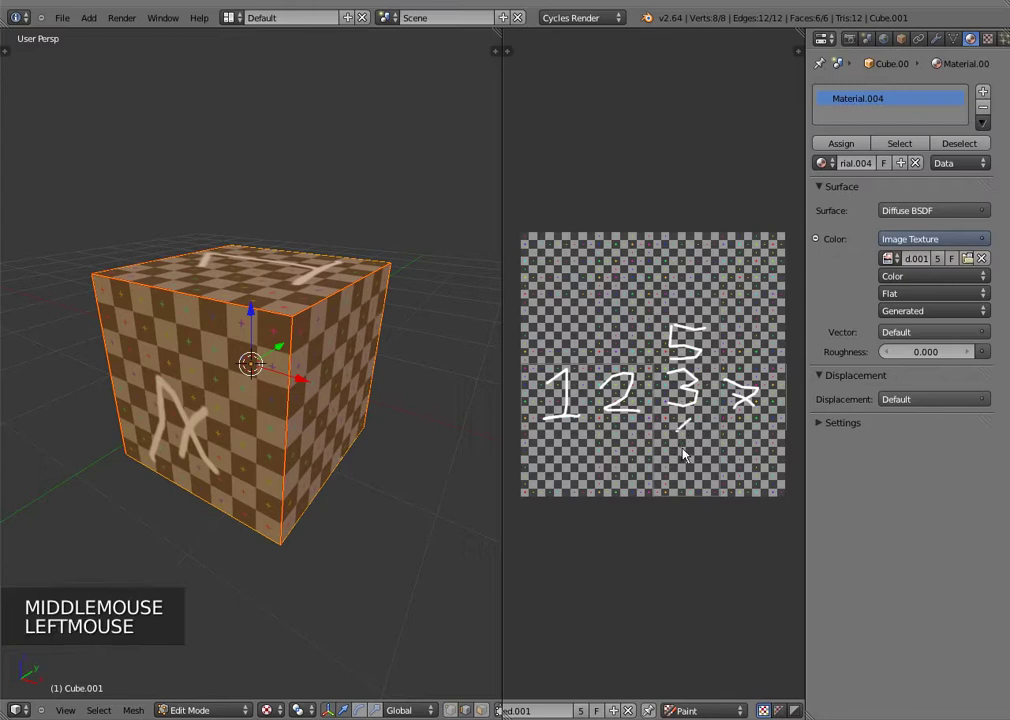
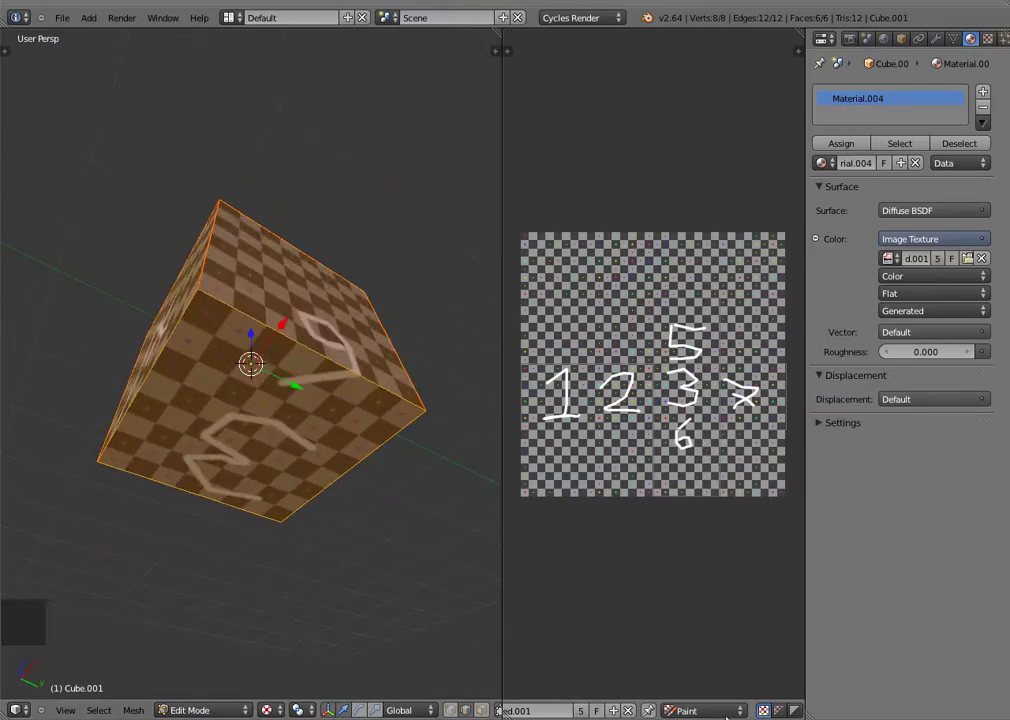
{"action": "left_click", "coordinate": [714, 710]}
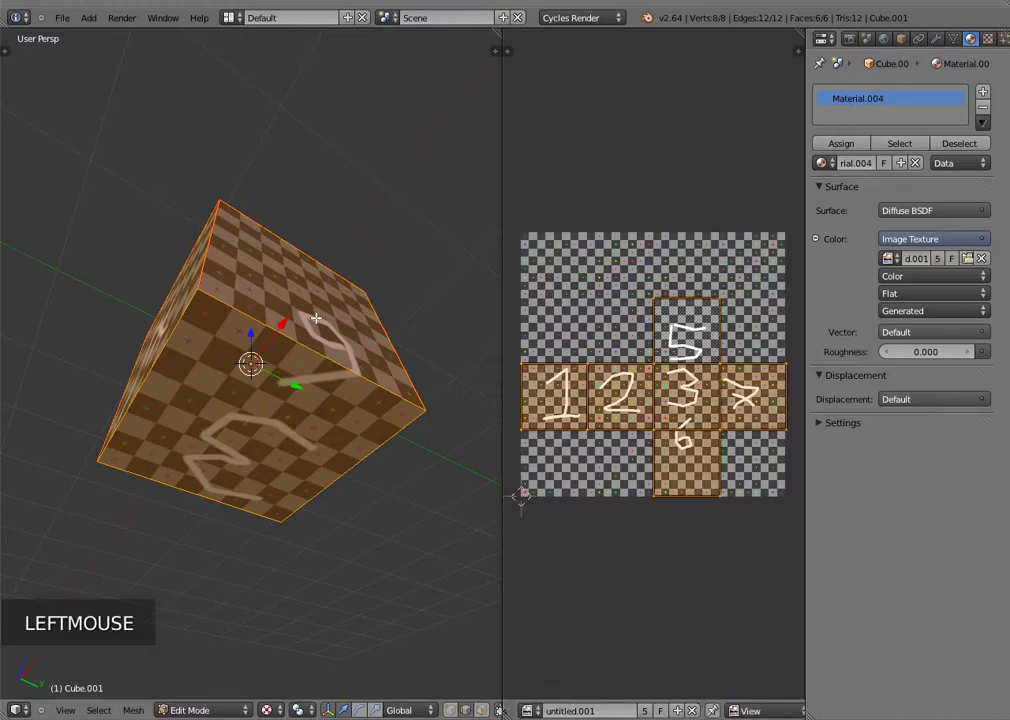
Step: Toggle out of and back around Edit Mode while zooming the numbered checker image
{"action": "scroll", "scroll_direction": "up", "scroll_amount": 3}
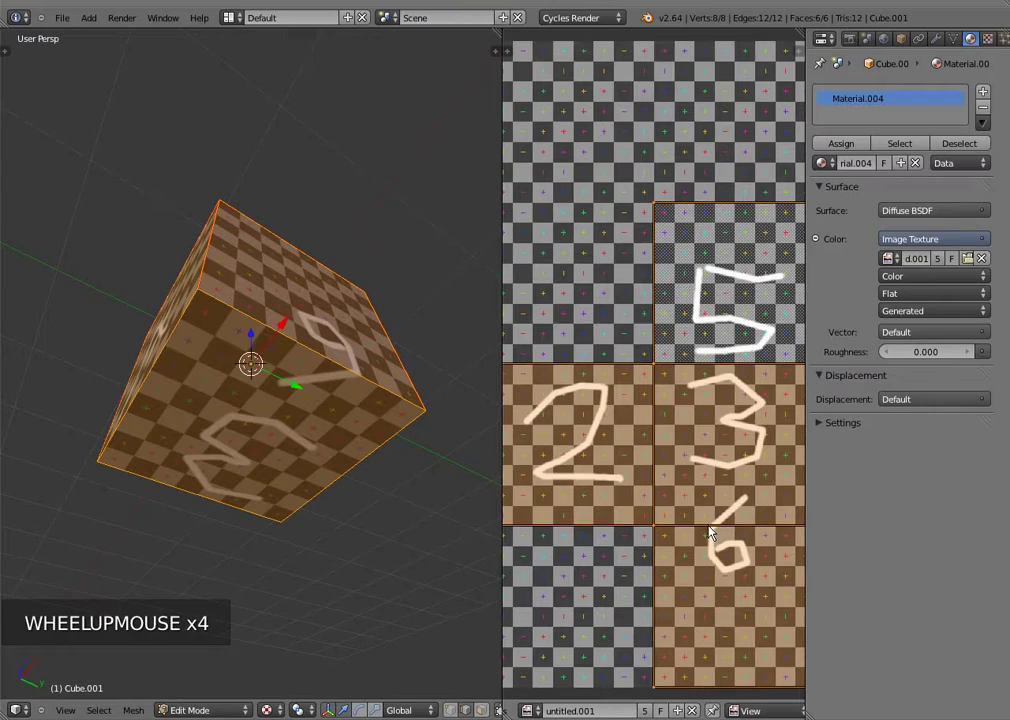
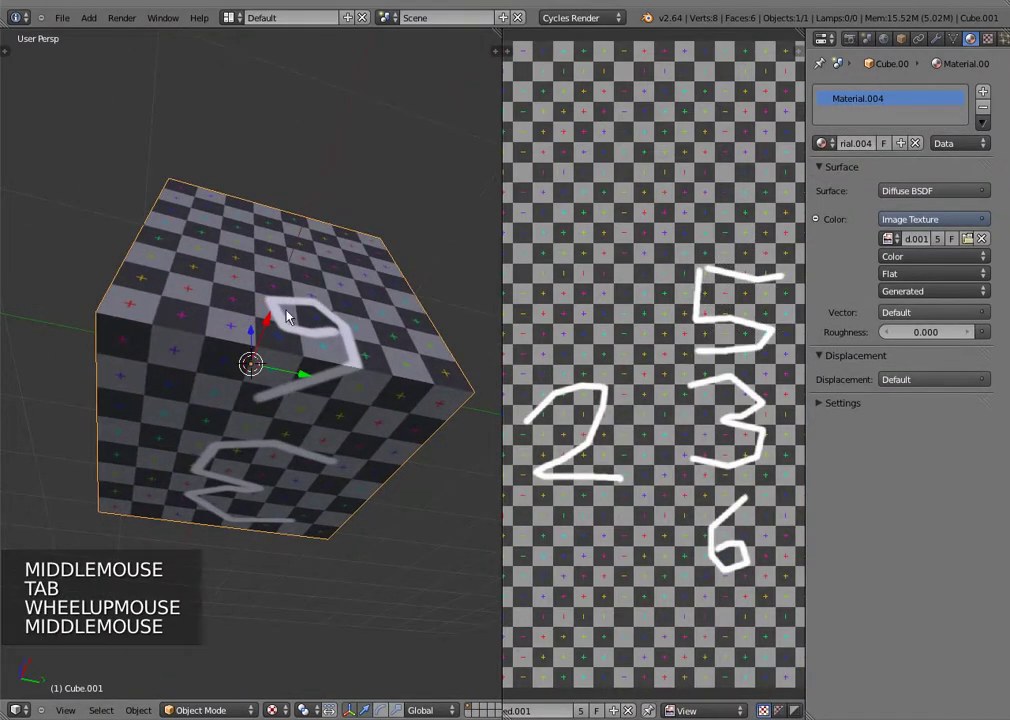
{"action": "scroll", "scroll_direction": "down", "scroll_amount": 3}
{"action": "scroll", "scroll_direction": "up", "scroll_amount": 3}
{"action": "scroll", "scroll_direction": "down", "scroll_amount": 3}
{"action": "key", "text": "Tab"}
{"action": "scroll", "scroll_direction": "up", "scroll_amount": 3}
{"action": "key", "text": "Tab"}
Step: Orbit the 3D view around the checker-wrapped cube in local view
{"action": "middle_click", "coordinate": [256, 397]}
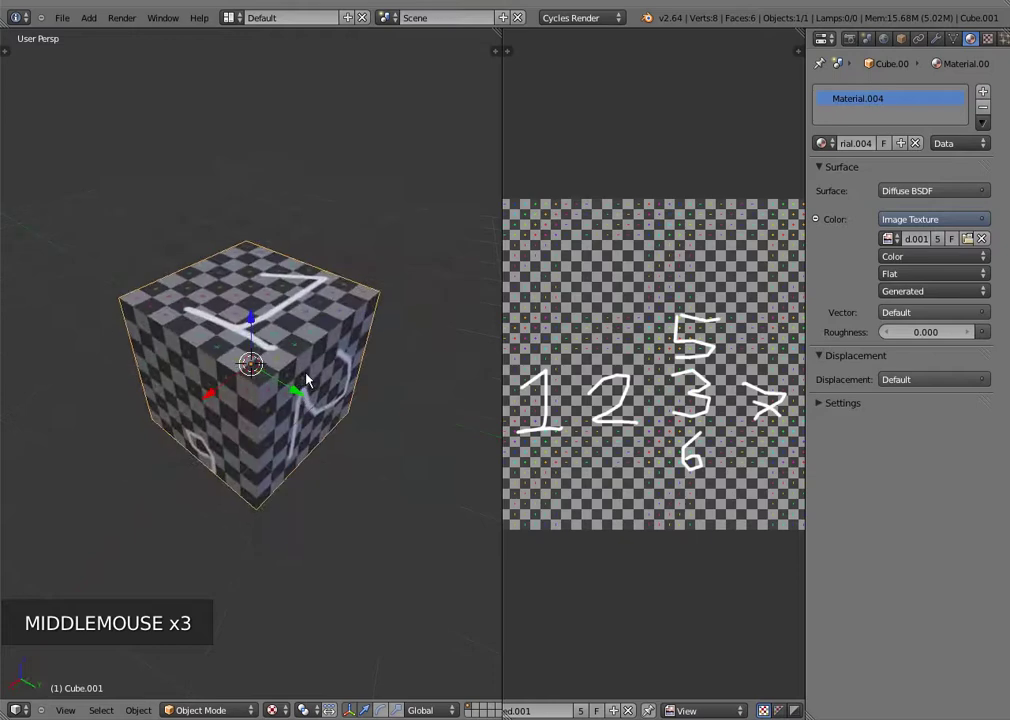
{"action": "key", "text": "KP_Divide"}
{"action": "scroll", "scroll_direction": "down", "scroll_amount": 3}
{"action": "key", "text": "KP_Divide"}
{"action": "scroll", "scroll_direction": "down", "scroll_amount": 3}
{"action": "left_click", "coordinate": [396, 18]}
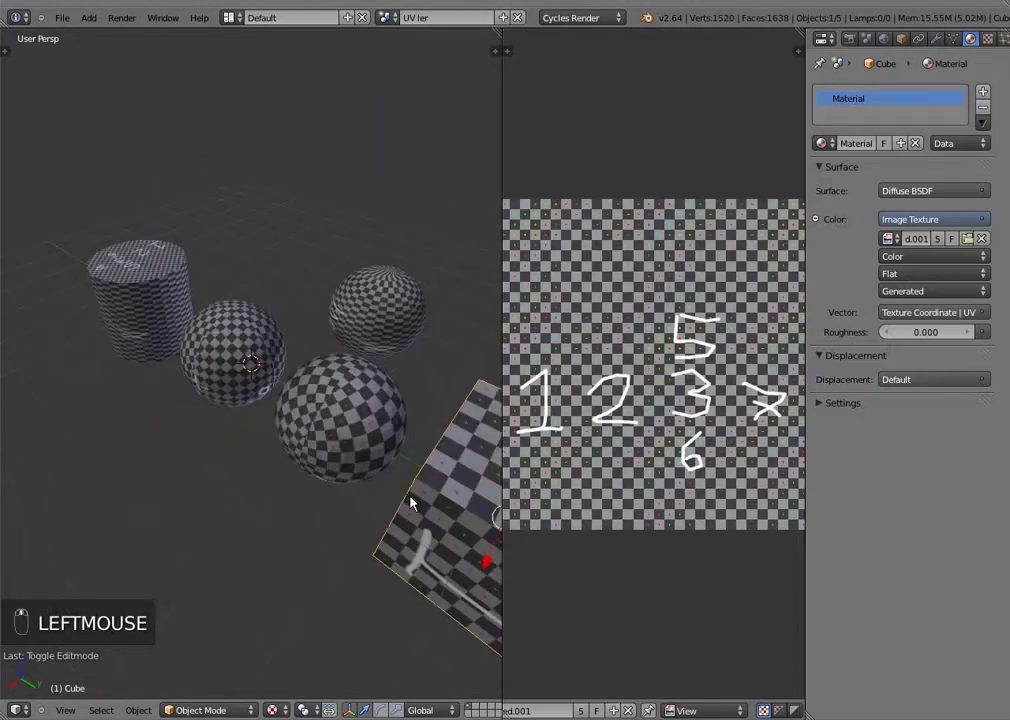
{"action": "left_click_drag", "start_coordinate": [410, 498], "coordinate": [391, 457]}
{"action": "key", "text": "Tab"}
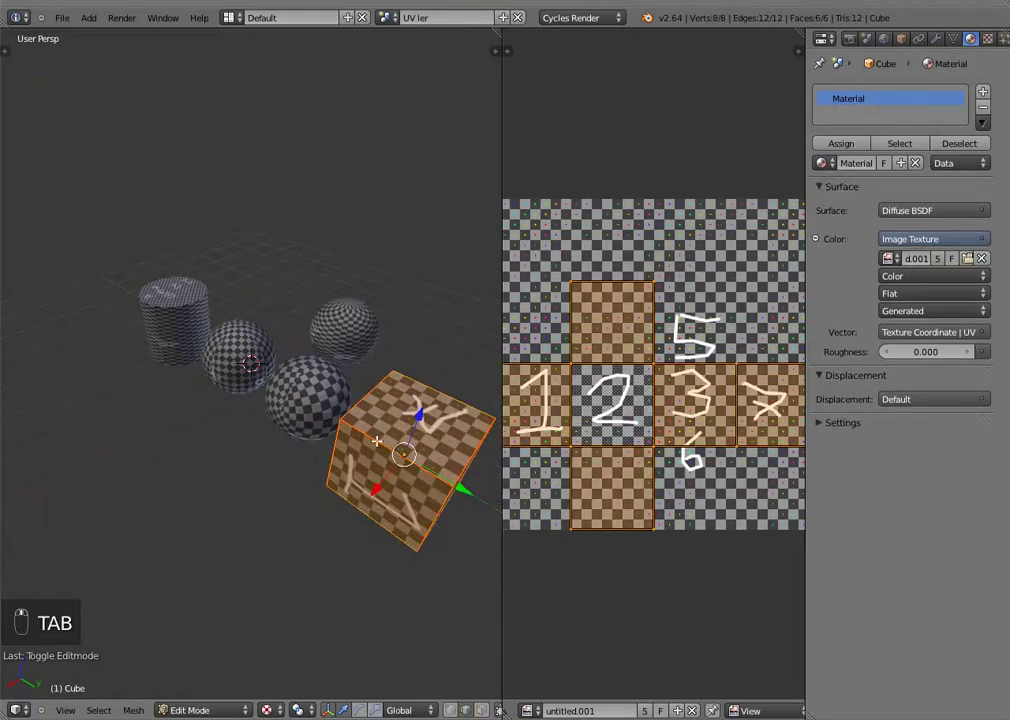
{"action": "key", "text": "z"}
{"action": "key", "text": "Tab"}
{"action": "key", "text": "z"}
{"action": "key", "text": "Tab"}
{"action": "key", "text": "KP_Decimal"}
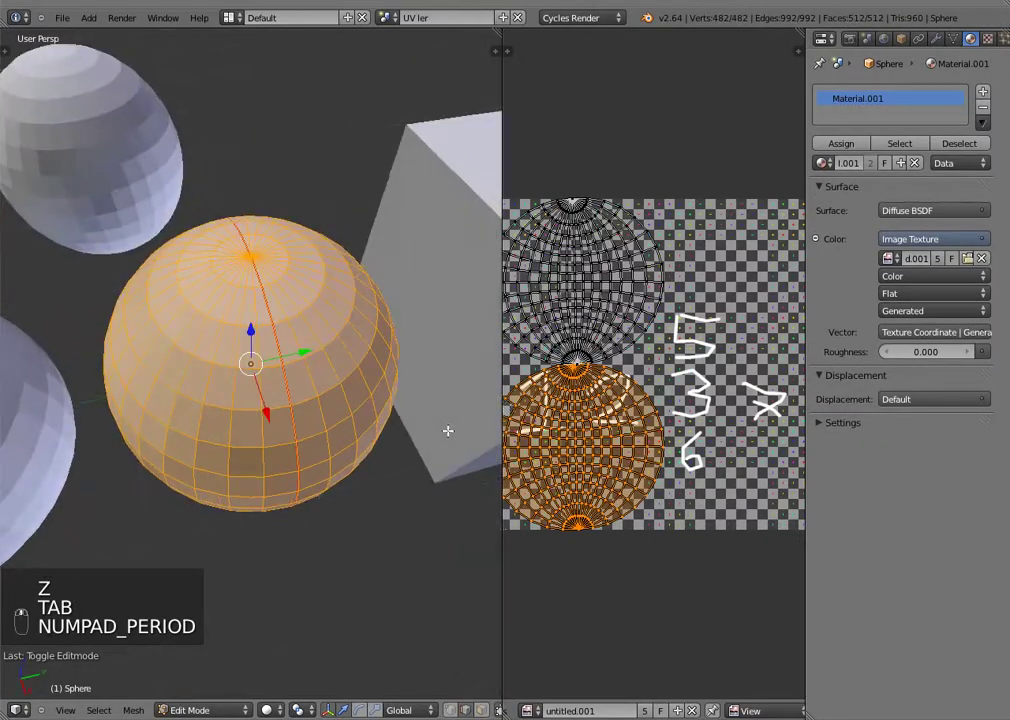
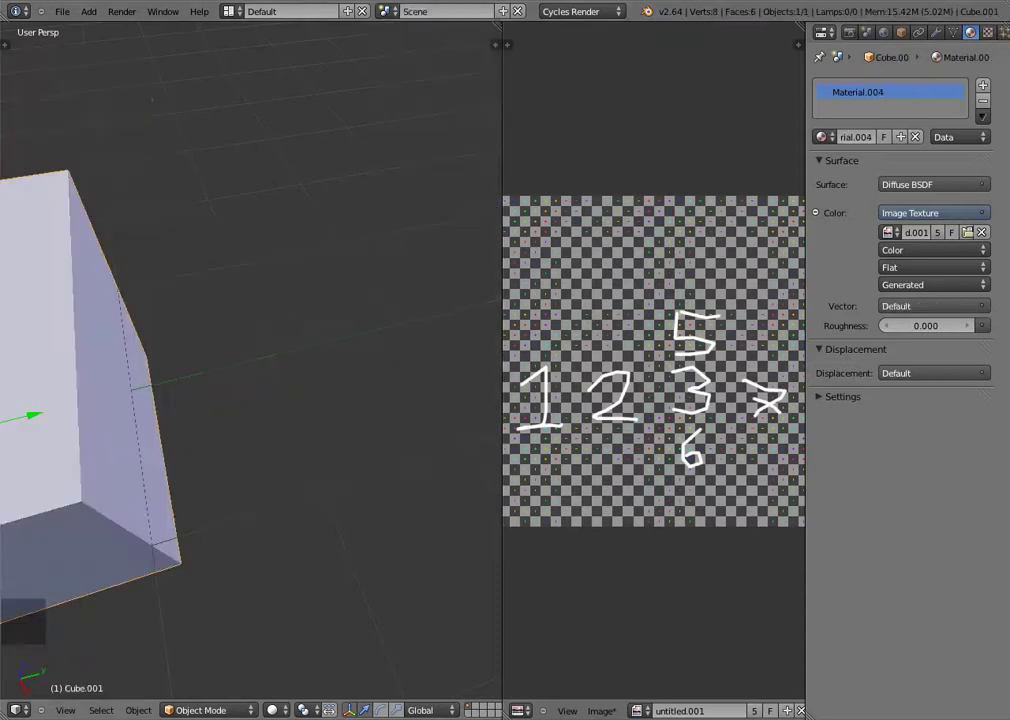
Step: Delete the cube and add a new UV sphere, Sphere.003, in its place
{"action": "scroll", "scroll_direction": "down", "scroll_amount": 3}
{"action": "key", "text": "KP_Decimal"}
{"action": "scroll", "scroll_direction": "down", "scroll_amount": 3}
{"action": "scroll", "scroll_direction": "down", "scroll_amount": 3}
{"action": "key", "text": "x"}
{"action": "key", "text": "shift+a"}
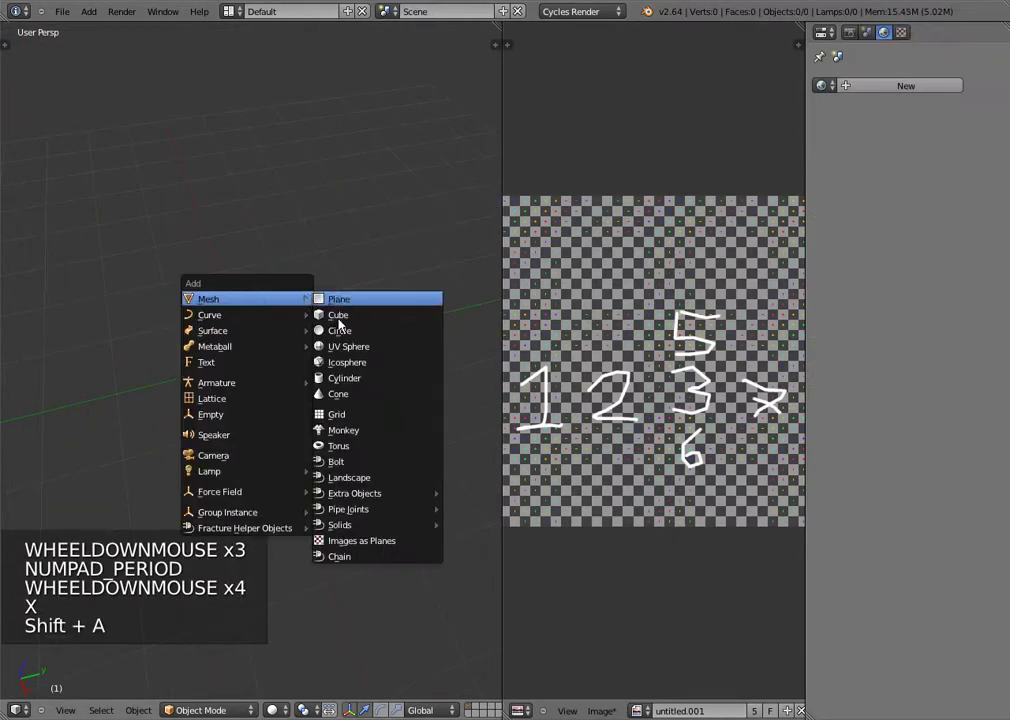
Step: Enter Edit Mode on the new sphere and dismiss the Add Mesh menu unused
{"action": "middle_click", "coordinate": [328, 359]}
{"action": "scroll", "scroll_direction": "up", "scroll_amount": 3}
{"action": "key", "text": "Tab"}
{"action": "scroll", "scroll_direction": "up", "scroll_amount": 3}
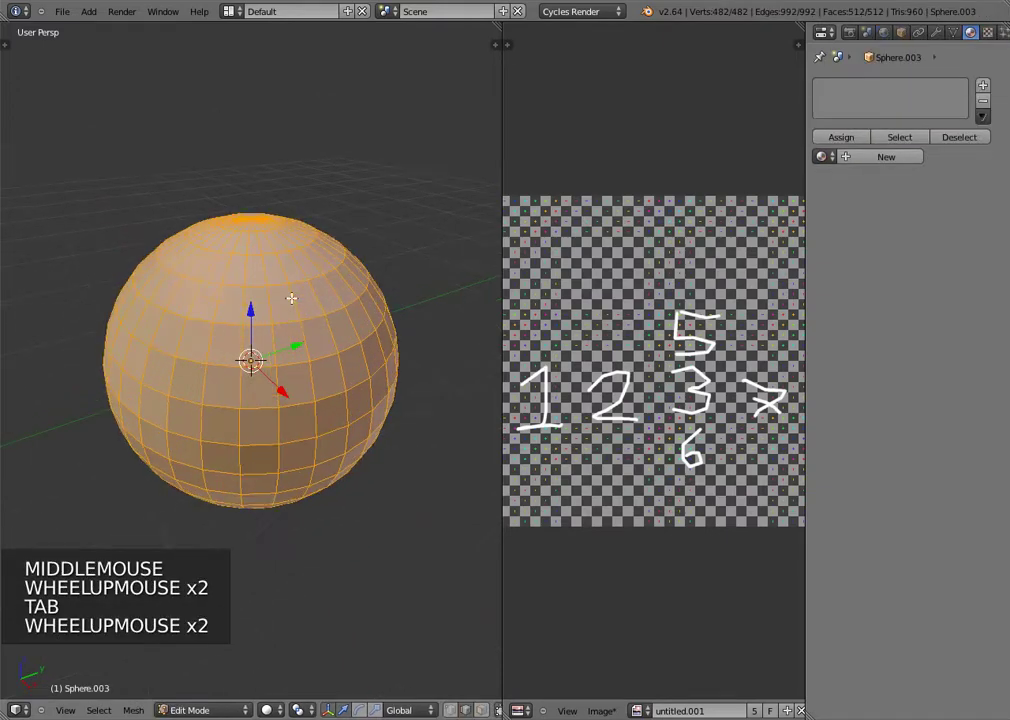
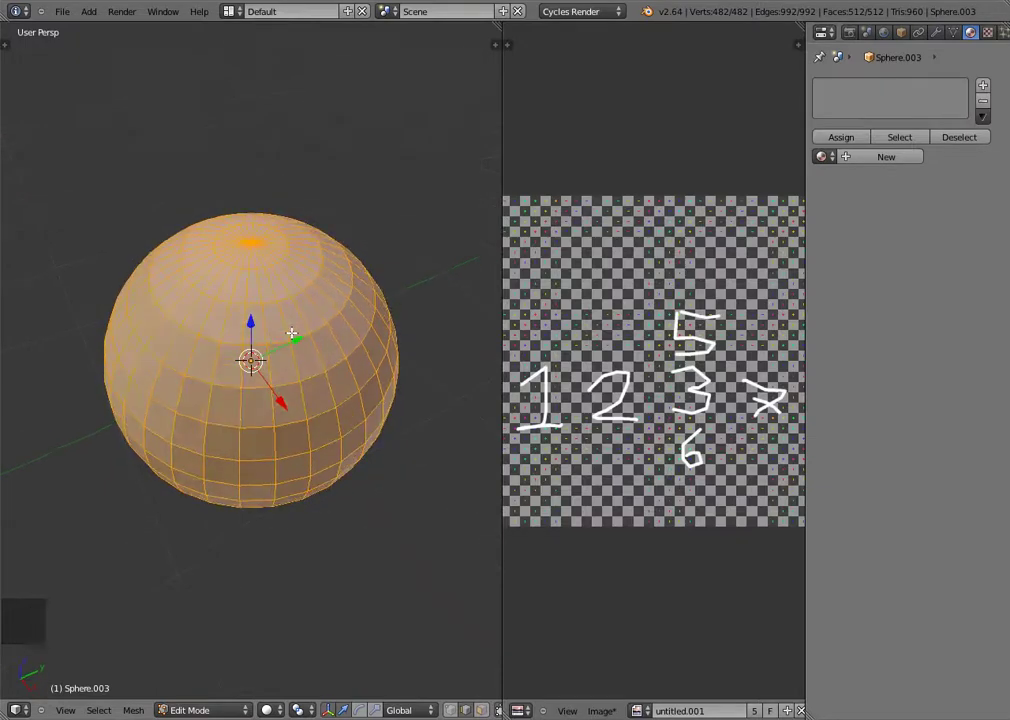
{"action": "key", "text": "shift+a"}
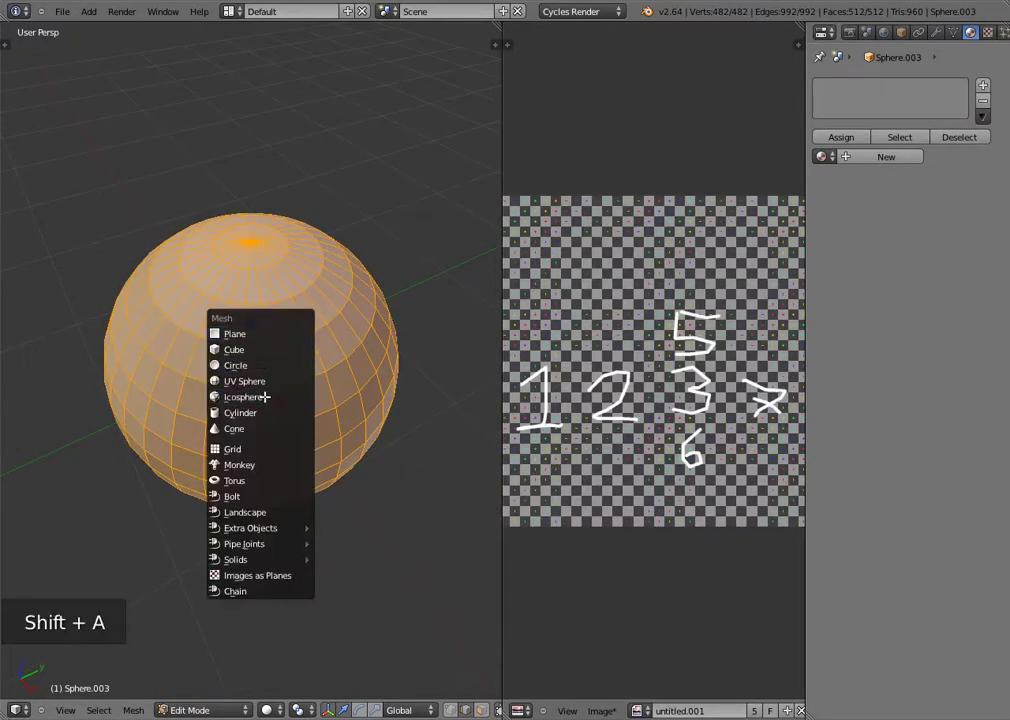
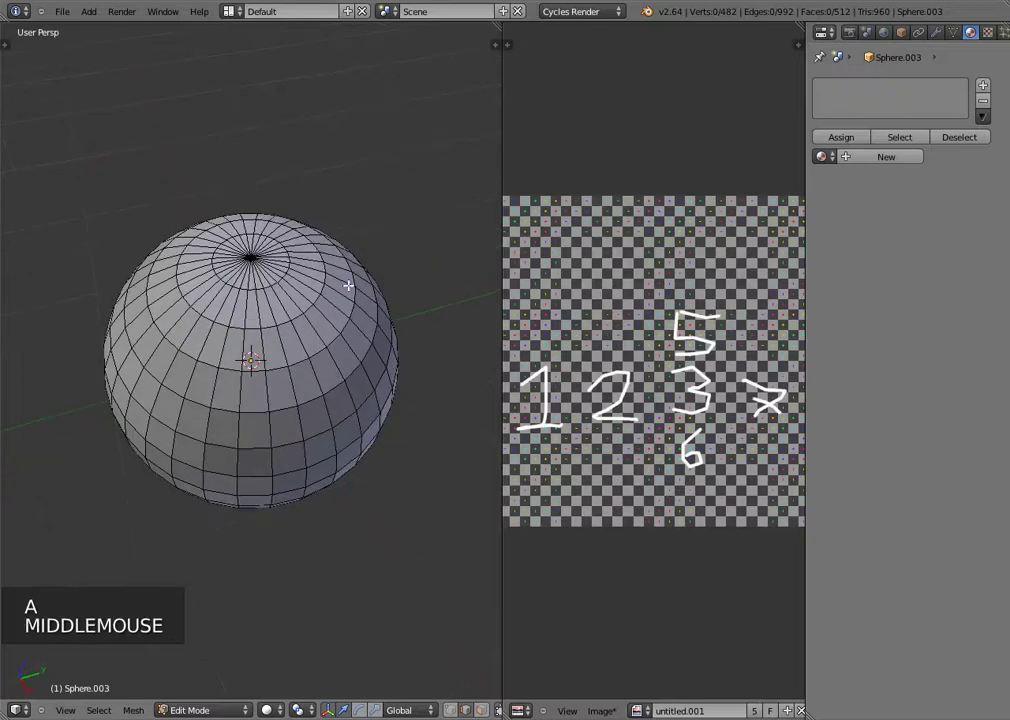
Step: View the sphere from directly above in orthographic see-through wireframe
{"action": "scroll", "scroll_direction": "up", "scroll_amount": 3}
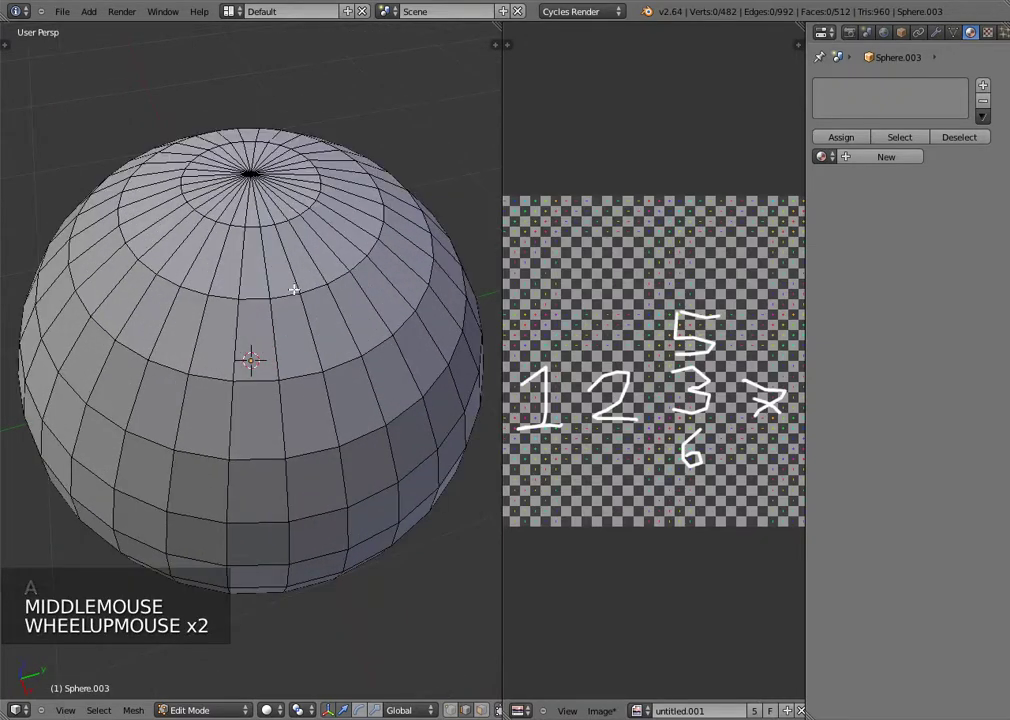
{"action": "key", "text": "KP_7"}
{"action": "key", "text": "KP_5"}
{"action": "key", "text": "z"}
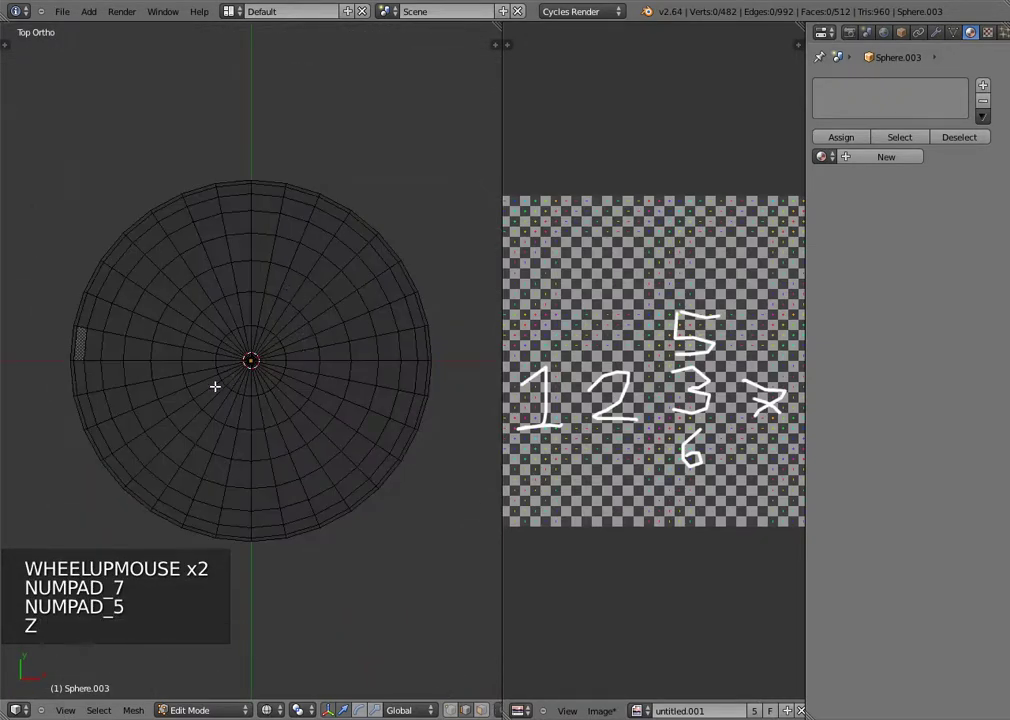
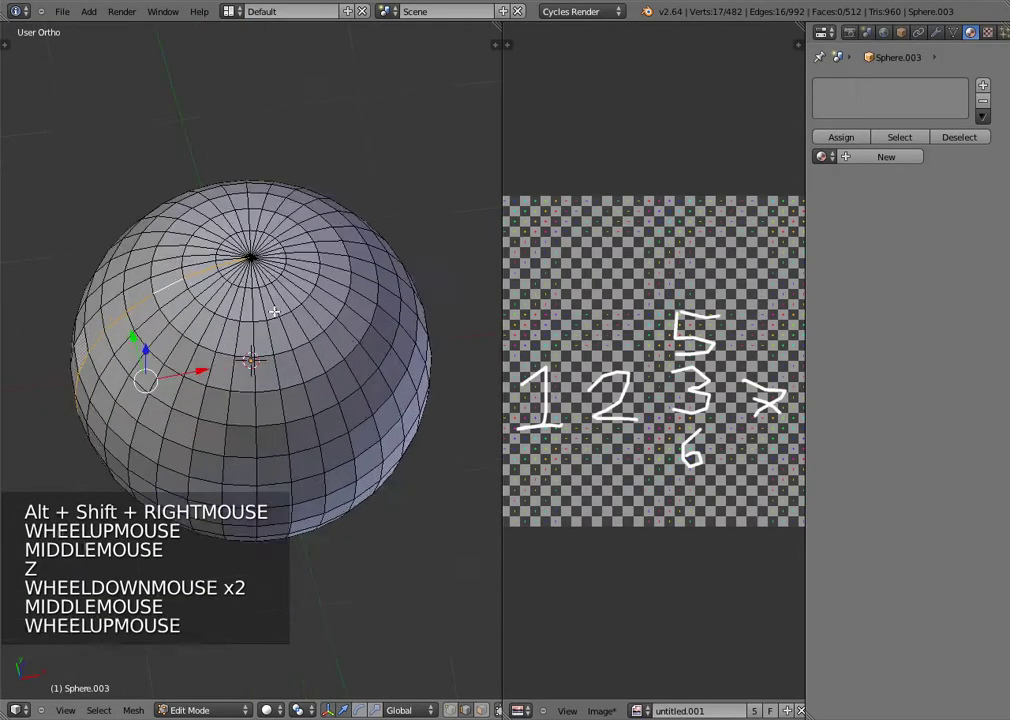
{"action": "key", "text": "KP_7"}
{"action": "key", "text": "KP_5"}
{"action": "key", "text": "KP_5"}
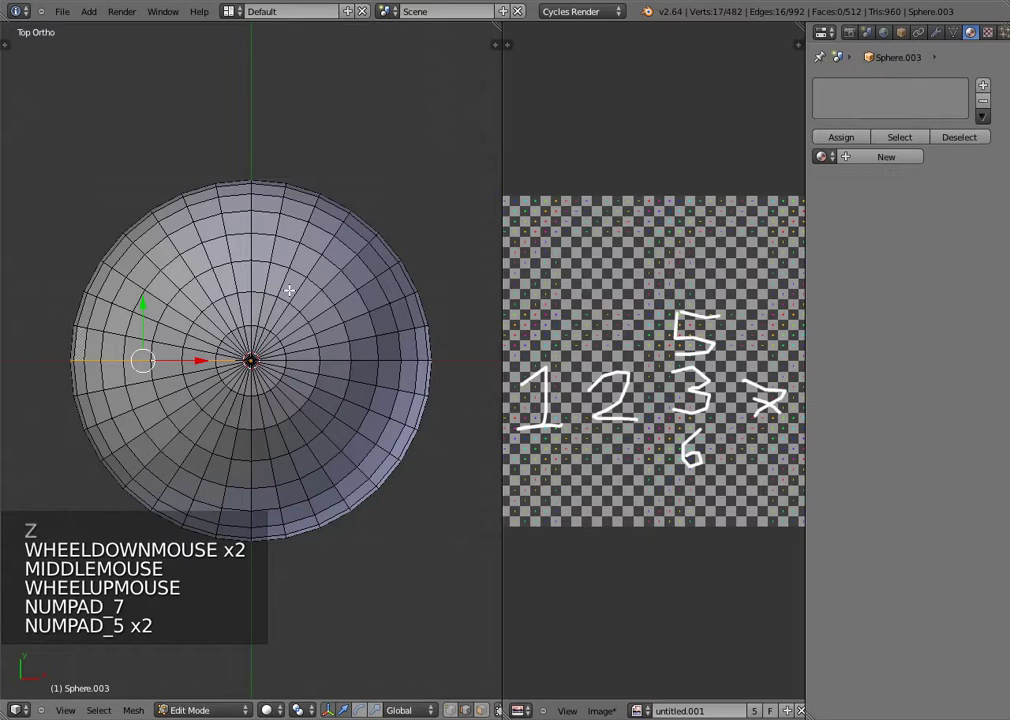
Step: Undo the meridian edge selection and leave all sphere geometry deselected in solid shading
{"action": "key", "text": "a"}
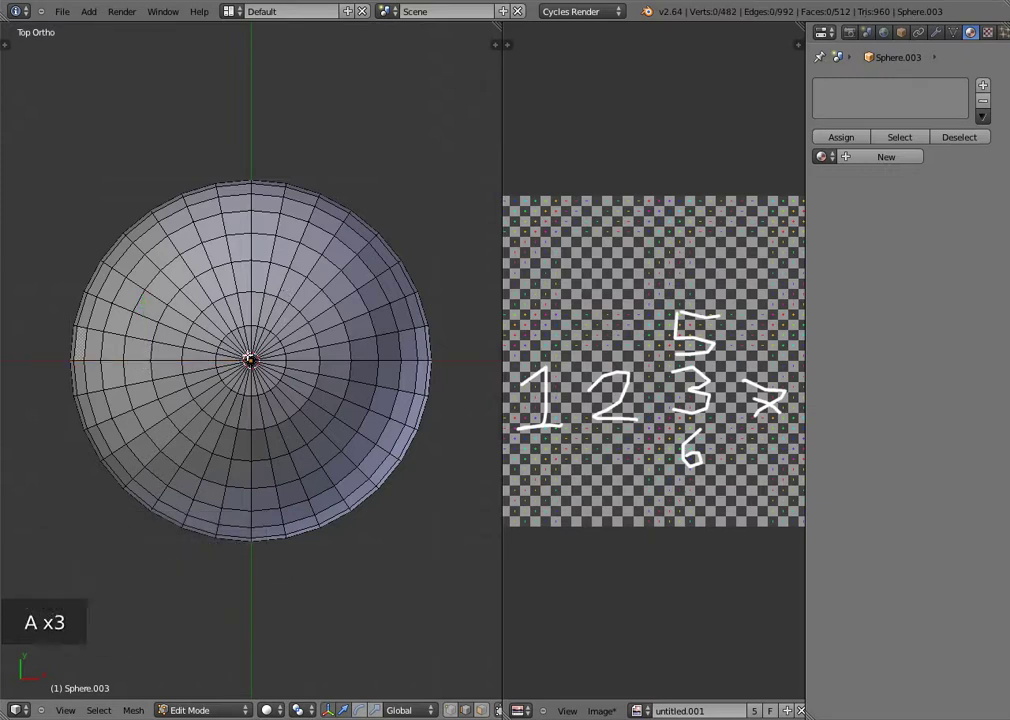
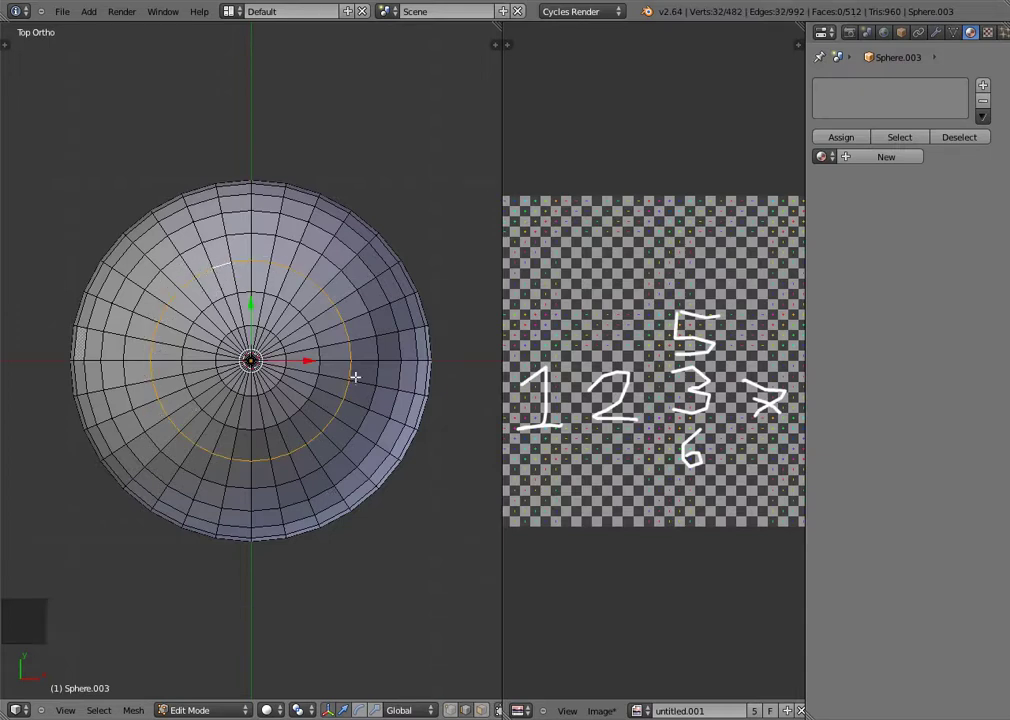
{"action": "key", "text": "ctrl+z"}
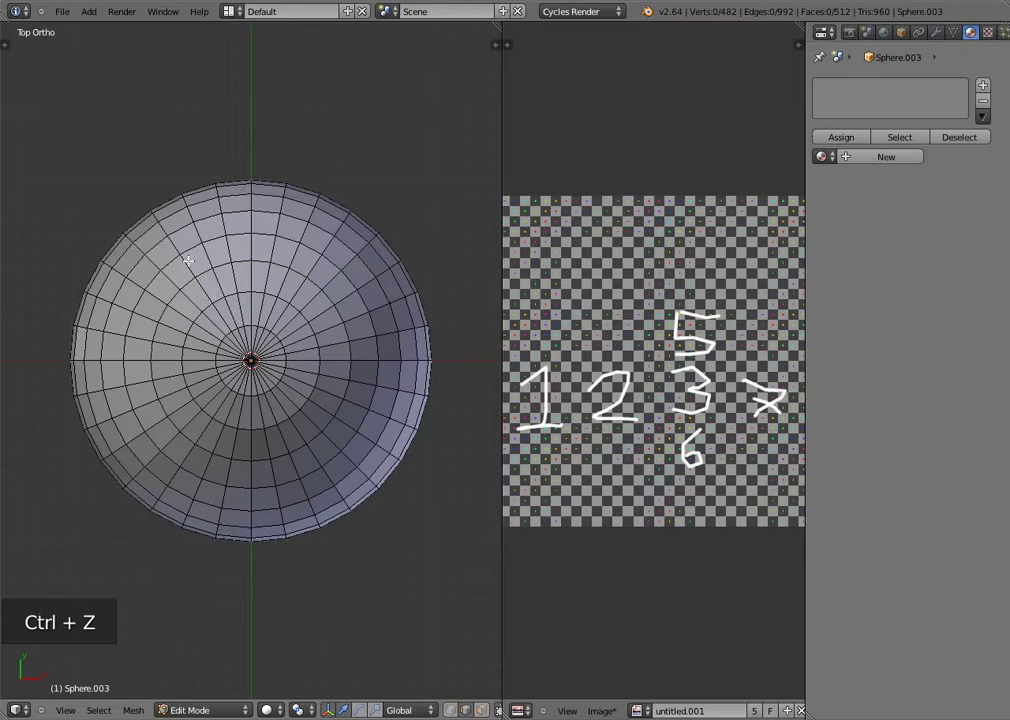
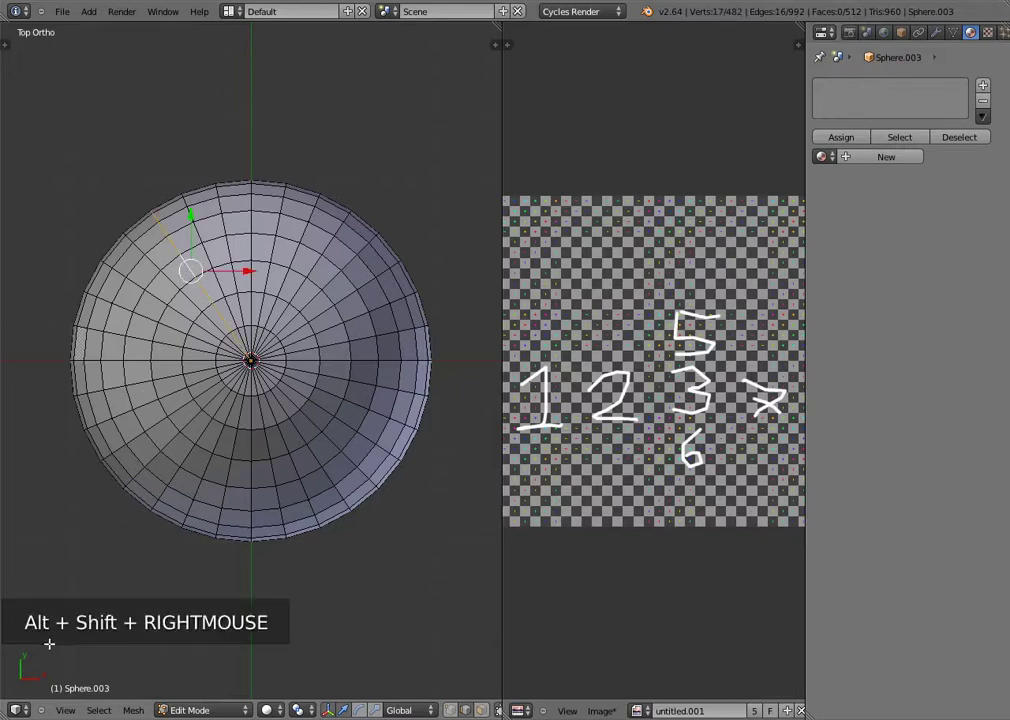
{"action": "key", "text": "z"}
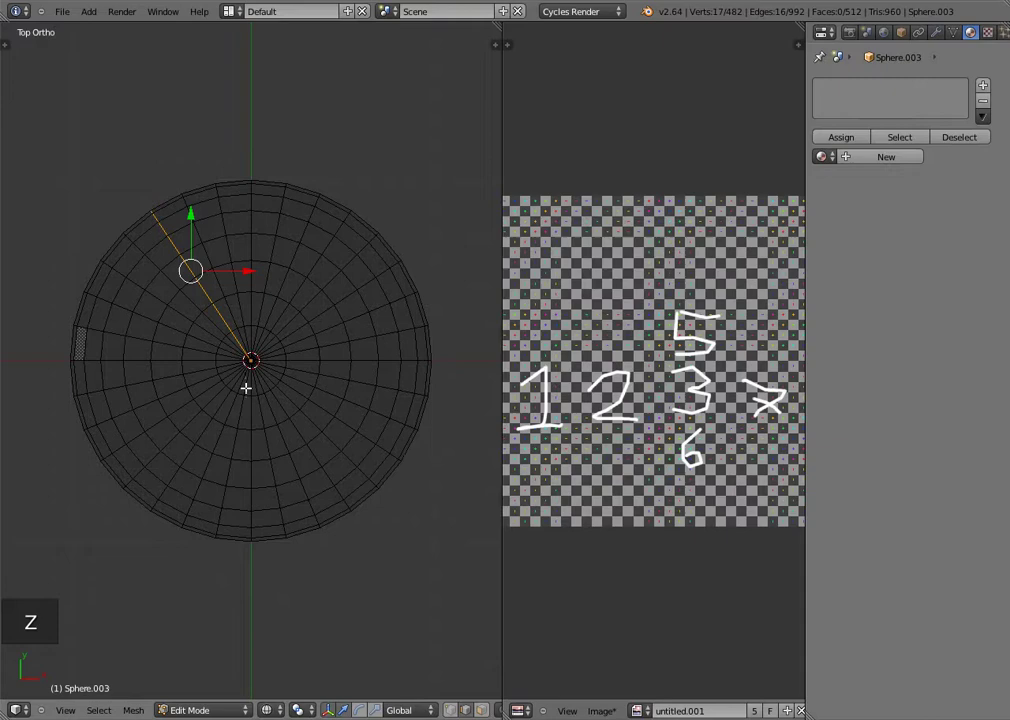
{"action": "key", "text": "z"}
{"action": "key", "text": "a"}
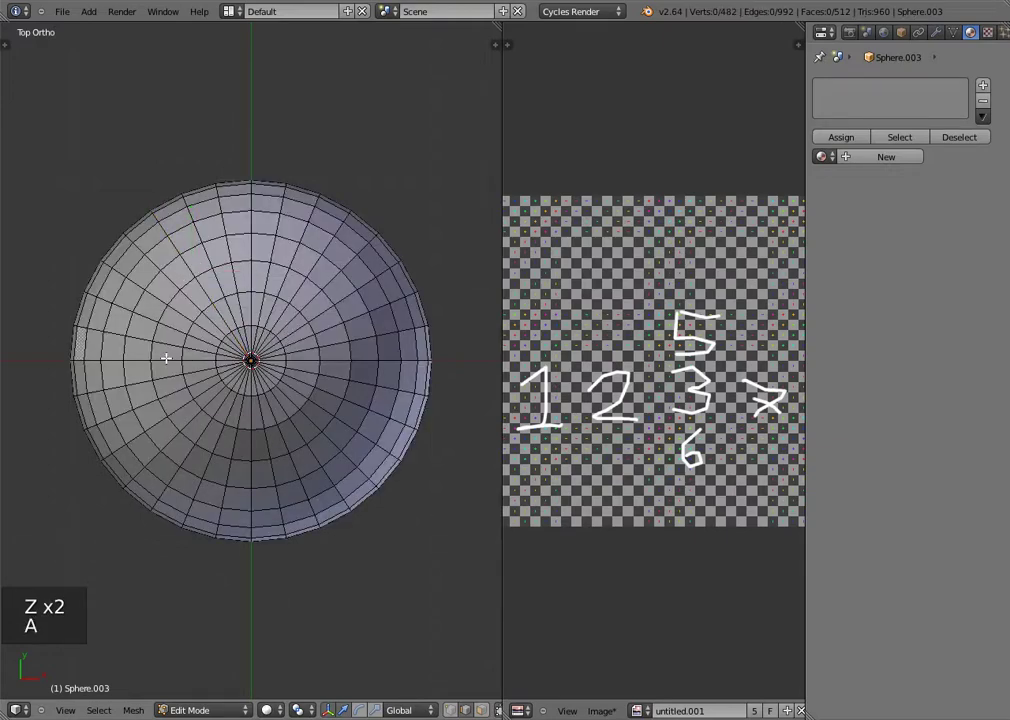
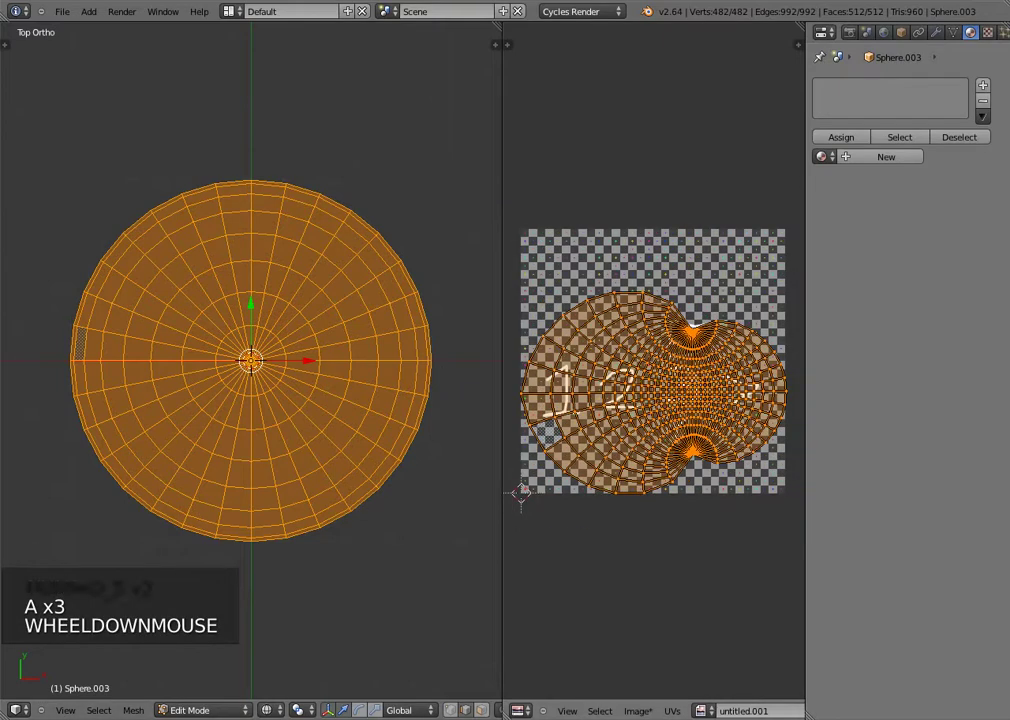
Step: Unwrap the fully selected sphere over the checker image, checking it from the front view
{"action": "key", "text": "u"}
{"action": "key", "text": "u"}
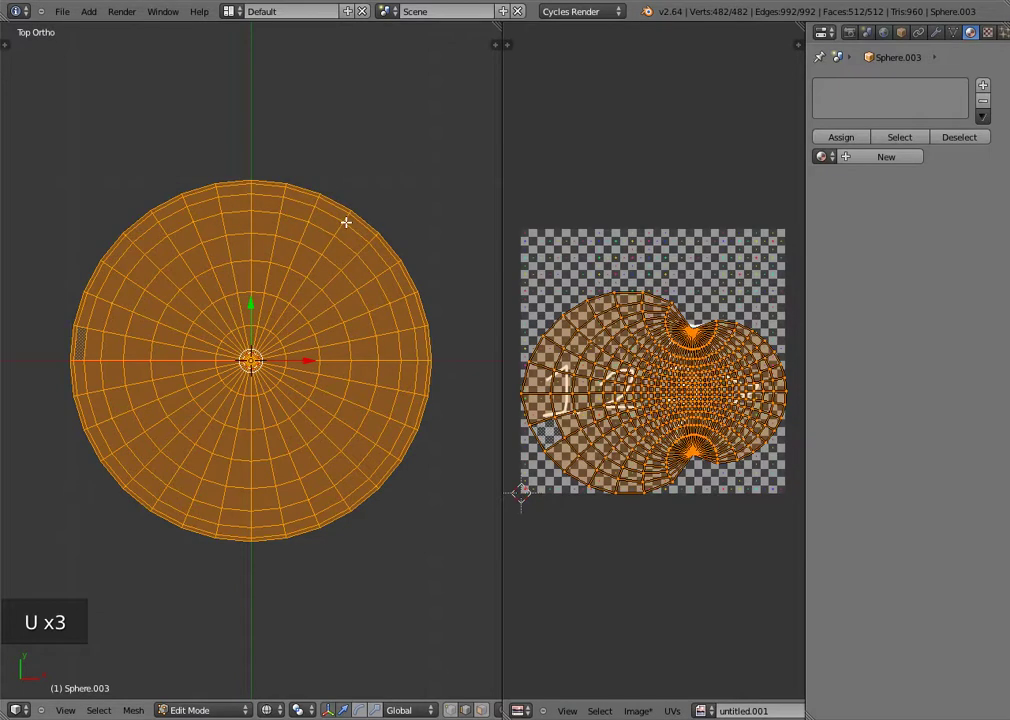
{"action": "key", "text": "KP_1"}
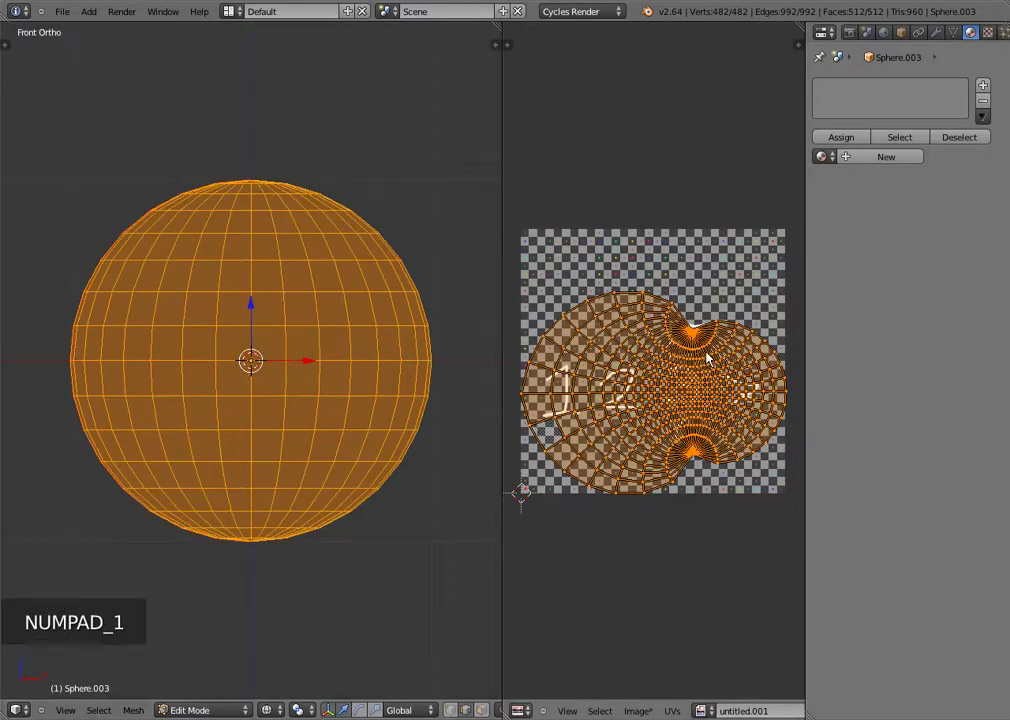
{"action": "key", "text": "u"}
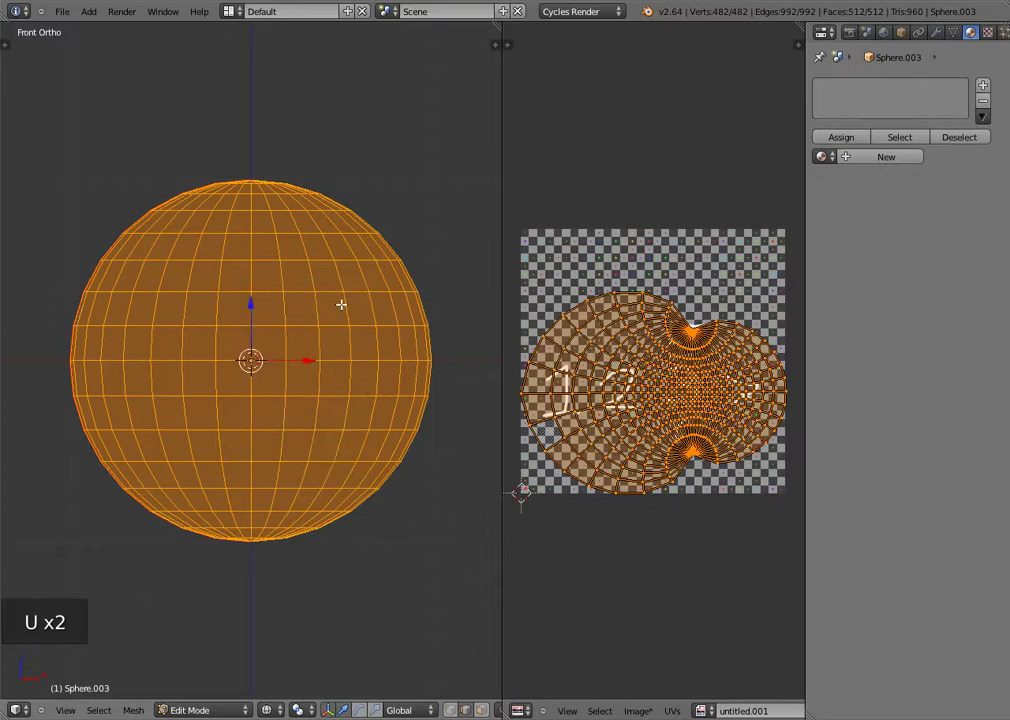
Step: Return to top wireframe view, select all and bring up edge operations to clear the seams
{"action": "key", "text": "KP_7"}
{"action": "key", "text": "KP_5"}
{"action": "key", "text": "KP_5"}
{"action": "key", "text": "z"}
{"action": "key", "text": "a"}
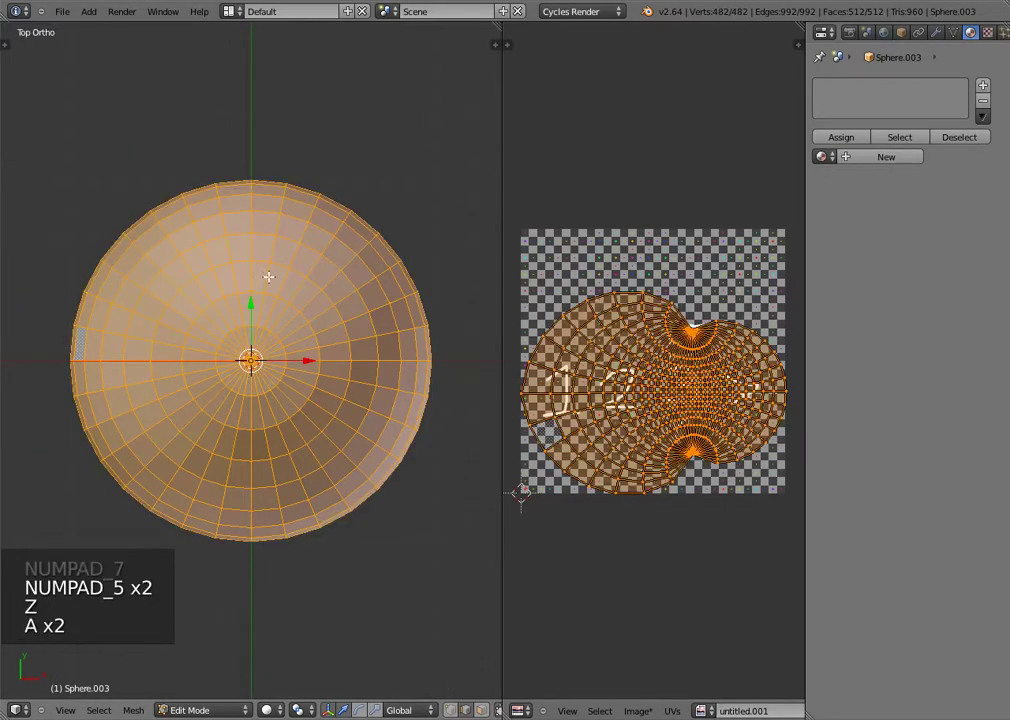
{"action": "key", "text": "ctrl+e"}
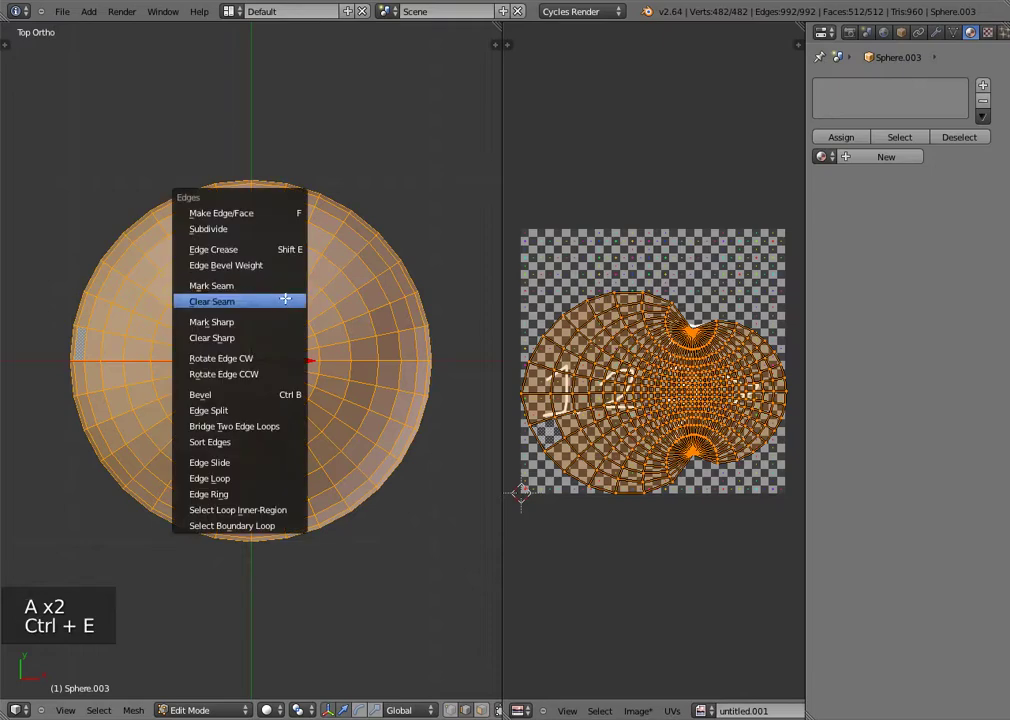
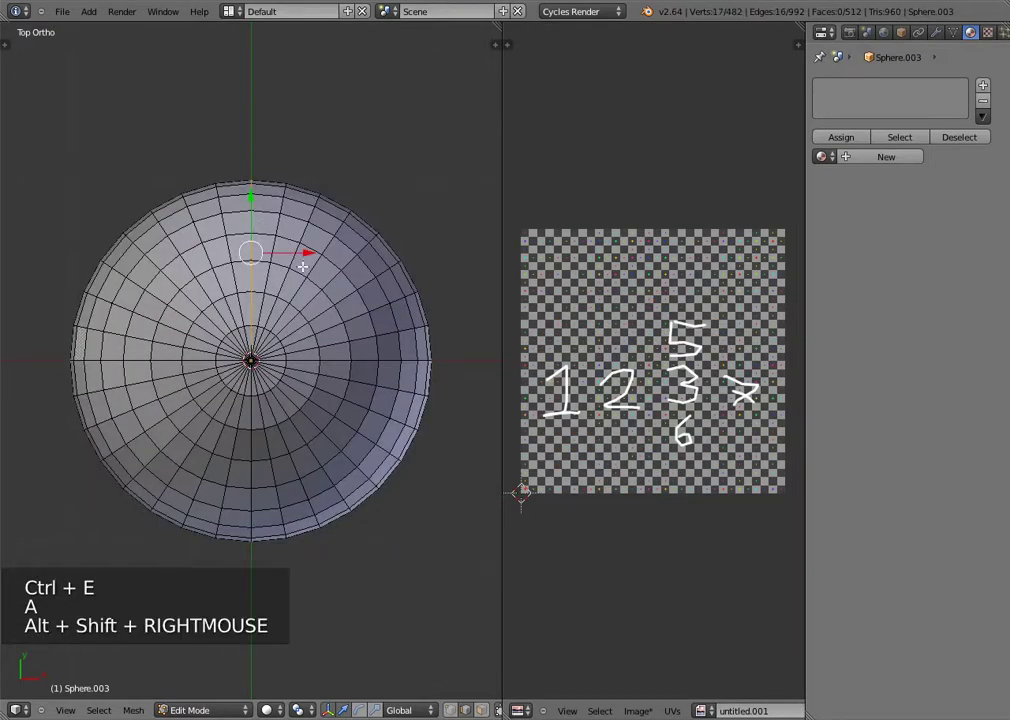
Step: Mark the chosen meridian as a seam and unwrap the whole sphere onto the checker image
{"action": "key", "text": "ctrl+e"}
{"action": "key", "text": "a"}
{"action": "key", "text": "a"}
{"action": "key", "text": "u"}
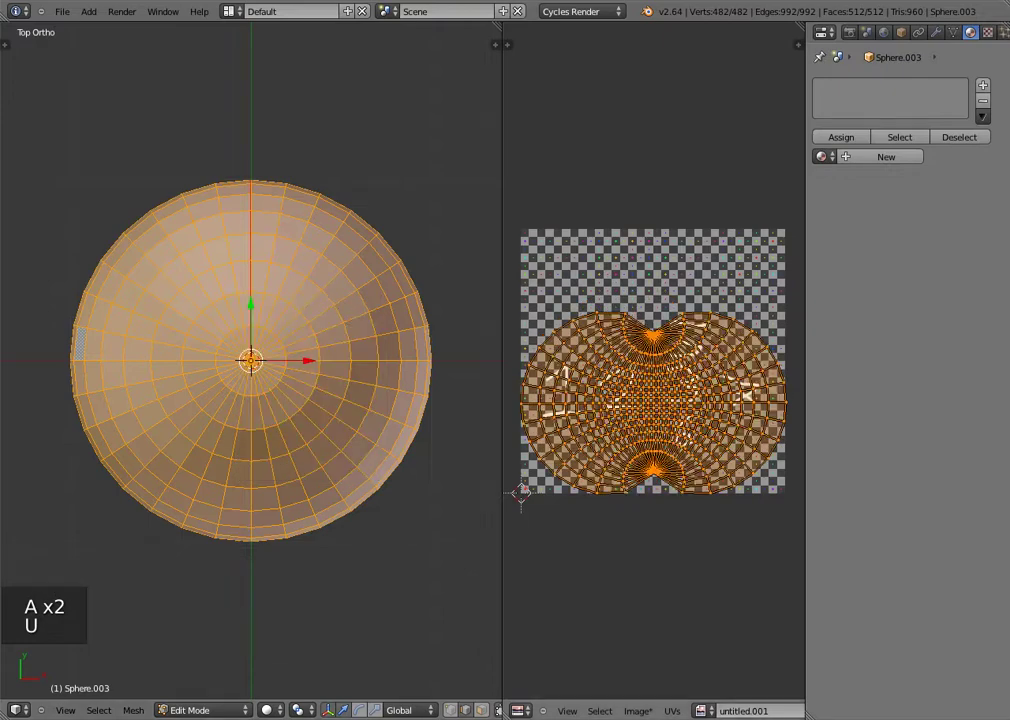
{"action": "scroll", "scroll_direction": "up", "scroll_amount": 3}
{"action": "scroll", "scroll_direction": "down", "scroll_amount": 3}
{"action": "scroll", "scroll_direction": "down", "scroll_amount": 3}
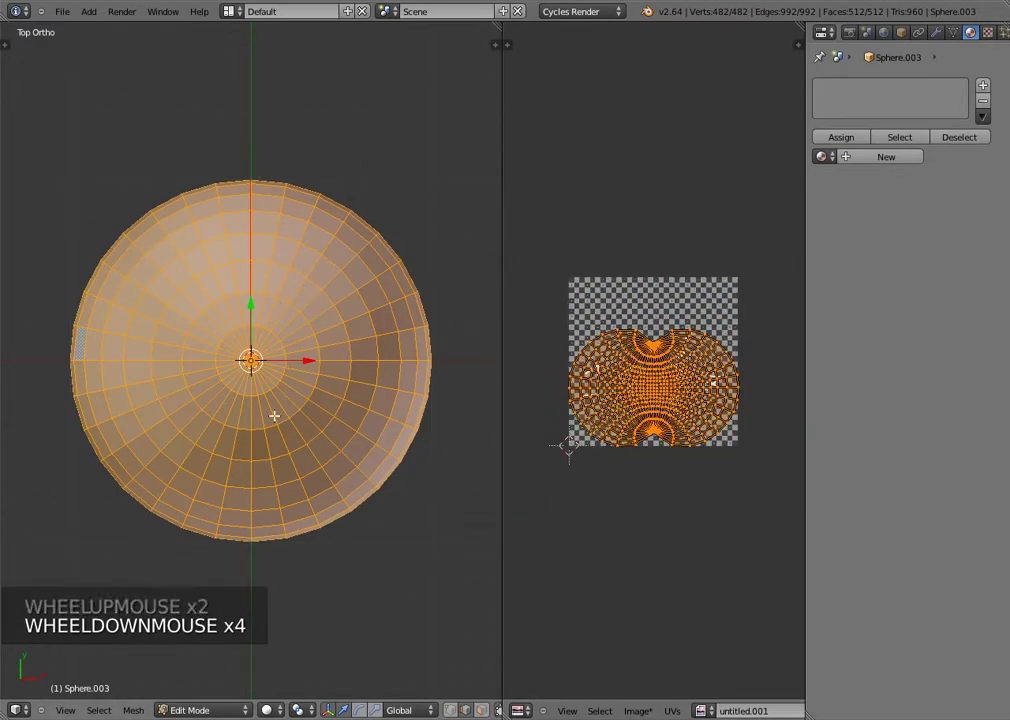
Step: Switch back to a perspective view and orbit to see the sphere at an angle
{"action": "key", "text": "KP_1"}
{"action": "key", "text": "KP_3"}
{"action": "key", "text": "KP_5"}
{"action": "key", "text": "KP_5"}
{"action": "middle_click", "coordinate": [281, 437]}
{"action": "key", "text": "KP_5"}
{"action": "scroll", "scroll_direction": "down", "scroll_amount": 3}
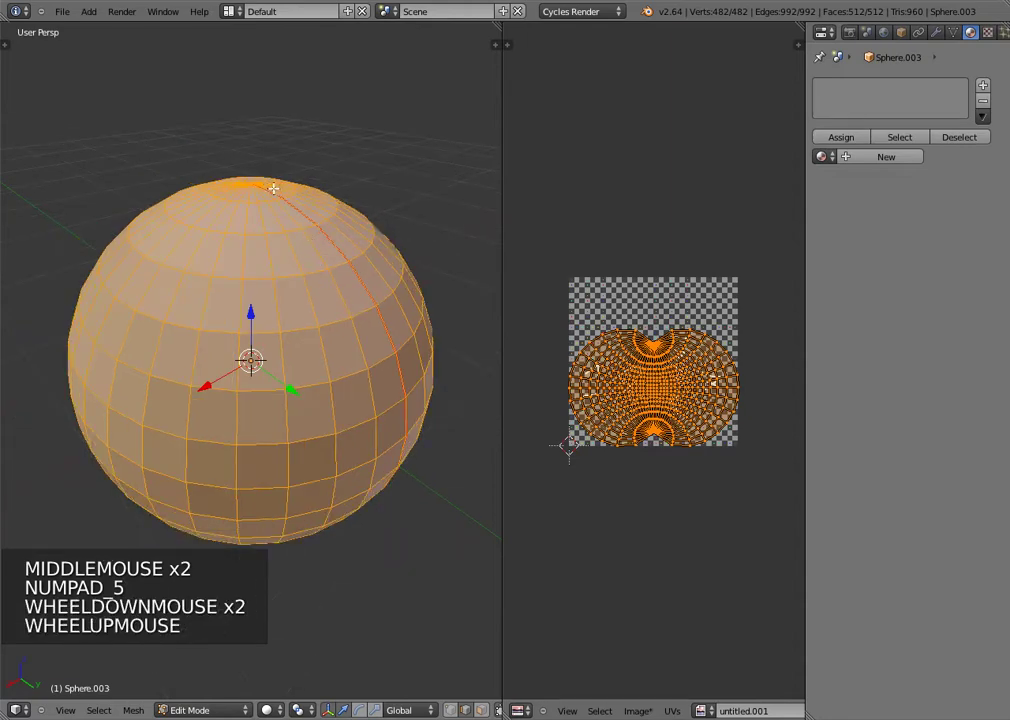
Step: Inspect the single-island UV layout in the editor while orbiting around the sphere
{"action": "scroll", "scroll_direction": "down", "scroll_amount": 3}
{"action": "scroll", "scroll_direction": "up", "scroll_amount": 3}
{"action": "scroll", "scroll_direction": "down", "scroll_amount": 3}
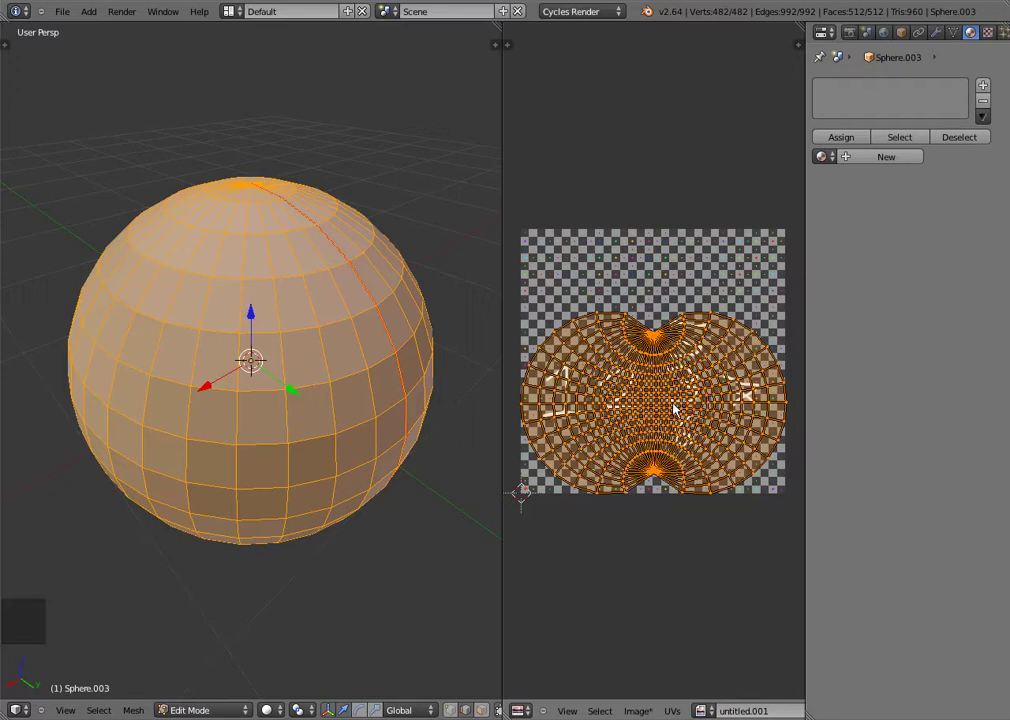
{"action": "middle_click", "coordinate": [316, 427]}
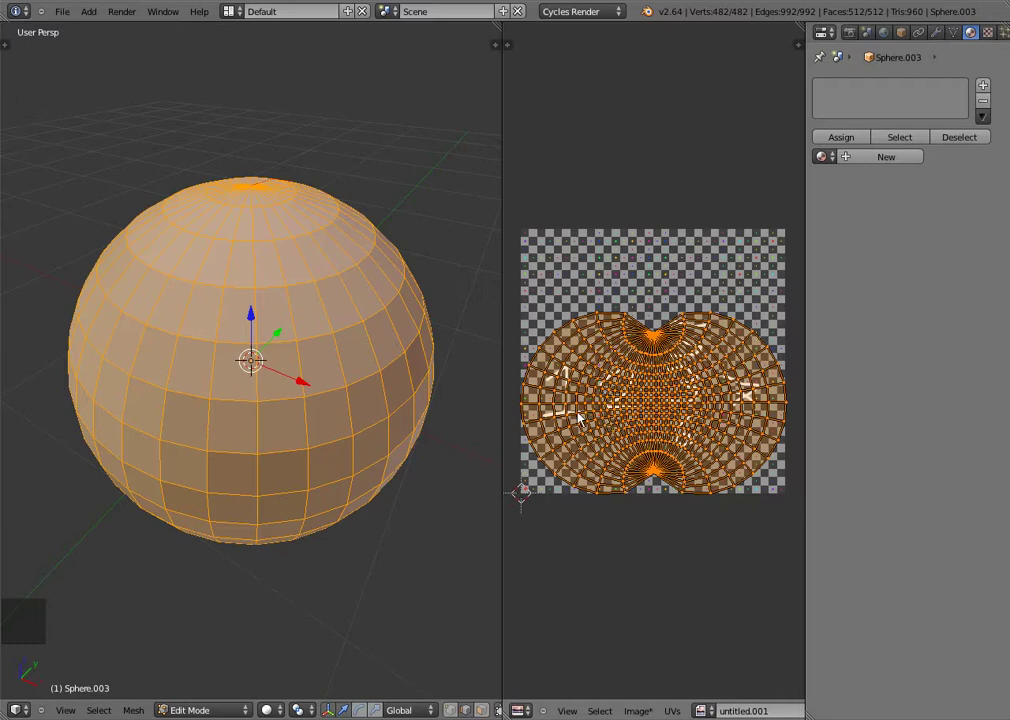
{"action": "middle_click", "coordinate": [319, 413]}
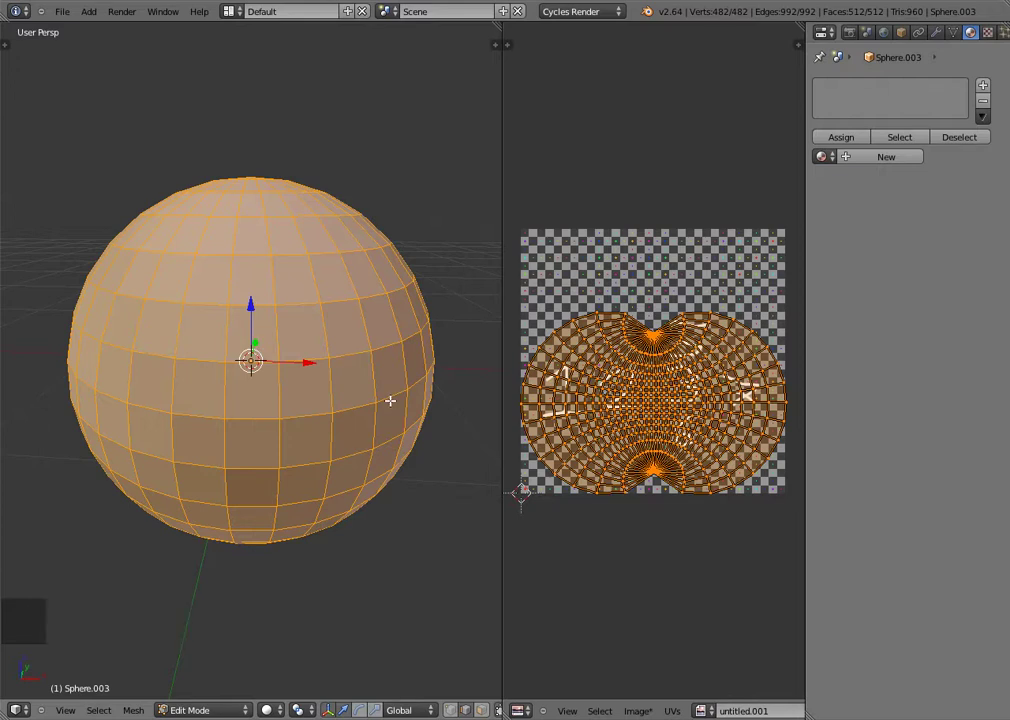
{"action": "scroll", "scroll_direction": "up", "scroll_amount": 3}
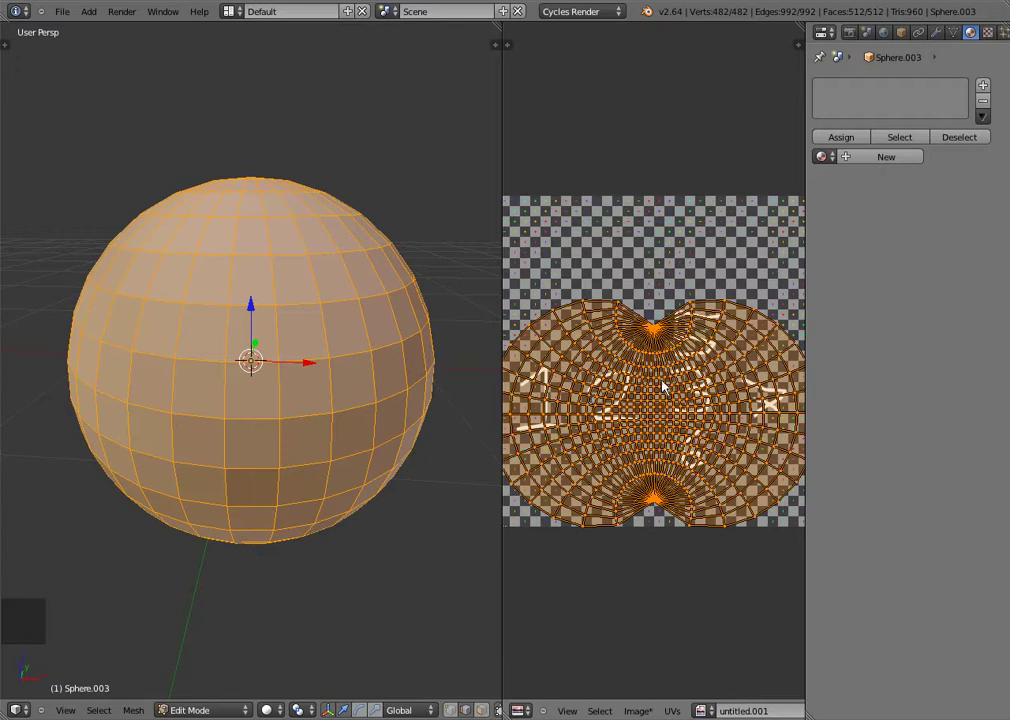
{"action": "scroll", "scroll_direction": "down", "scroll_amount": 3}
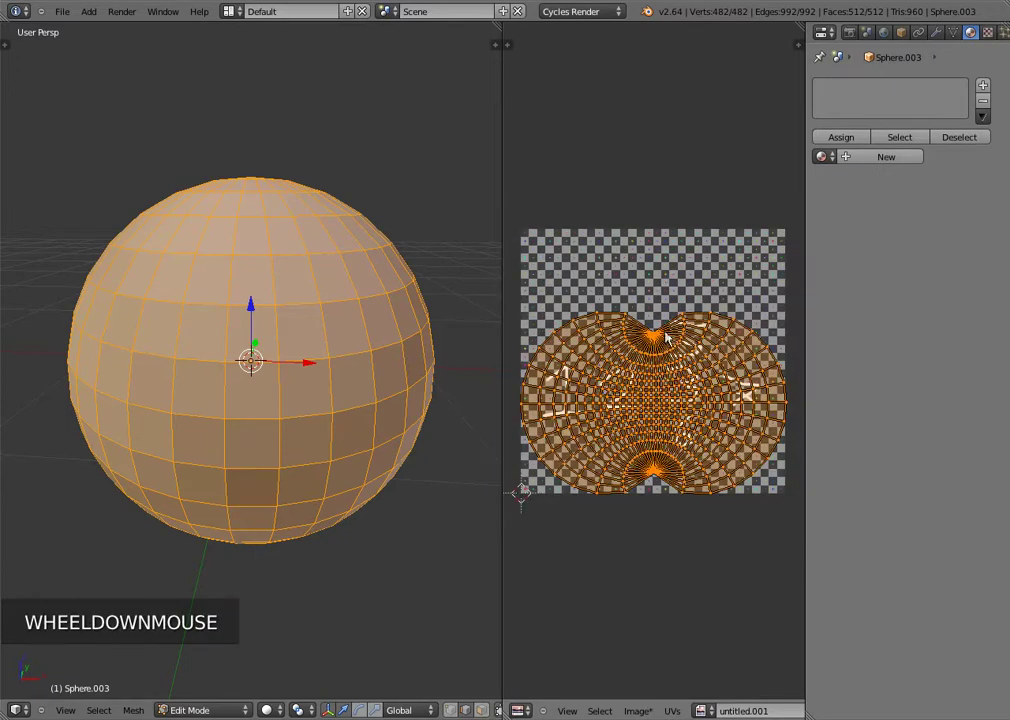
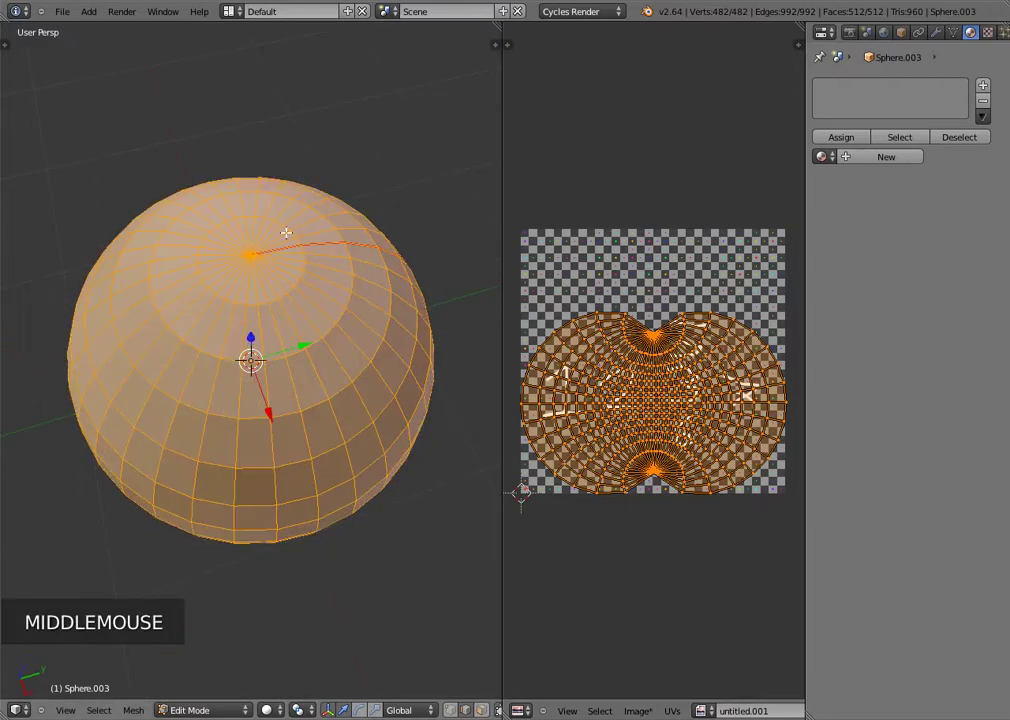
Step: Look straight down at the sphere in wireframe and select a meridian edge line
{"action": "key", "text": "KP_7"}
{"action": "key", "text": "KP_5"}
{"action": "key", "text": "z"}
{"action": "scroll", "scroll_direction": "up", "scroll_amount": 3}
{"action": "key", "text": "a"}
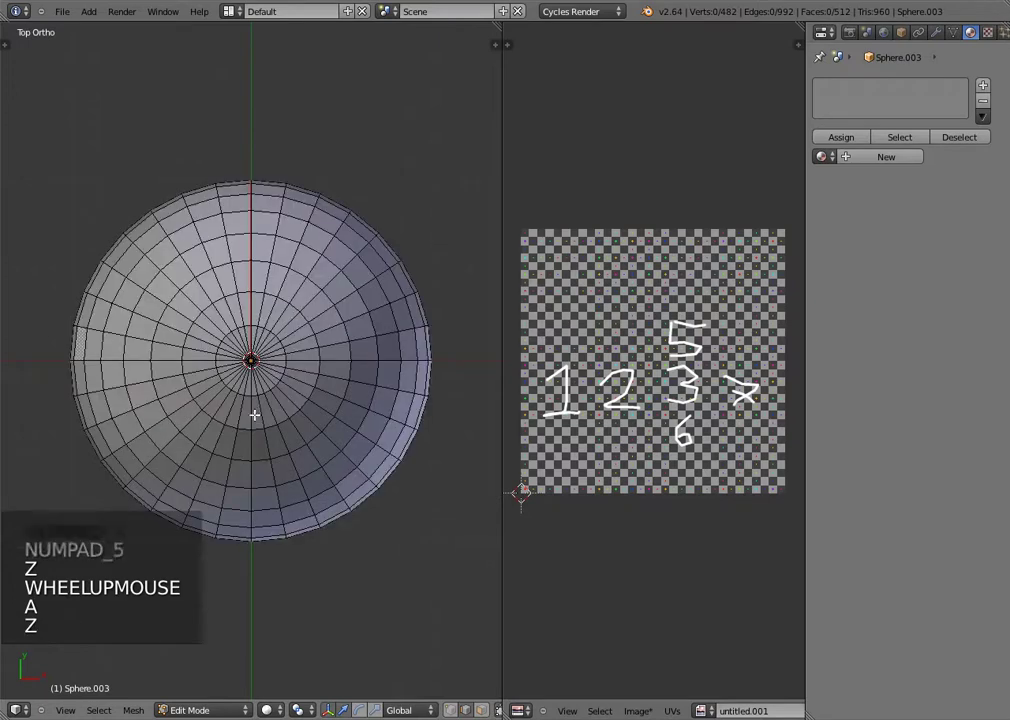
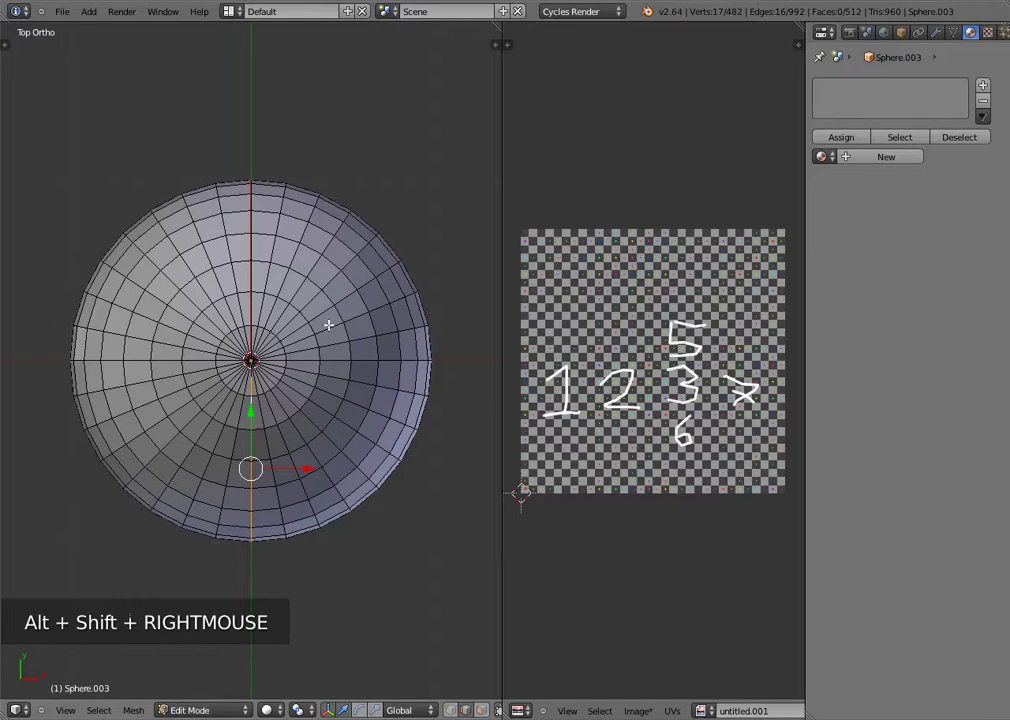
Step: Mark that edge line as a seam and unwrap the sphere into two circular UV islands
{"action": "key", "text": "ctrl+e"}
{"action": "key", "text": "a"}
{"action": "key", "text": "a"}
{"action": "key", "text": "u"}
{"action": "scroll", "scroll_direction": "up", "scroll_amount": 3}
{"action": "scroll", "scroll_direction": "down", "scroll_amount": 3}
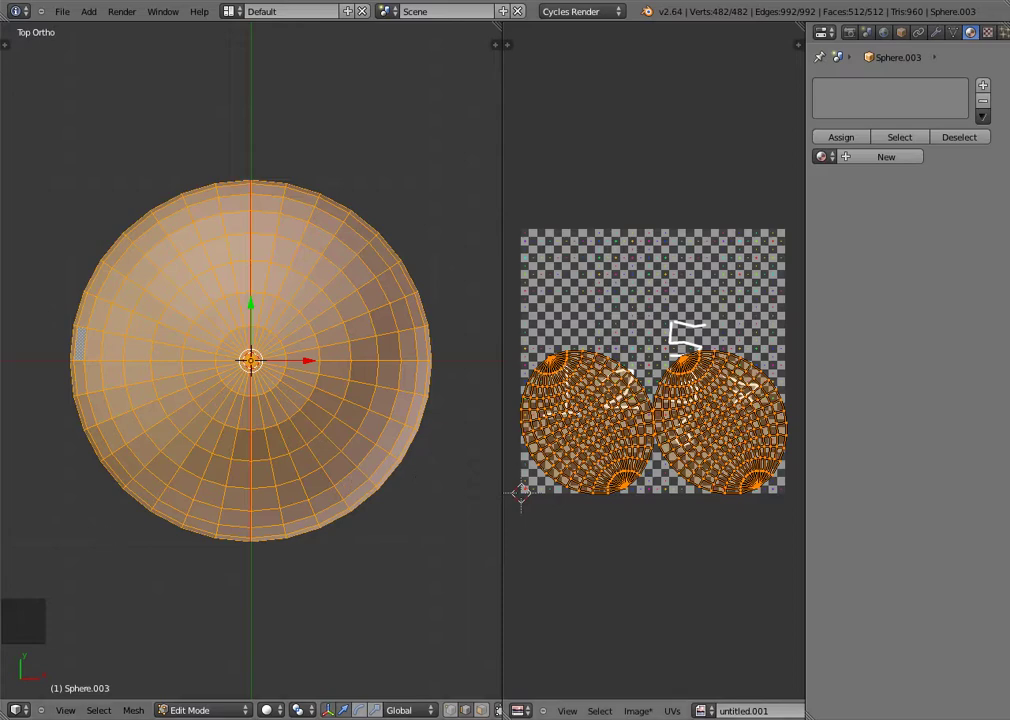
{"action": "scroll", "scroll_direction": "up", "scroll_amount": 3}
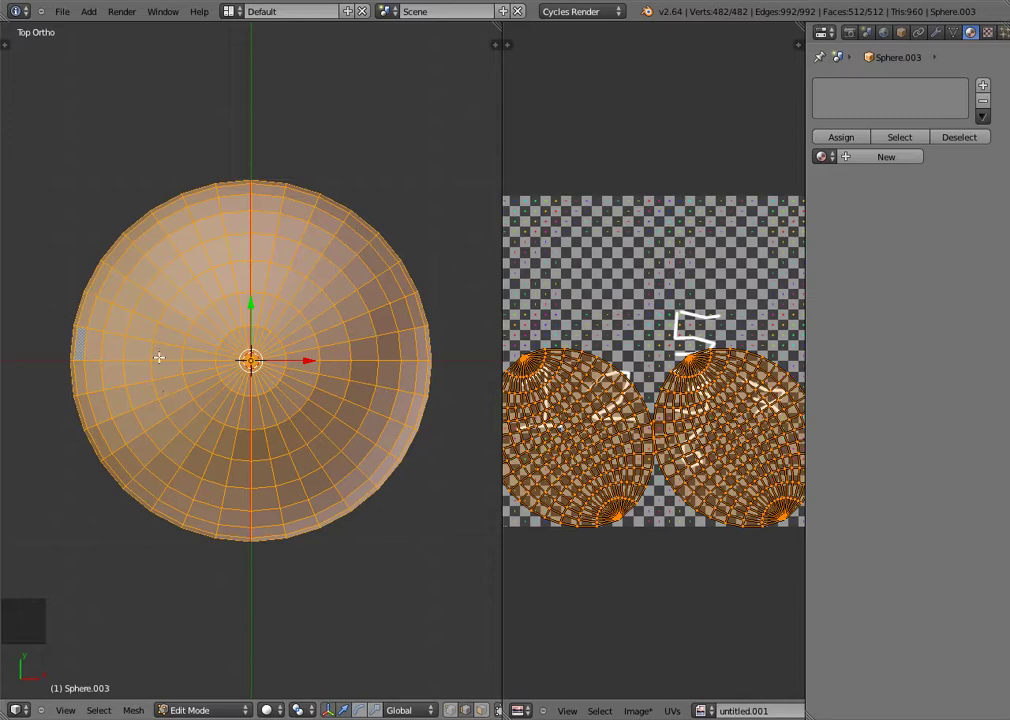
{"action": "scroll", "scroll_direction": "down", "scroll_amount": 3}
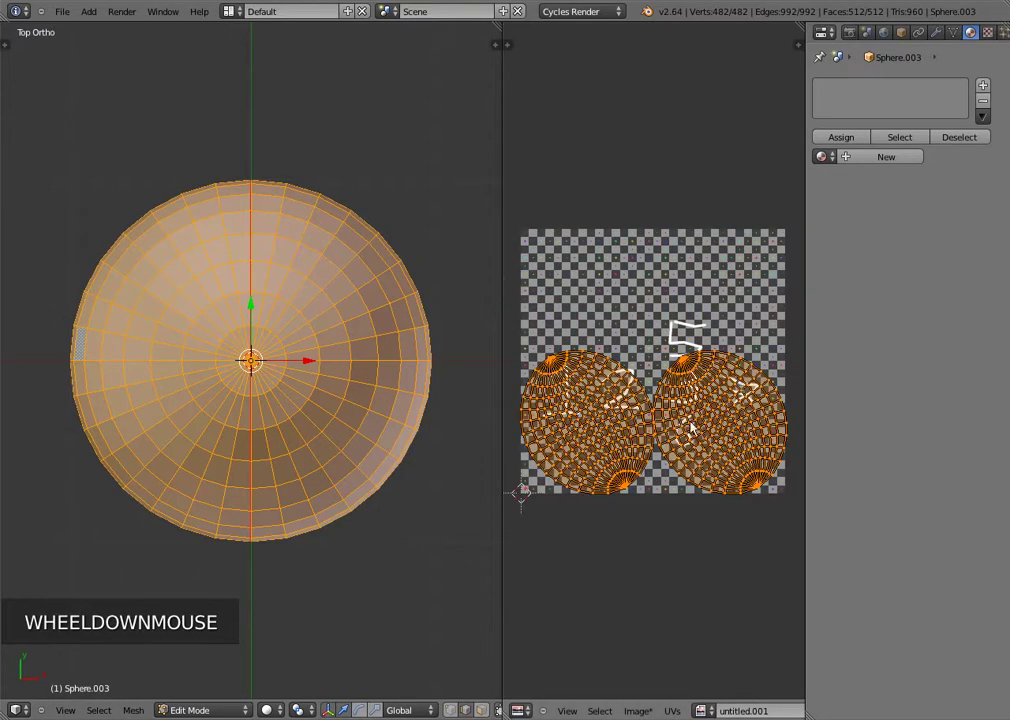
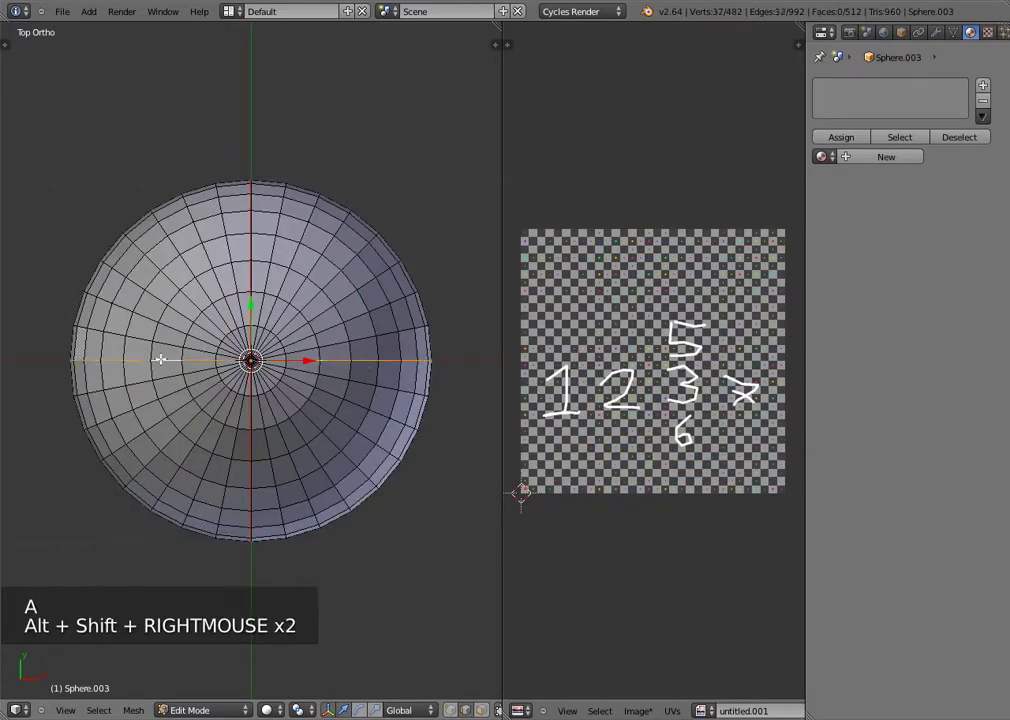
Step: Mark the edge line through the pole as a seam and unwrap into four lens-shaped islands
{"action": "key", "text": "ctrl+e"}
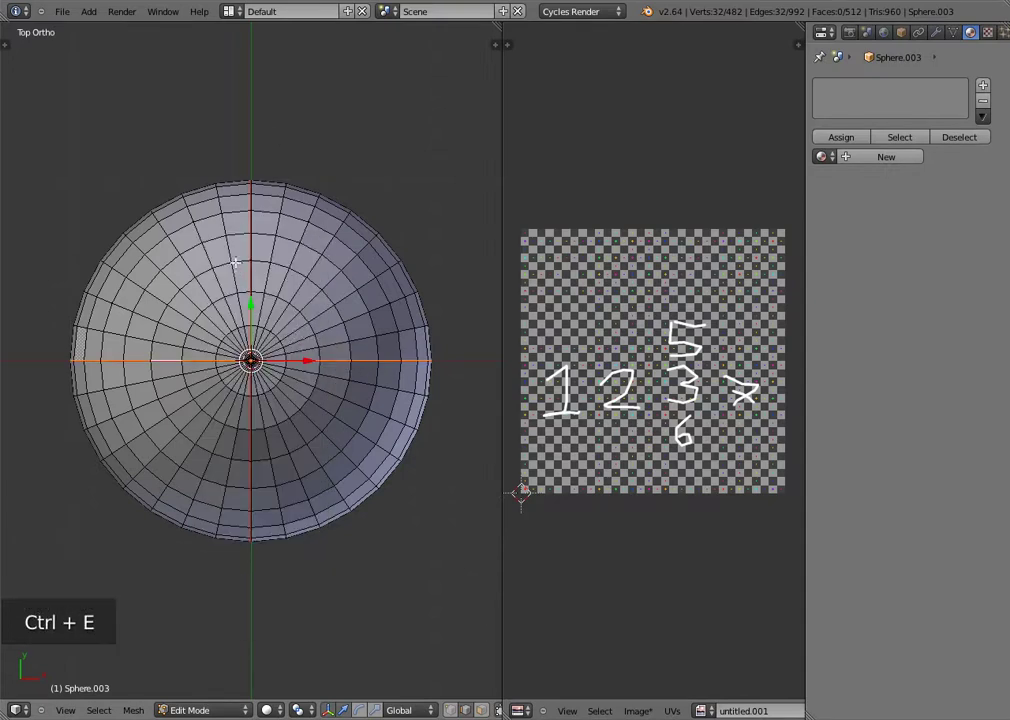
{"action": "key", "text": "a"}
{"action": "key", "text": "a"}
{"action": "key", "text": "u"}
{"action": "scroll", "scroll_direction": "up", "scroll_amount": 3}
{"action": "scroll", "scroll_direction": "down", "scroll_amount": 3}
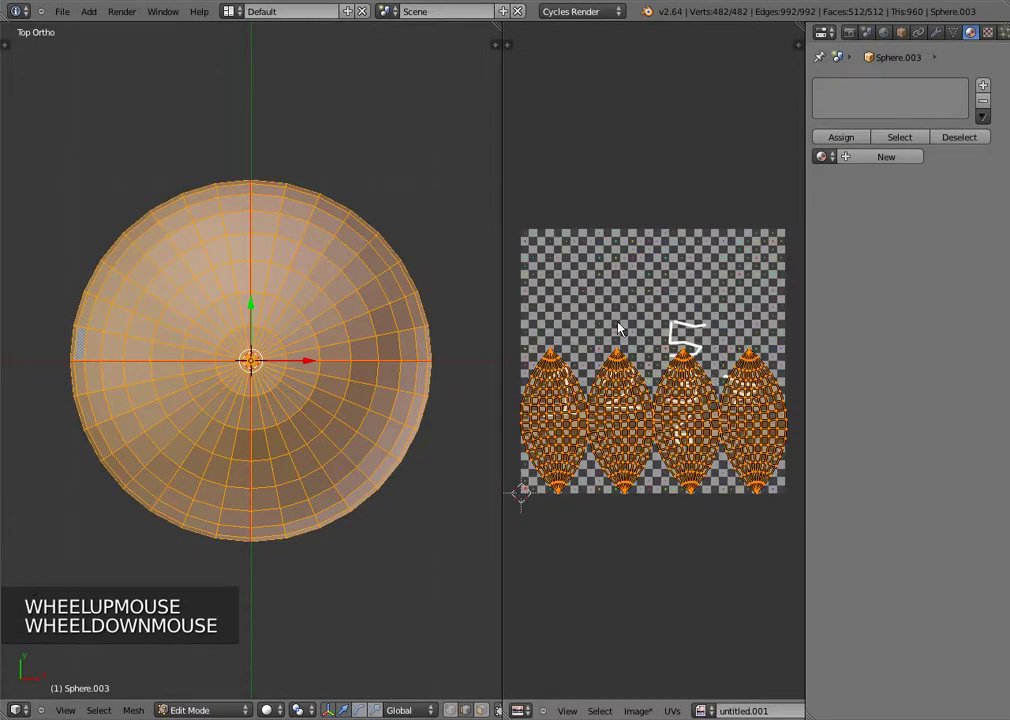
{"action": "scroll", "scroll_direction": "up", "scroll_amount": 3}
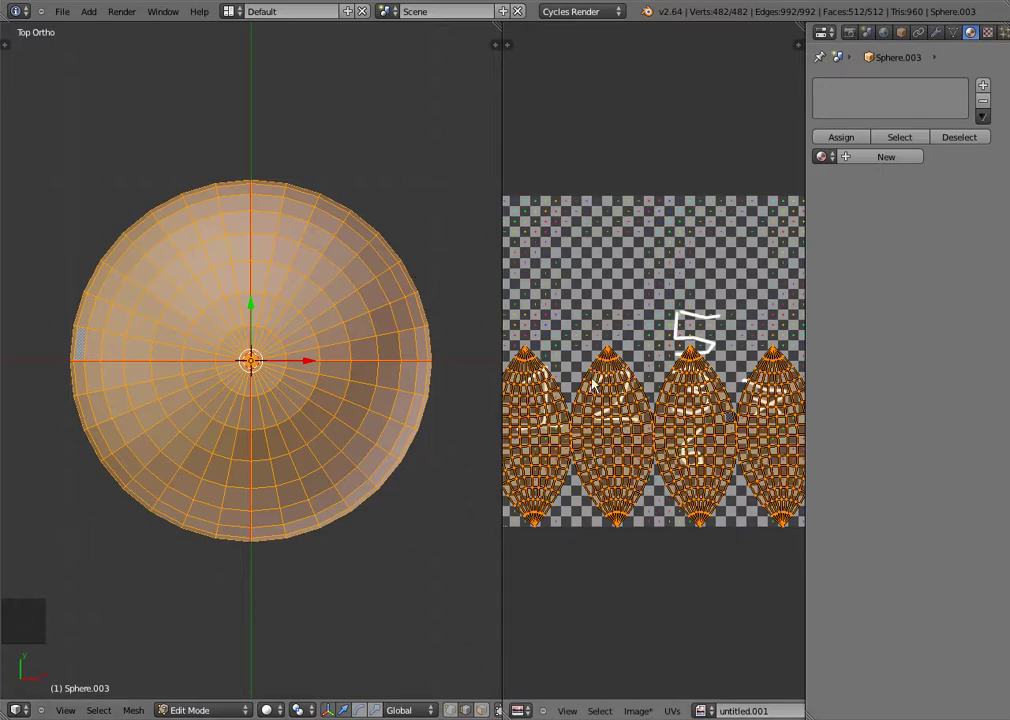
{"action": "scroll", "scroll_direction": "down", "scroll_amount": 3}
Step: Deselect everything and view the sphere from the front as see-through wireframe
{"action": "key", "text": "KP_1"}
{"action": "key", "text": "KP_5"}
{"action": "key", "text": "z"}
{"action": "key", "text": "a"}
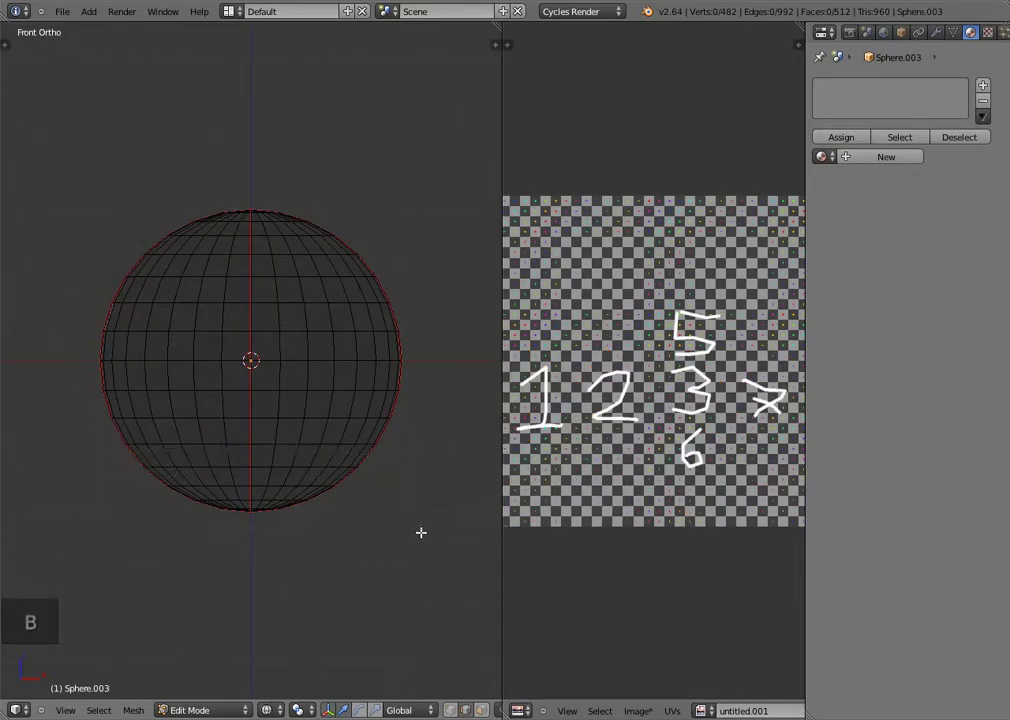
Step: Box-select the sphere's bottom rows in front view and mark the cap border as a seam
{"action": "key", "text": "b"}
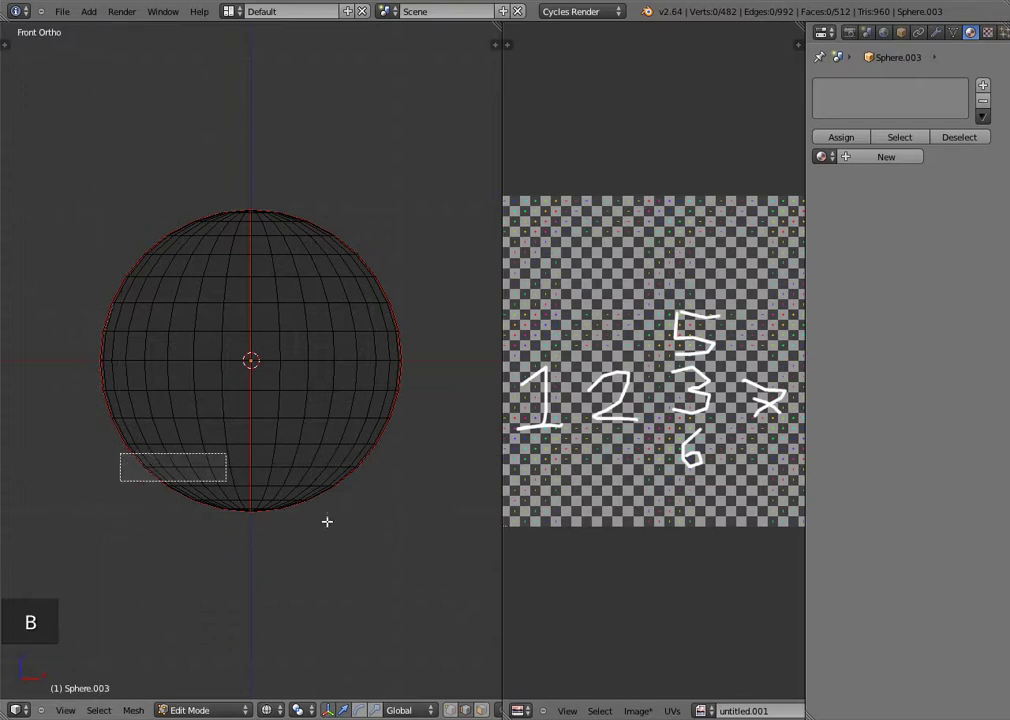
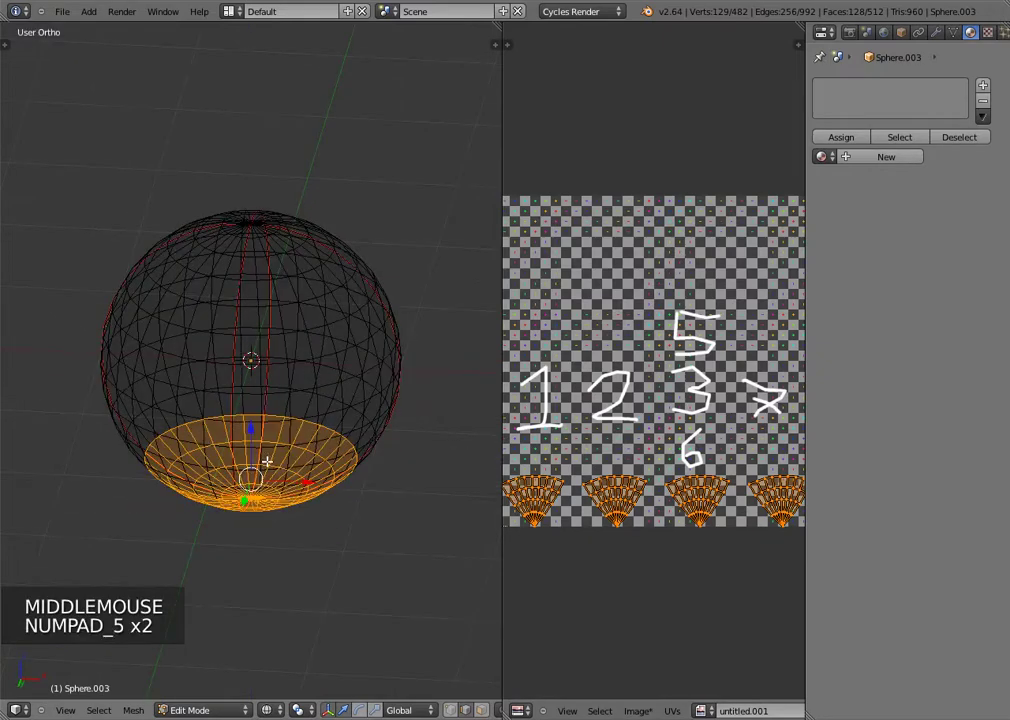
{"action": "key", "text": "KP_1"}
{"action": "scroll", "scroll_direction": "up", "scroll_amount": 3}
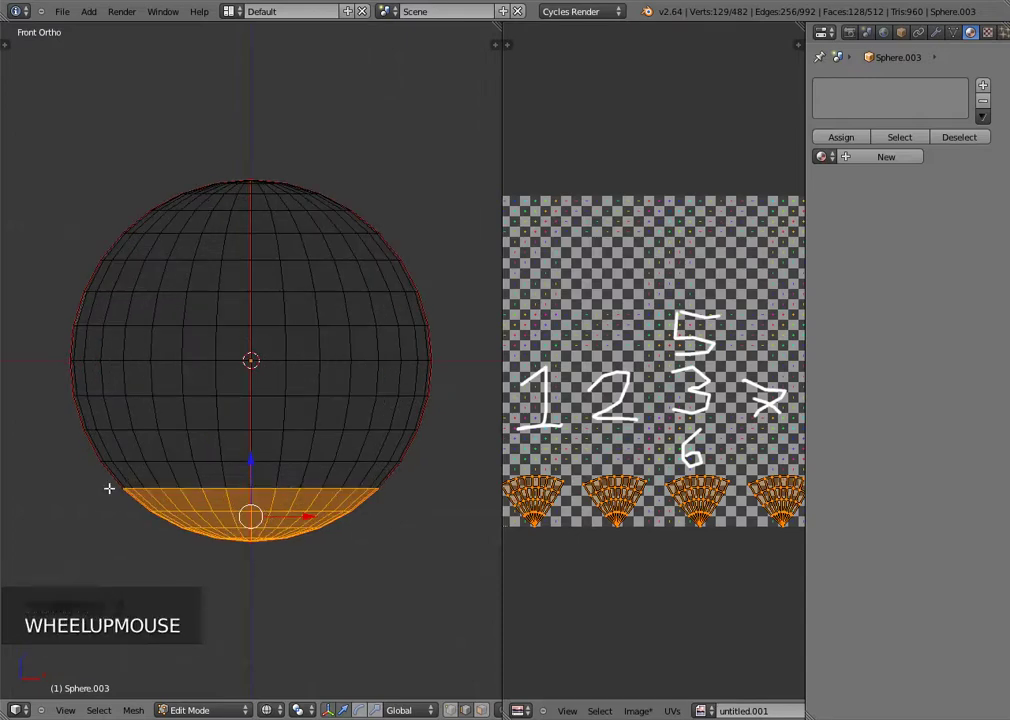
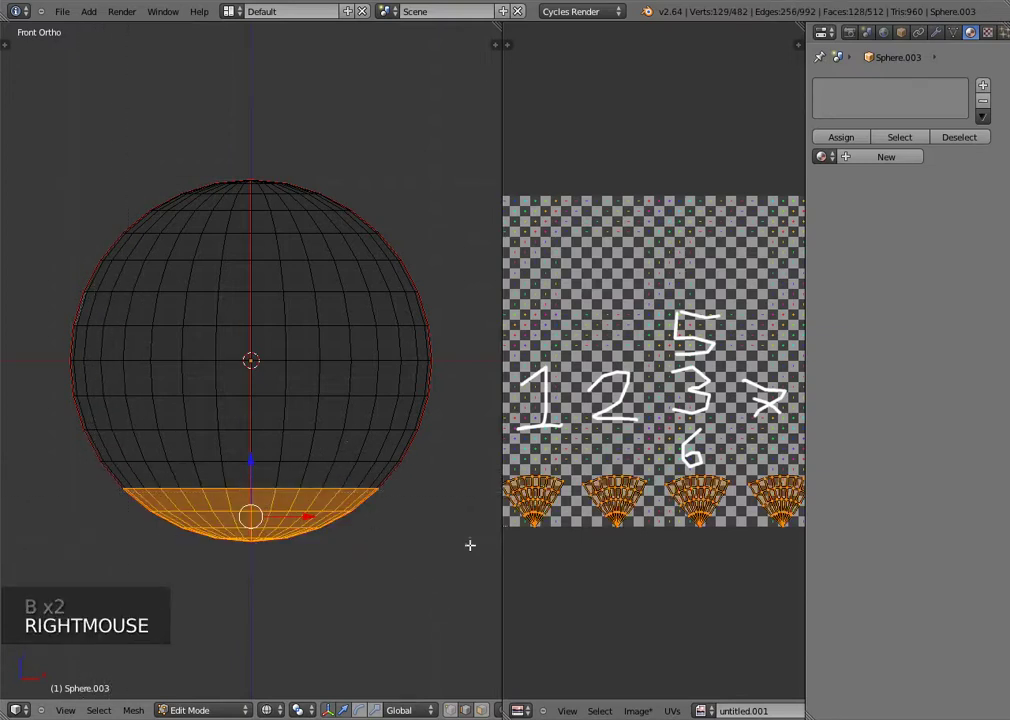
{"action": "key", "text": "ctrl+e"}
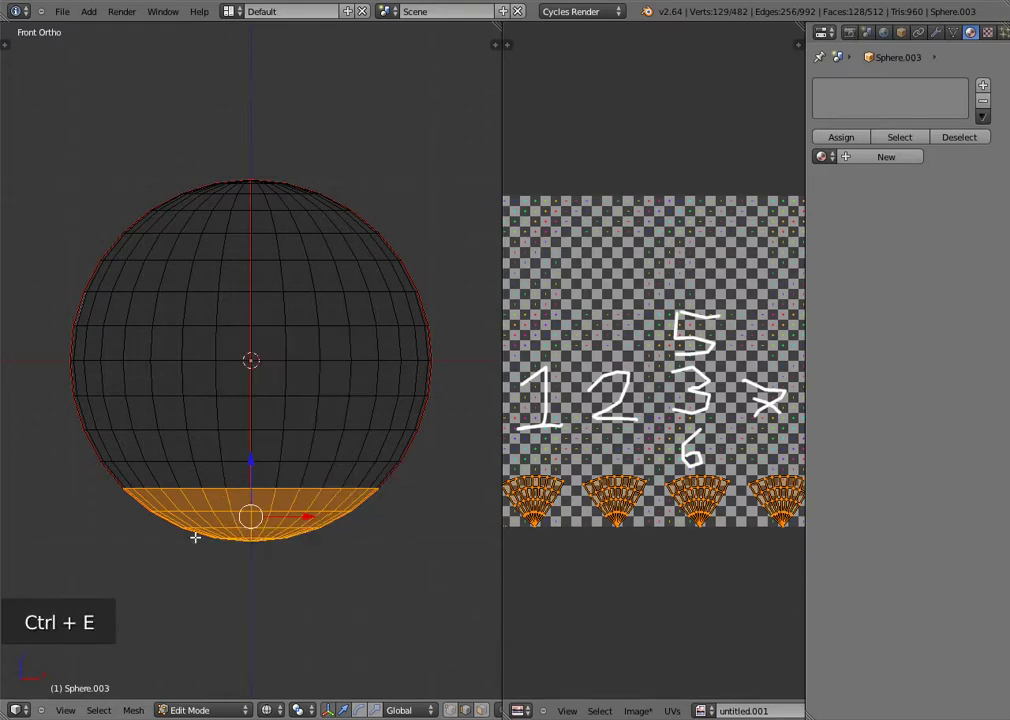
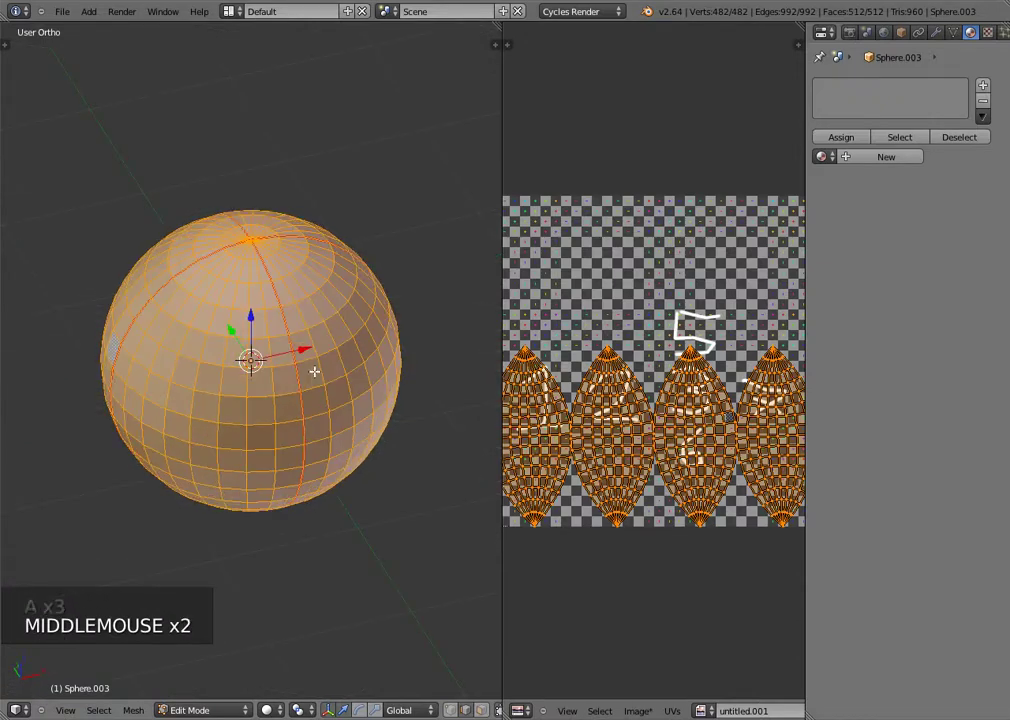
Step: Unwrap the sphere into a four-petal star layout, orbit to check it, and return to Object Mode
{"action": "key", "text": "u"}
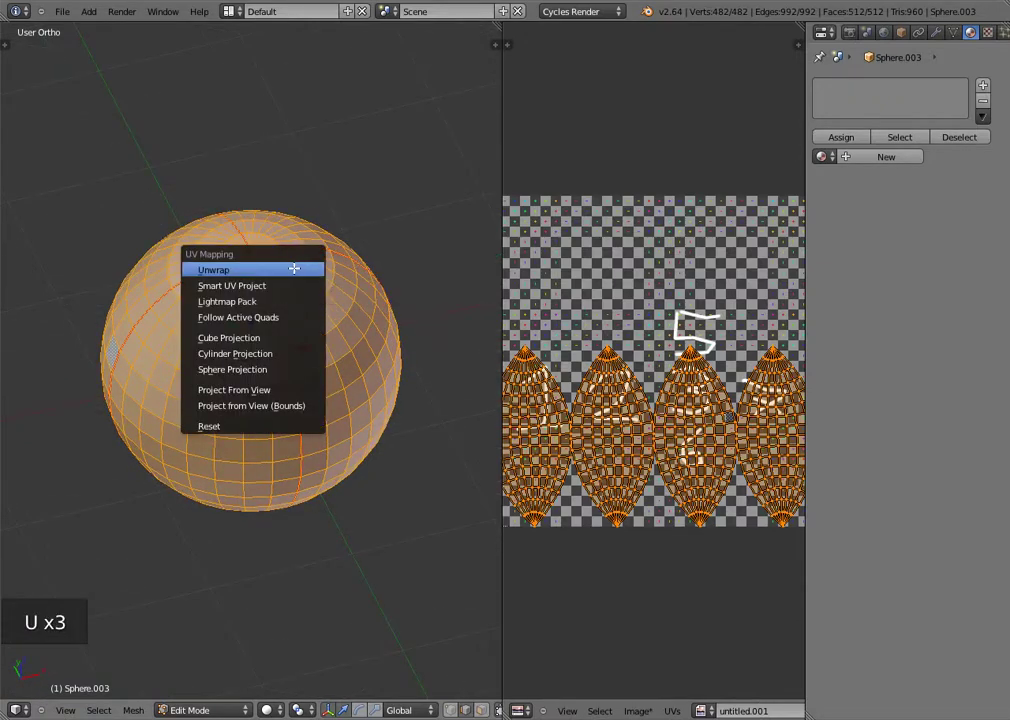
{"action": "scroll", "scroll_direction": "down", "scroll_amount": 3}
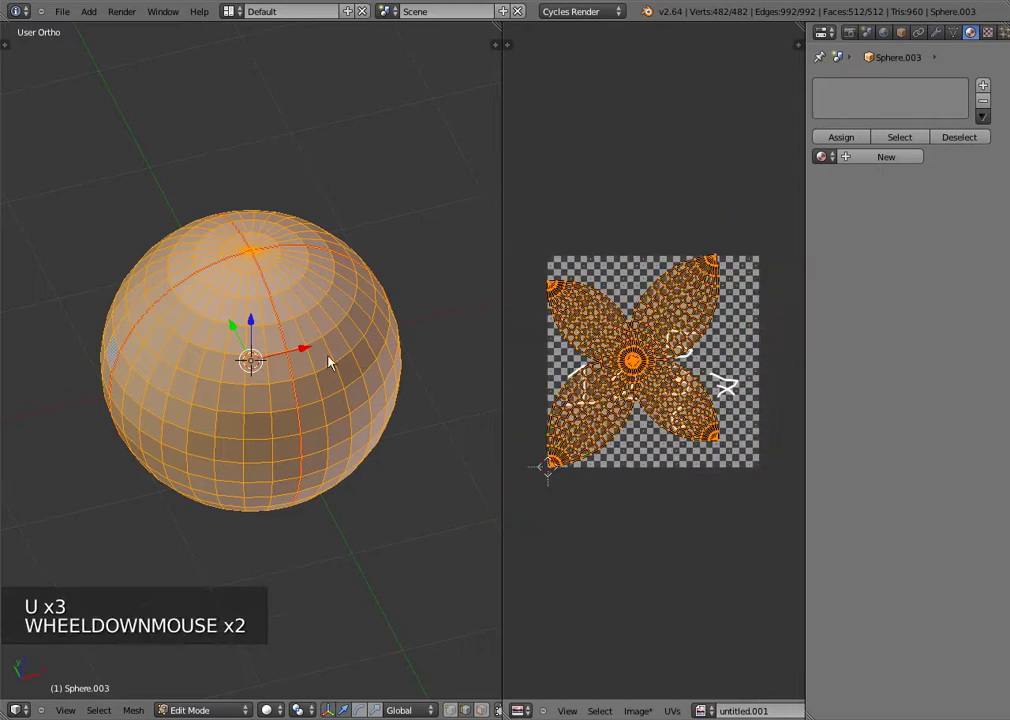
{"action": "scroll", "scroll_direction": "down", "scroll_amount": 3}
{"action": "middle_click", "coordinate": [712, 378]}
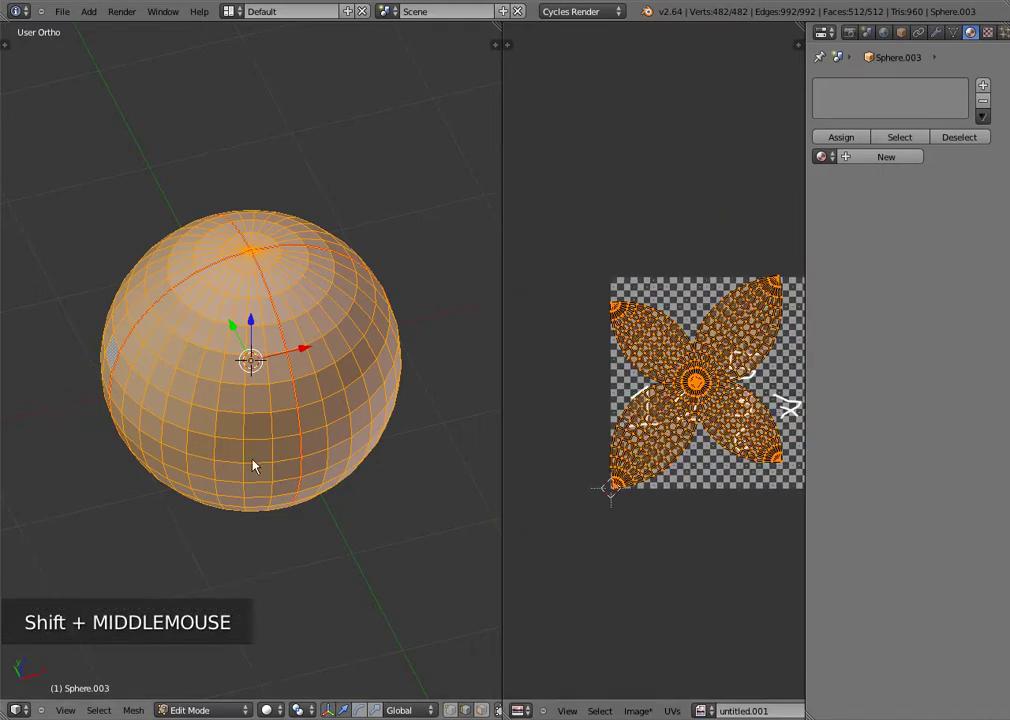
{"action": "middle_click", "coordinate": [253, 414]}
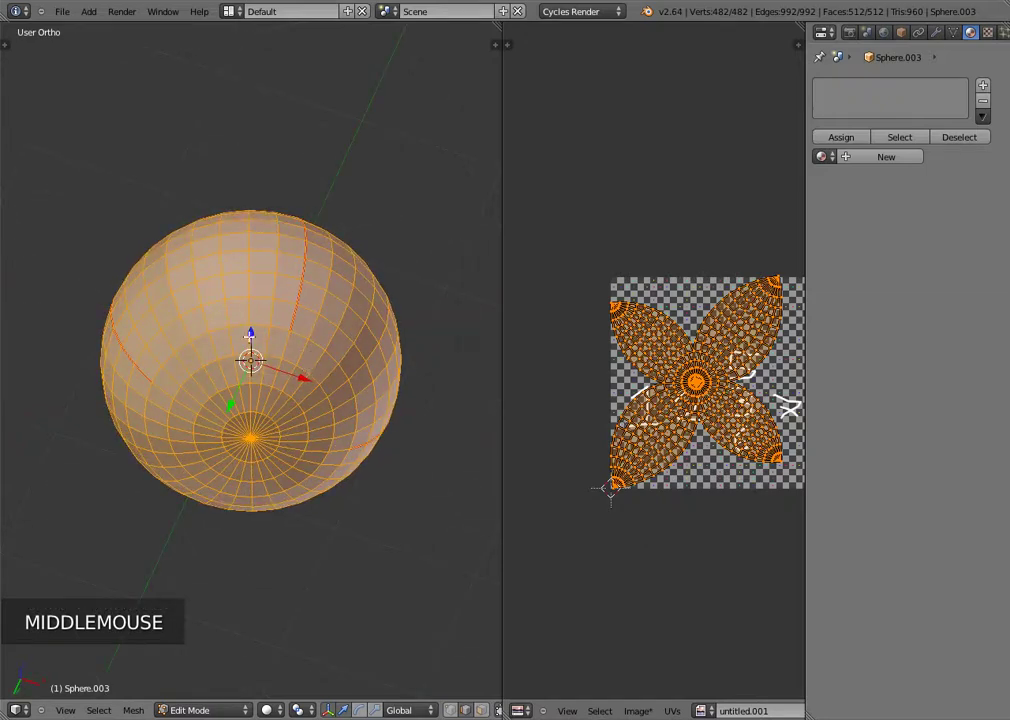
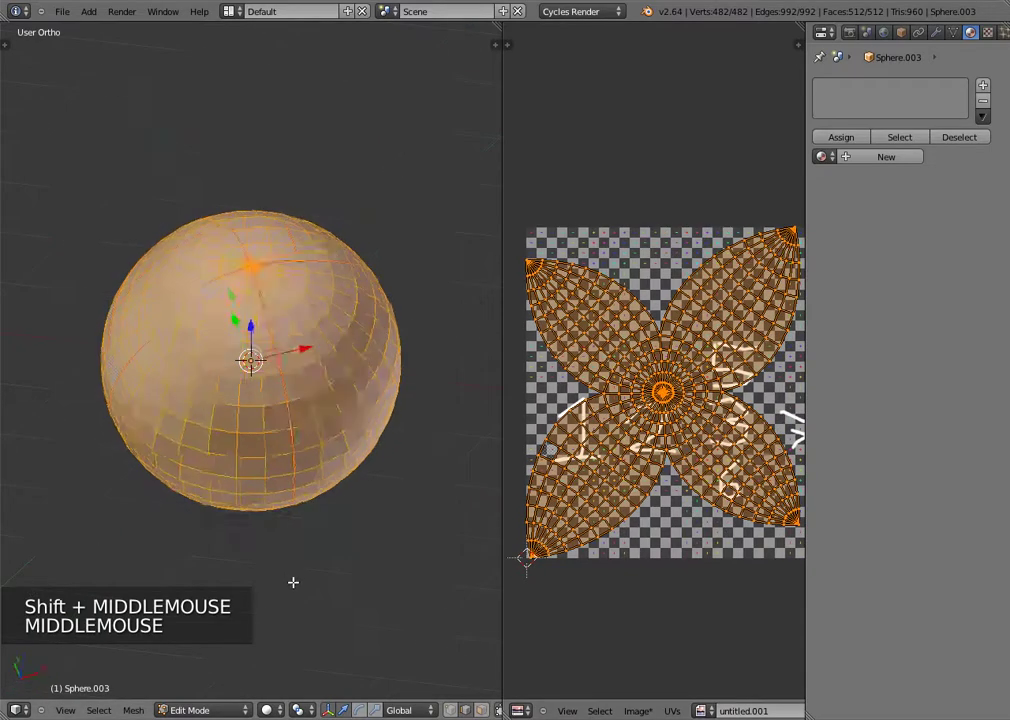
{"action": "key", "text": "Tab"}
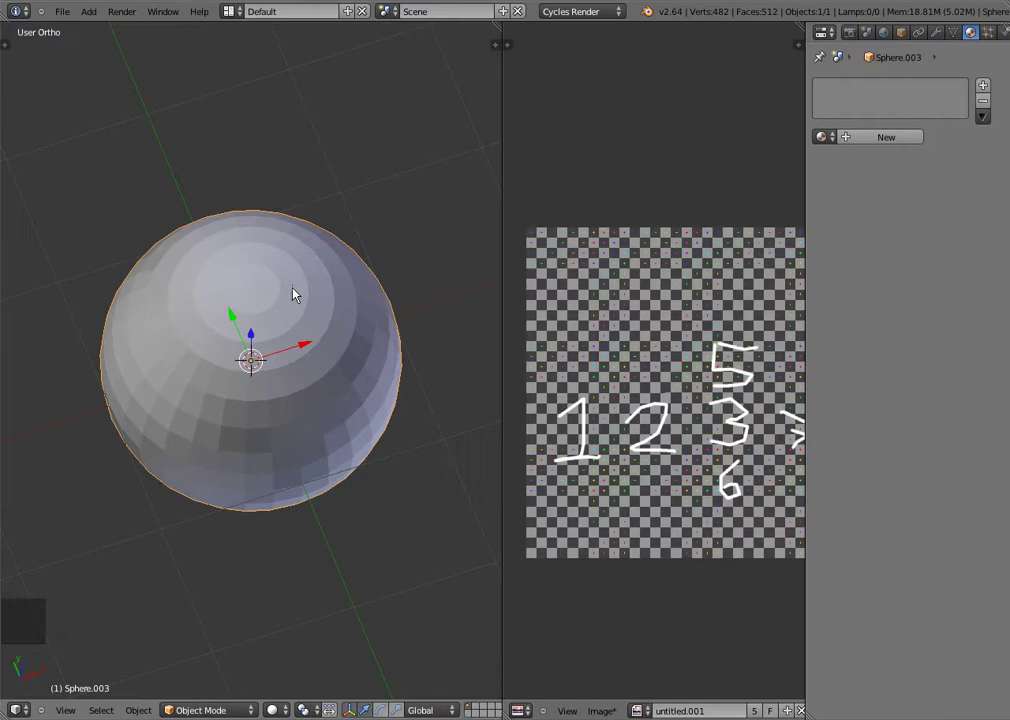
Step: Switch to perspective, change to the UV scene and inspect the first sphere's UV layout
{"action": "key", "text": "KP_5"}
{"action": "left_click", "coordinate": [394, 17]}
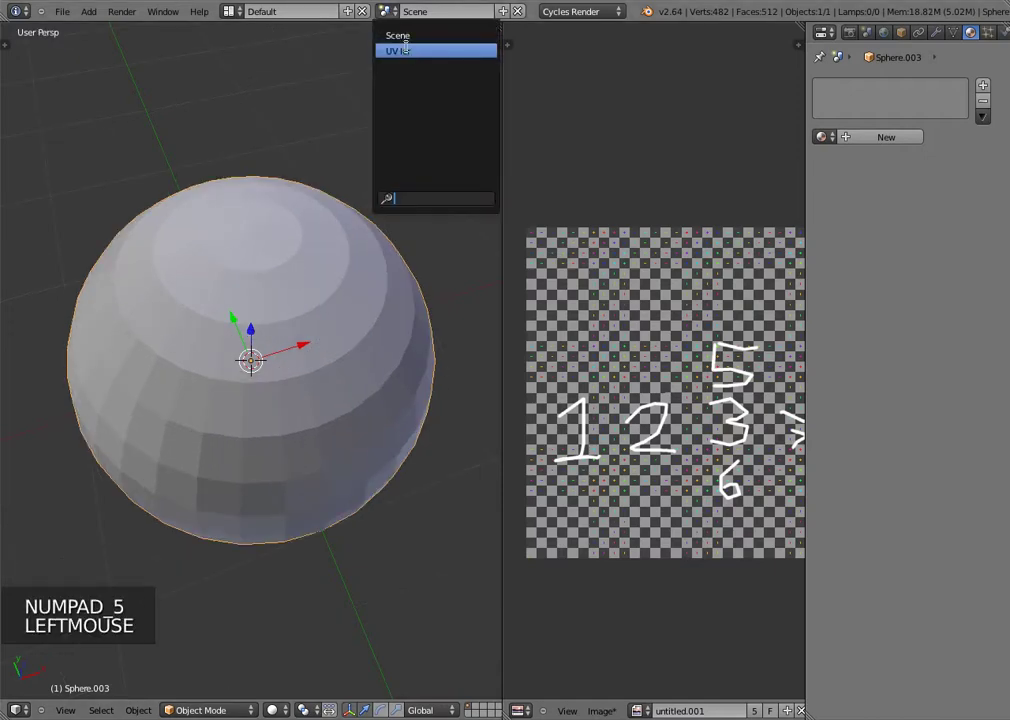
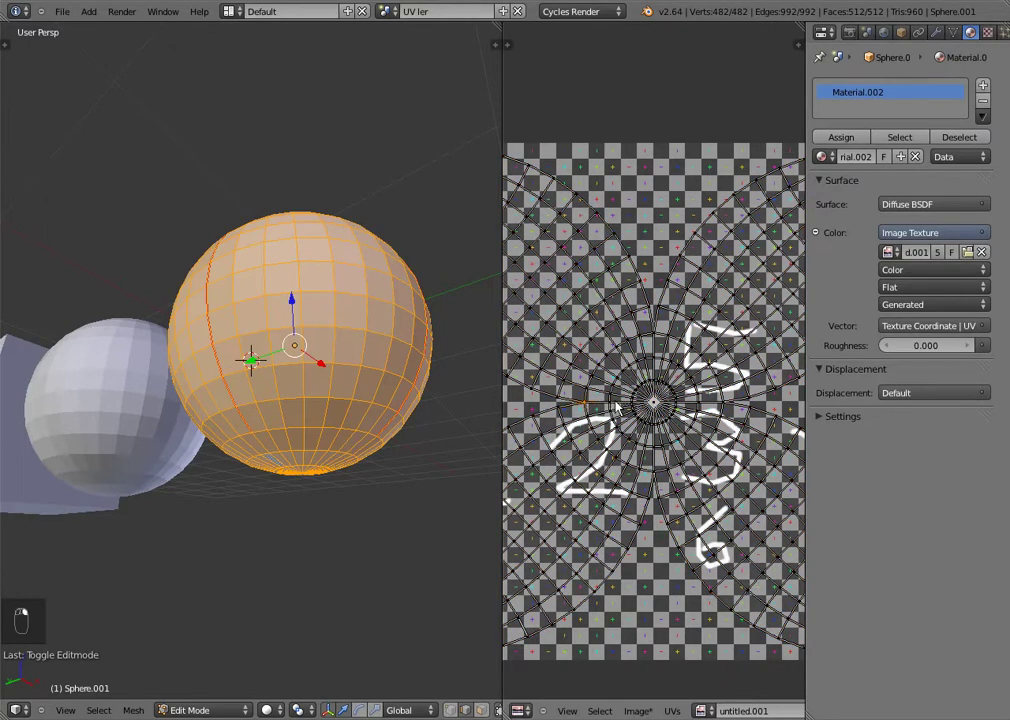
{"action": "key", "text": "a"}
{"action": "key", "text": "a"}
{"action": "key", "text": "Tab"}
{"action": "key", "text": "Tab"}
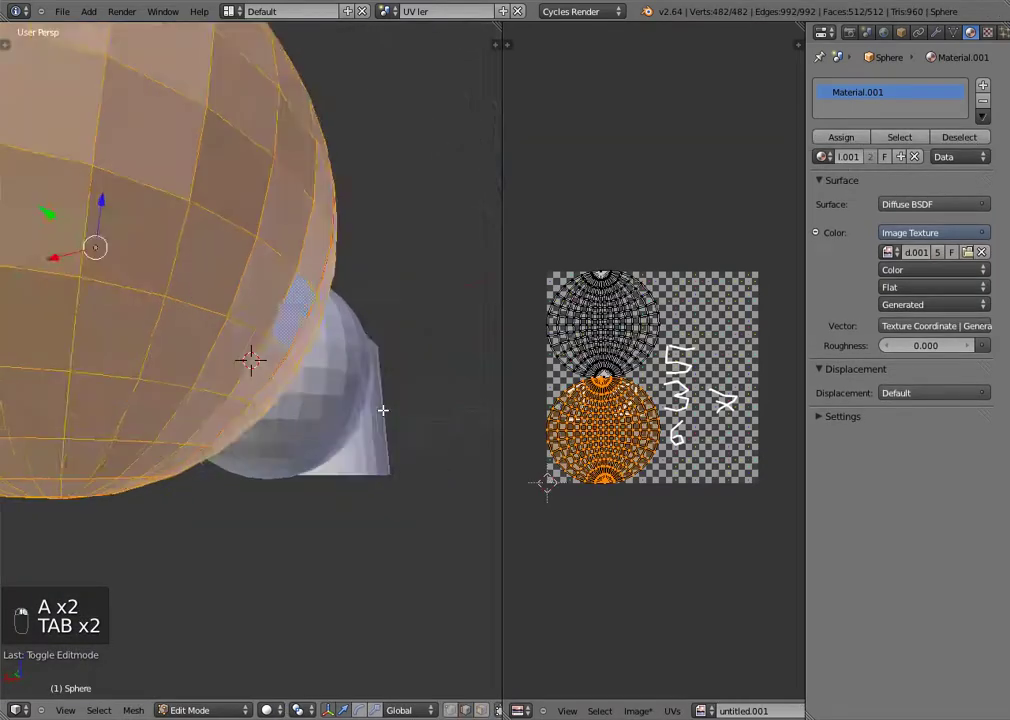
Step: Isolate the next sphere in local view to check its UVs, then return to Object Mode
{"action": "key", "text": "KP_Divide"}
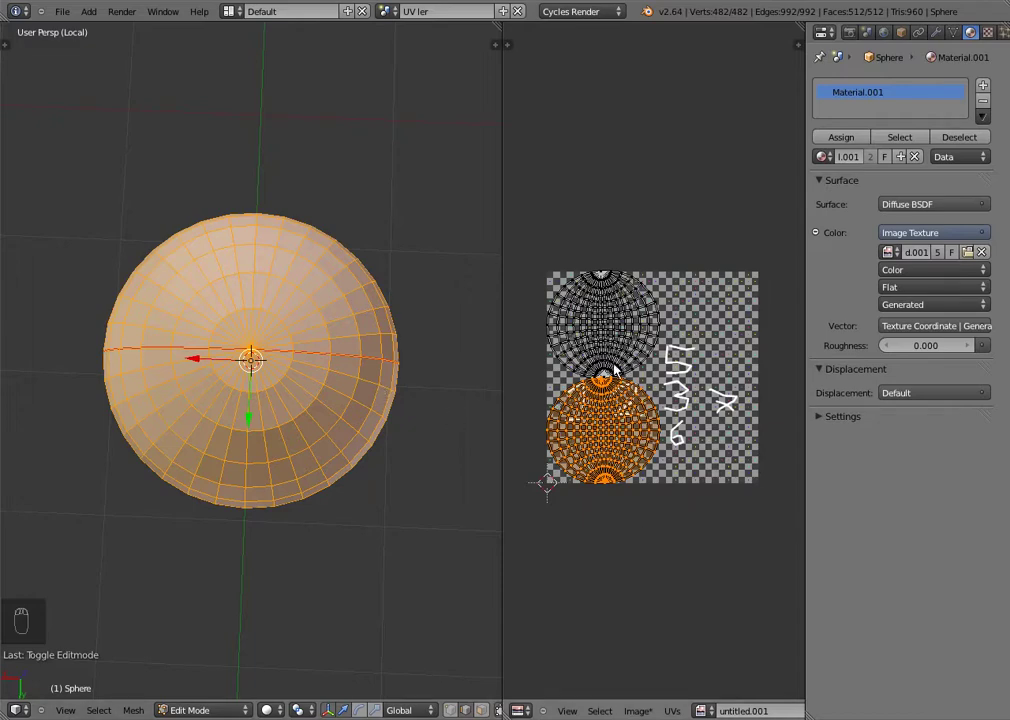
{"action": "key", "text": "Tab"}
{"action": "key", "text": "KP_Divide"}
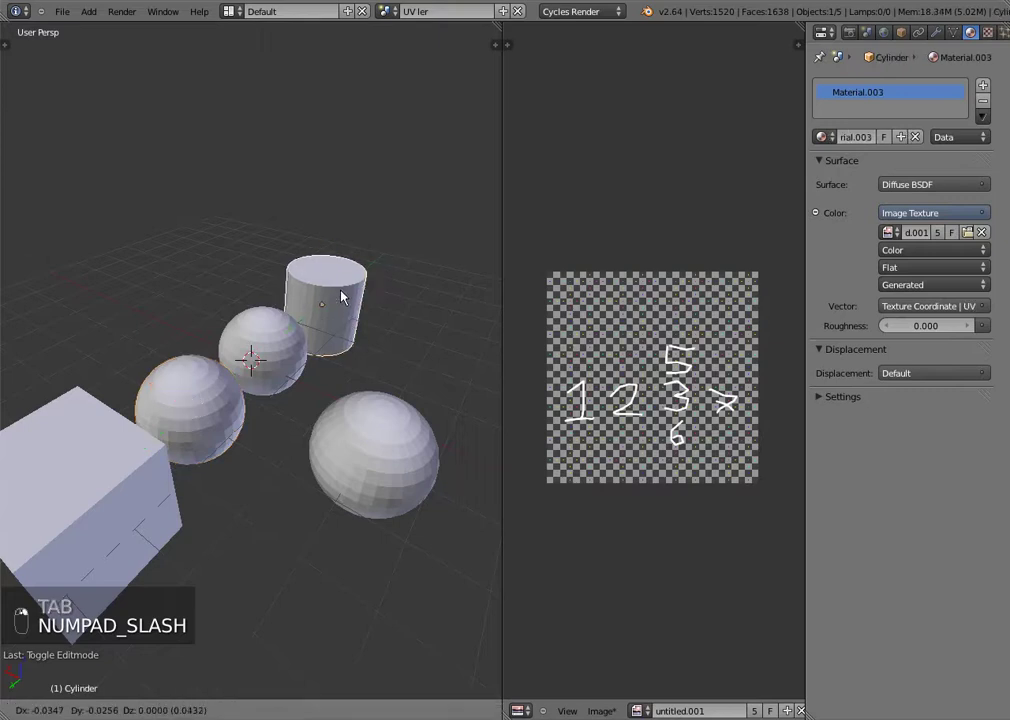
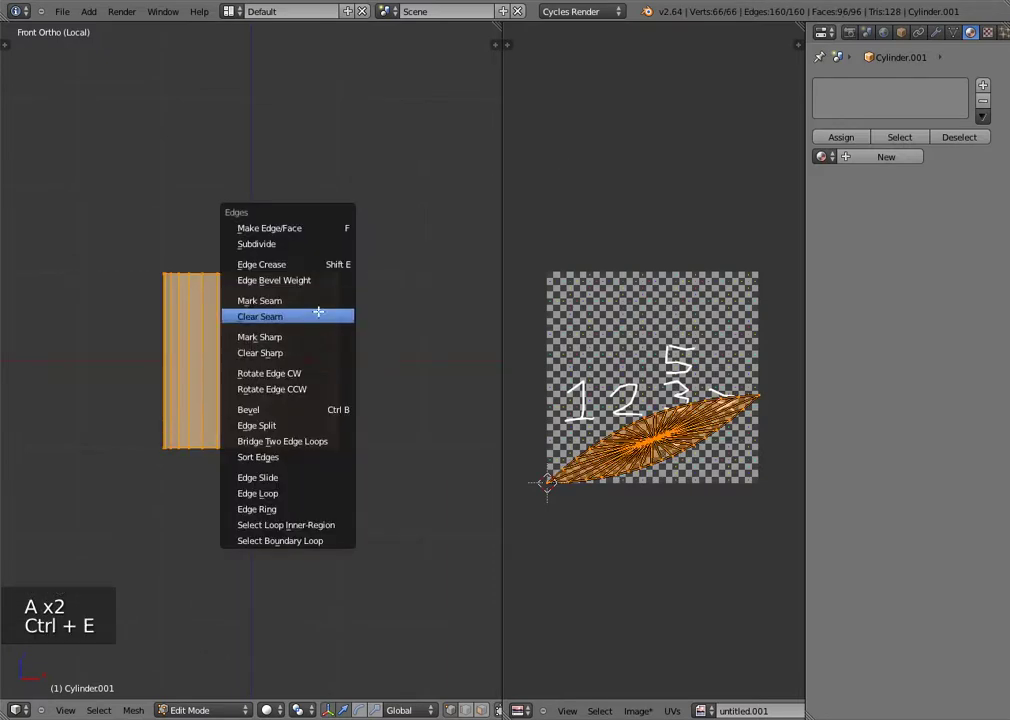
Step: Clear the cylinder's seams and unwrap it so sides and caps cover the checker image
{"action": "key", "text": "u"}
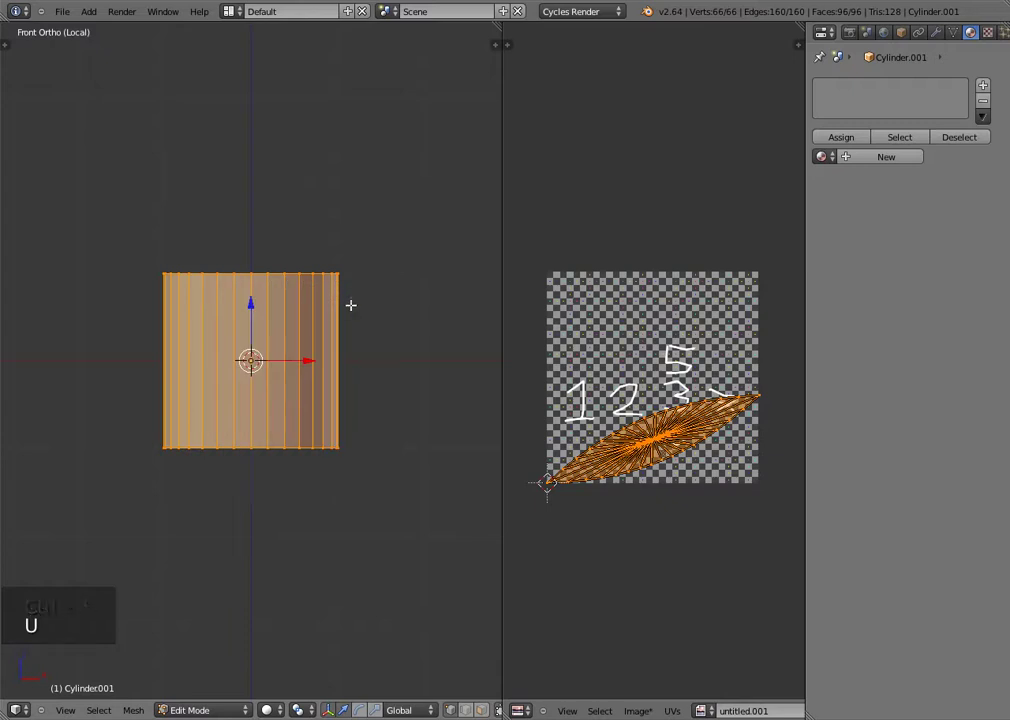
{"action": "key", "text": "u"}
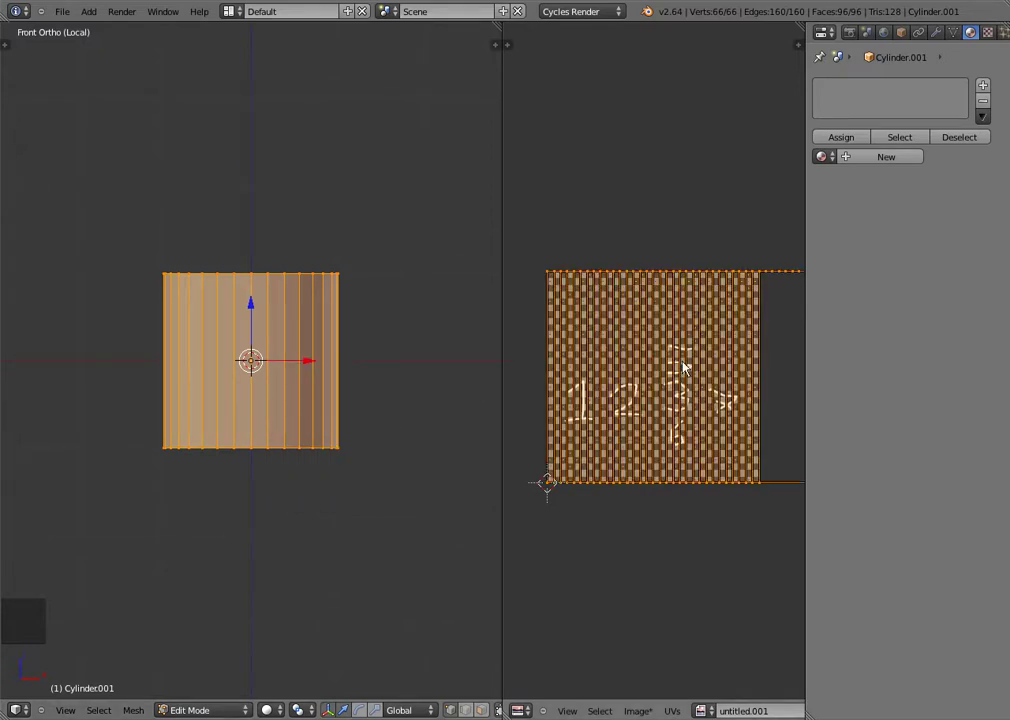
{"action": "scroll", "scroll_direction": "down", "scroll_amount": 3}
{"action": "scroll", "scroll_direction": "up", "scroll_amount": 3}
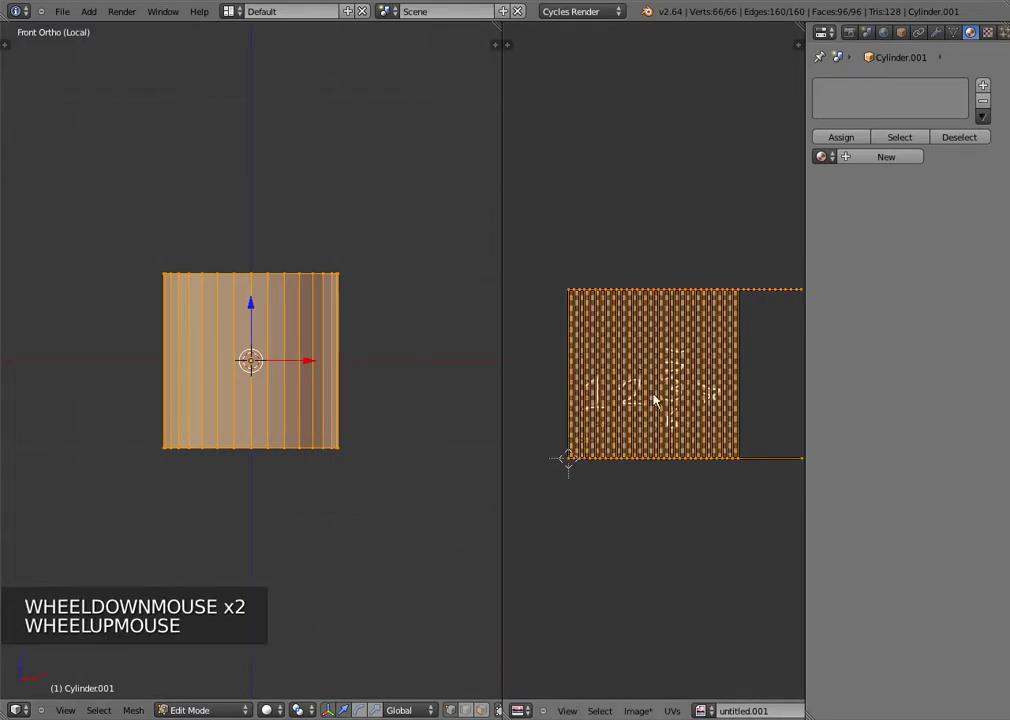
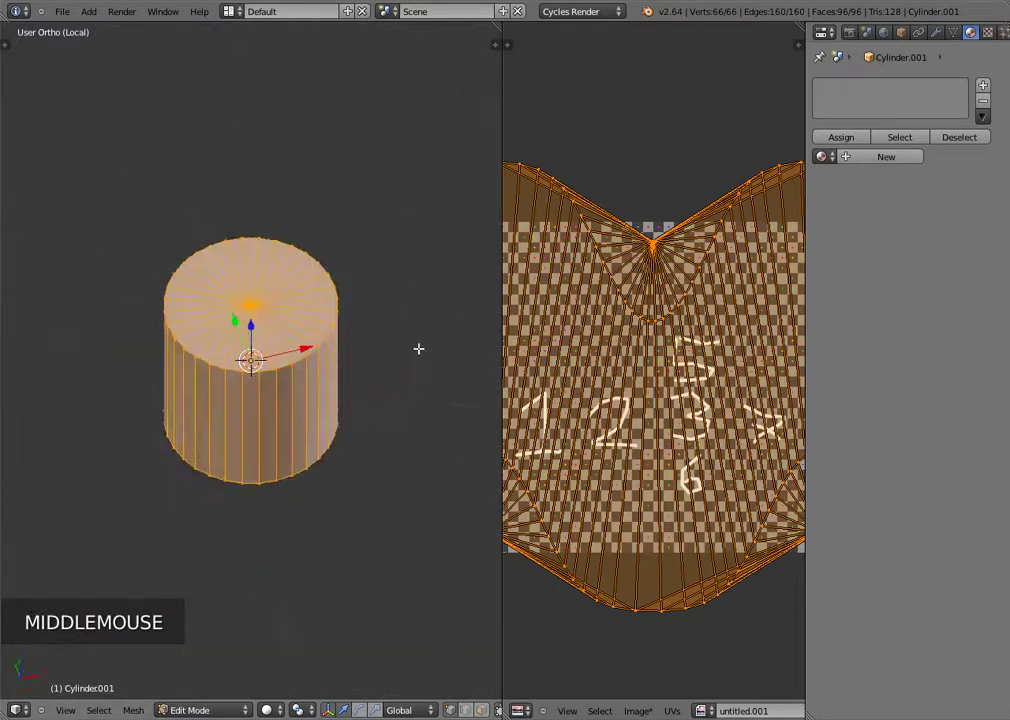
Step: Tilt the view to see the cylinder's top cap, then return to front view
{"action": "key", "text": "KP_5"}
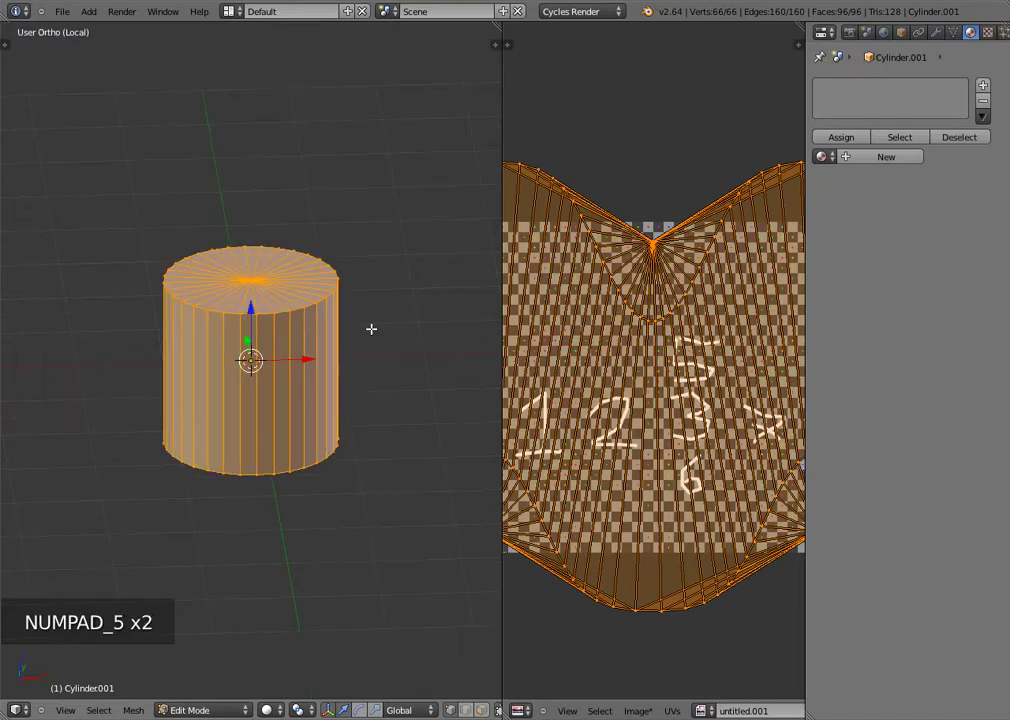
{"action": "key", "text": "KP_1"}
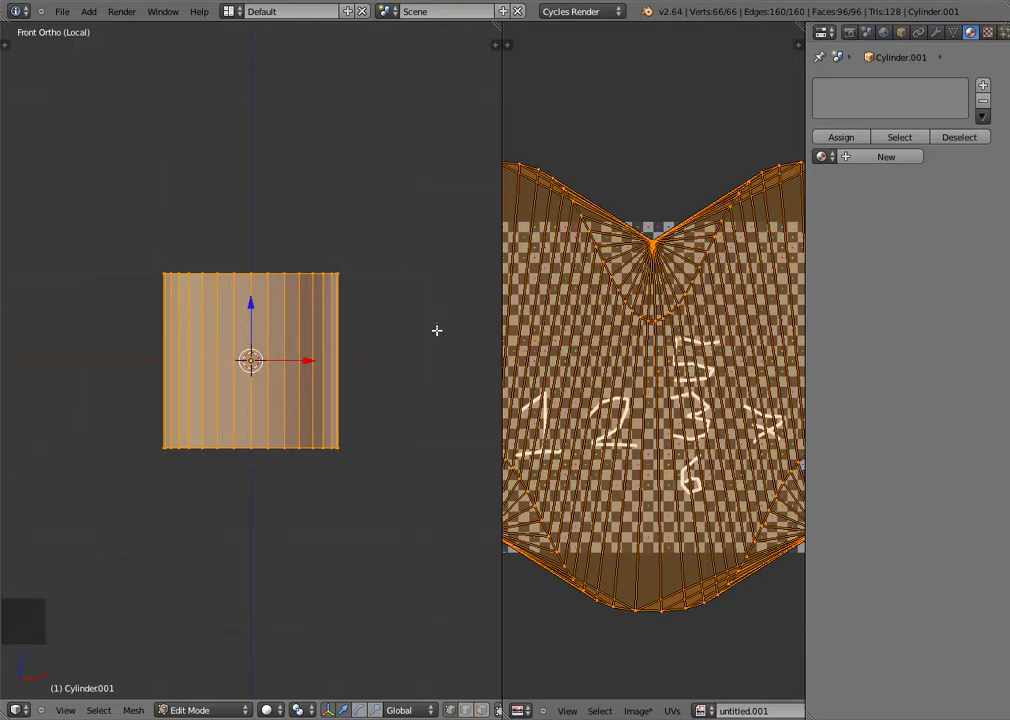
Step: Apply Cylinder Projection so the cylinder's side UVs become one rectangular strip
{"action": "scroll", "scroll_direction": "down", "scroll_amount": 3}
{"action": "key", "text": "u"}
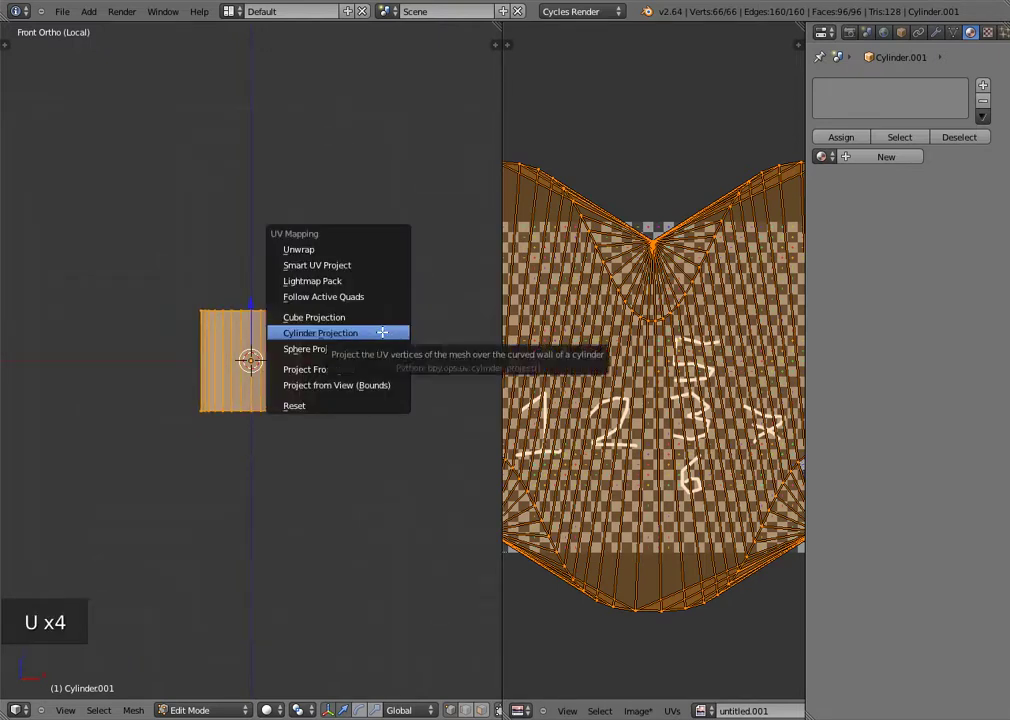
{"action": "key", "text": "u"}
{"action": "scroll", "scroll_direction": "down", "scroll_amount": 3}
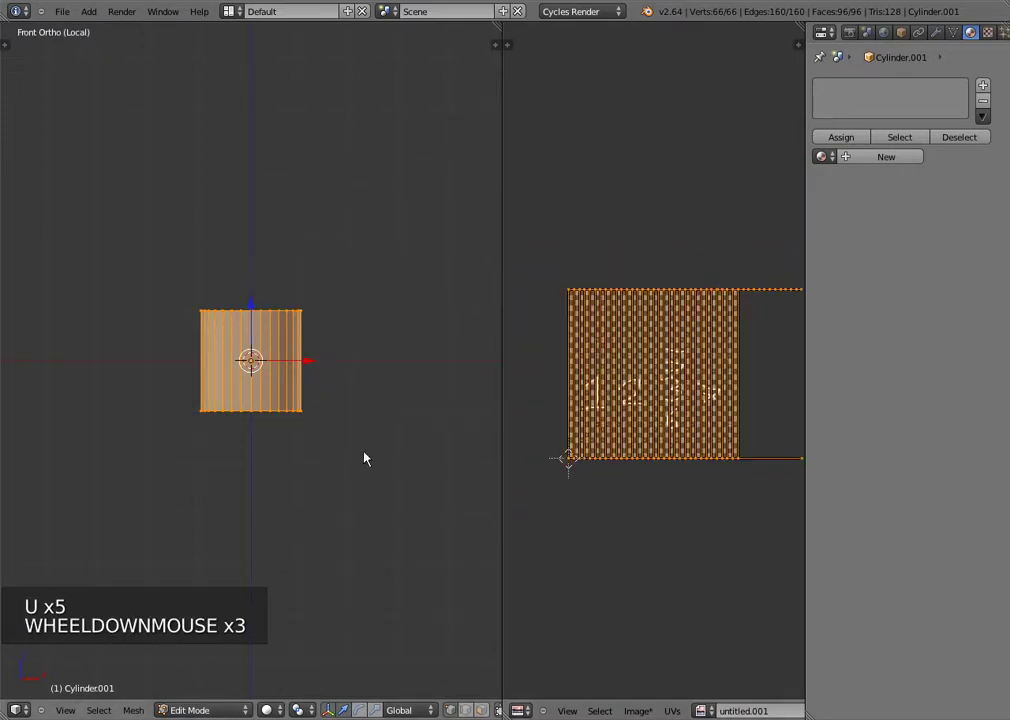
{"action": "scroll", "scroll_direction": "down", "scroll_amount": 3}
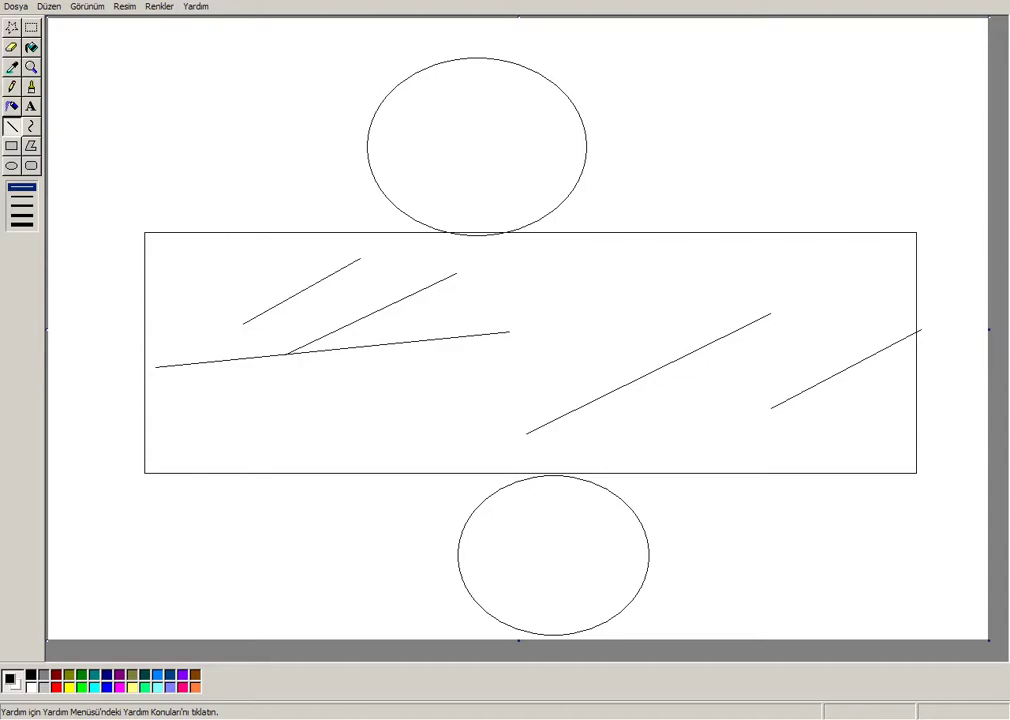
{"action": "scroll", "scroll_direction": "up", "scroll_amount": 3}
{"action": "scroll", "scroll_direction": "down", "scroll_amount": 3}
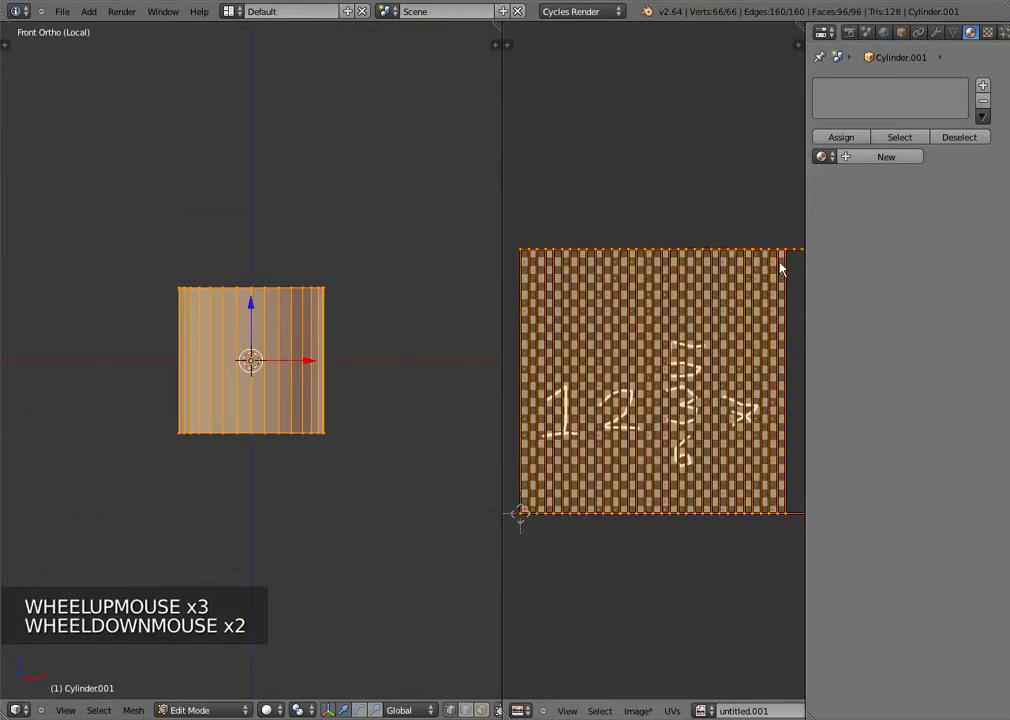
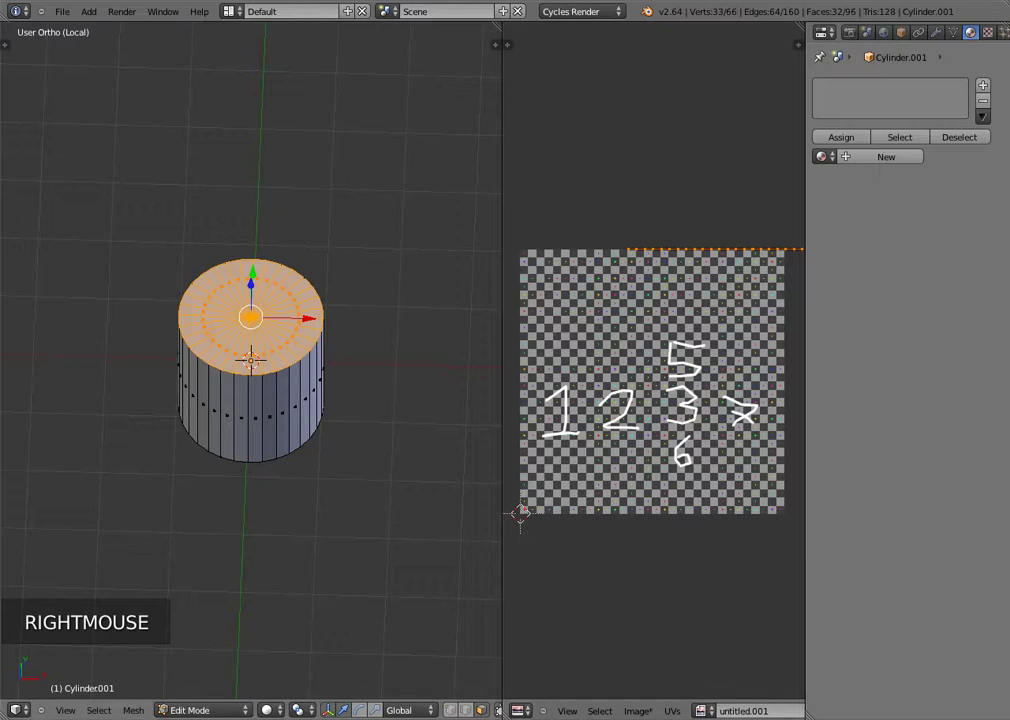
Step: From top view, shrink one cap's UV circle and move it above the side strip
{"action": "key", "text": "KP_7"}
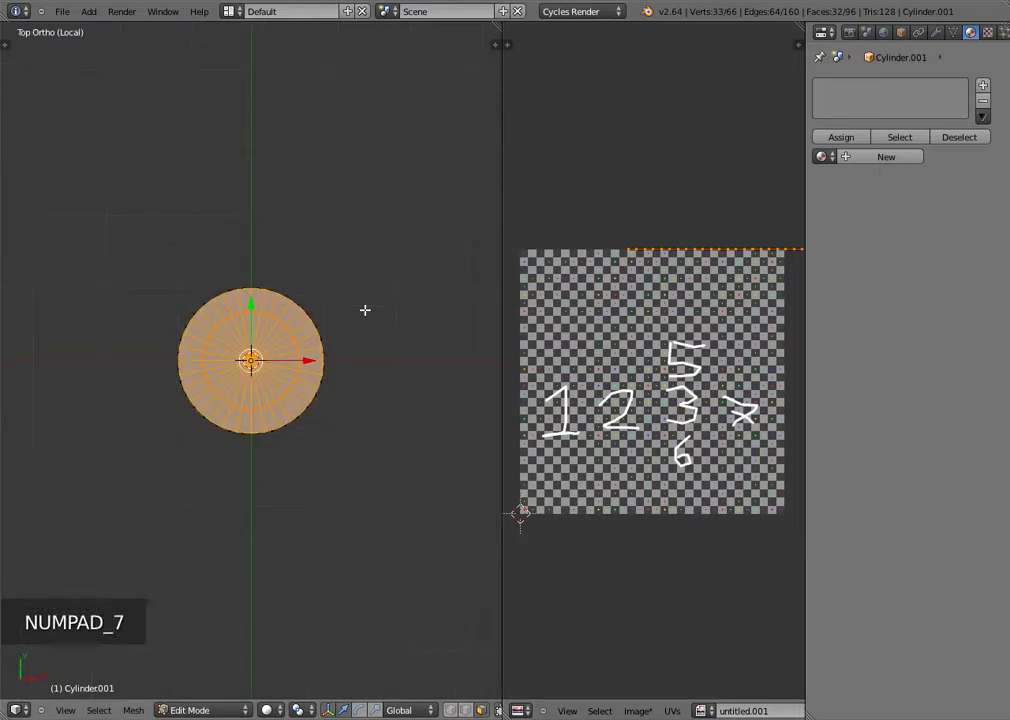
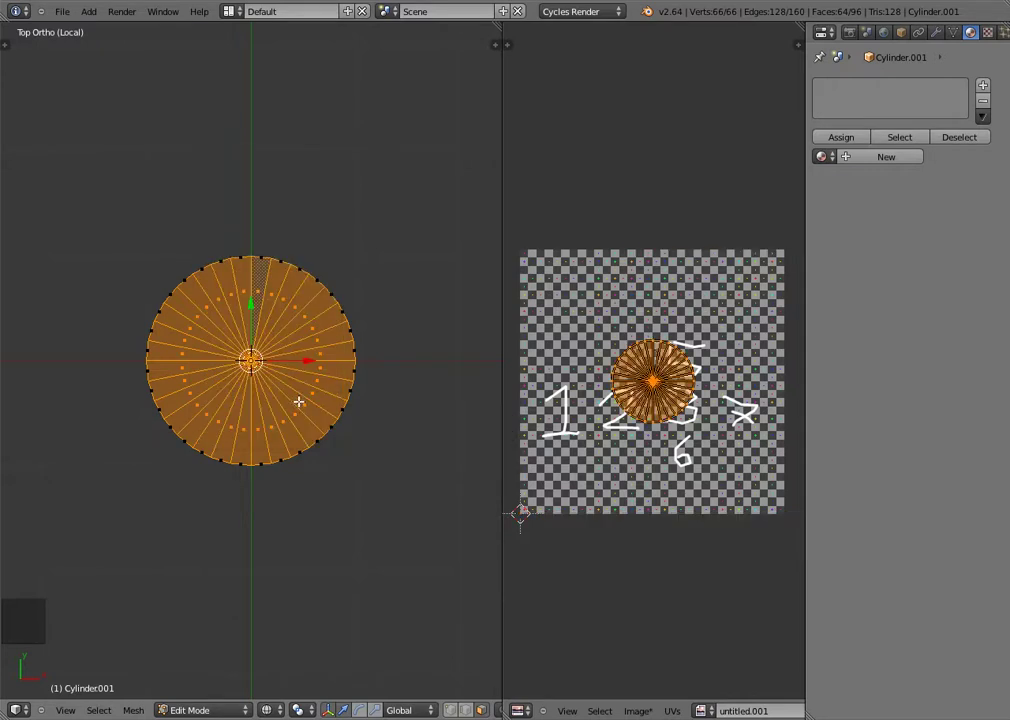
{"action": "key", "text": "s"}
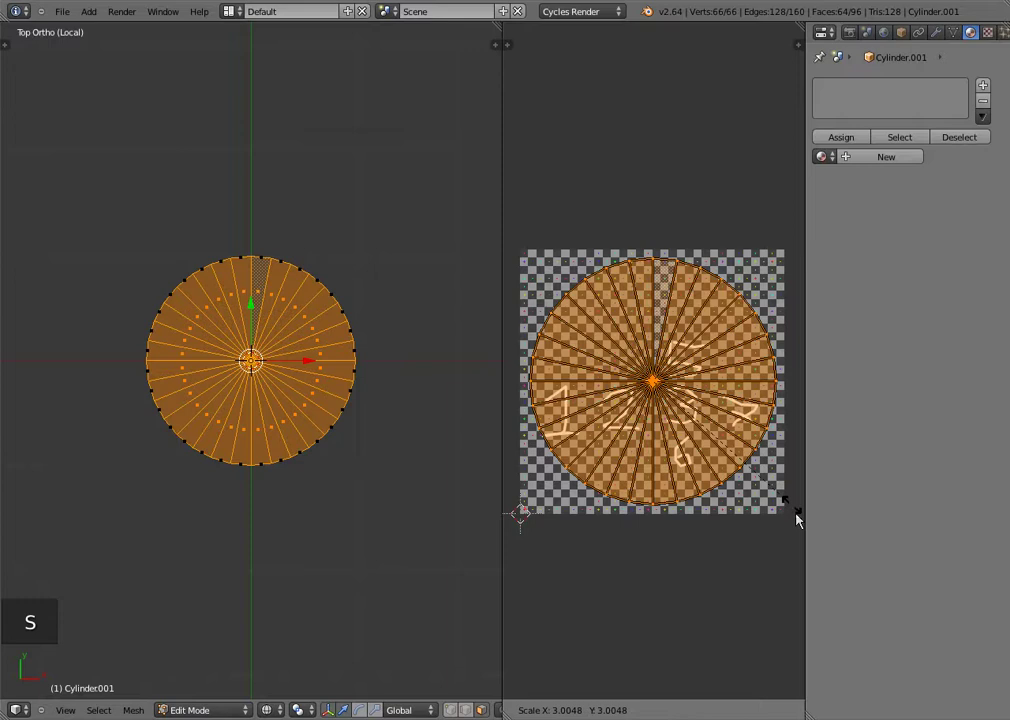
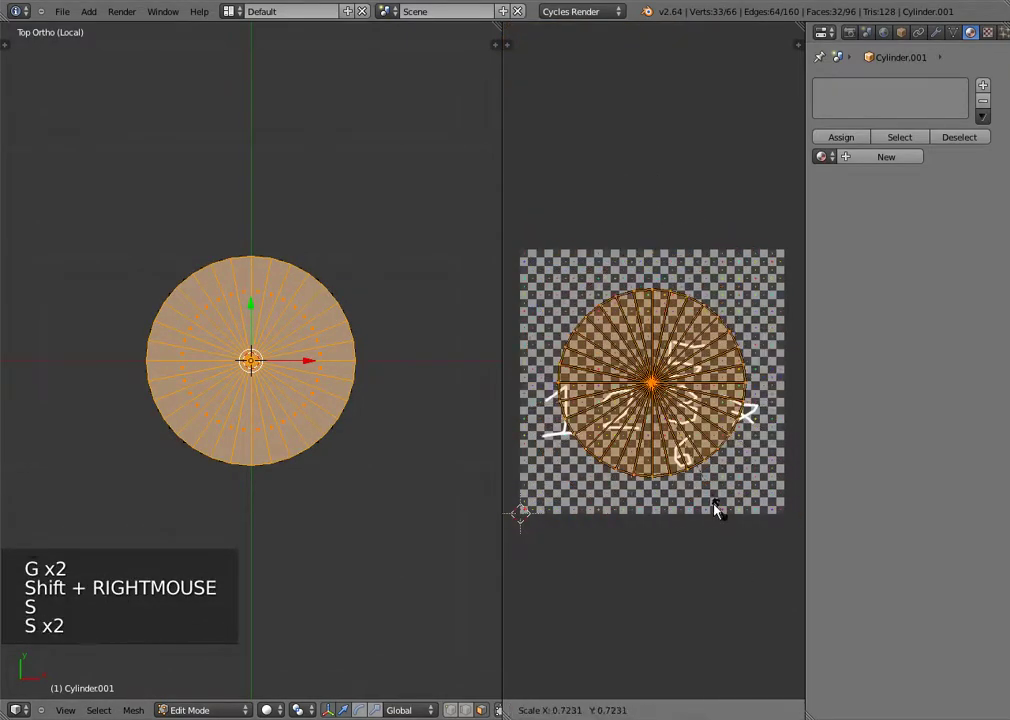
{"action": "left_click", "coordinate": [679, 408]}
{"action": "key", "text": "g"}
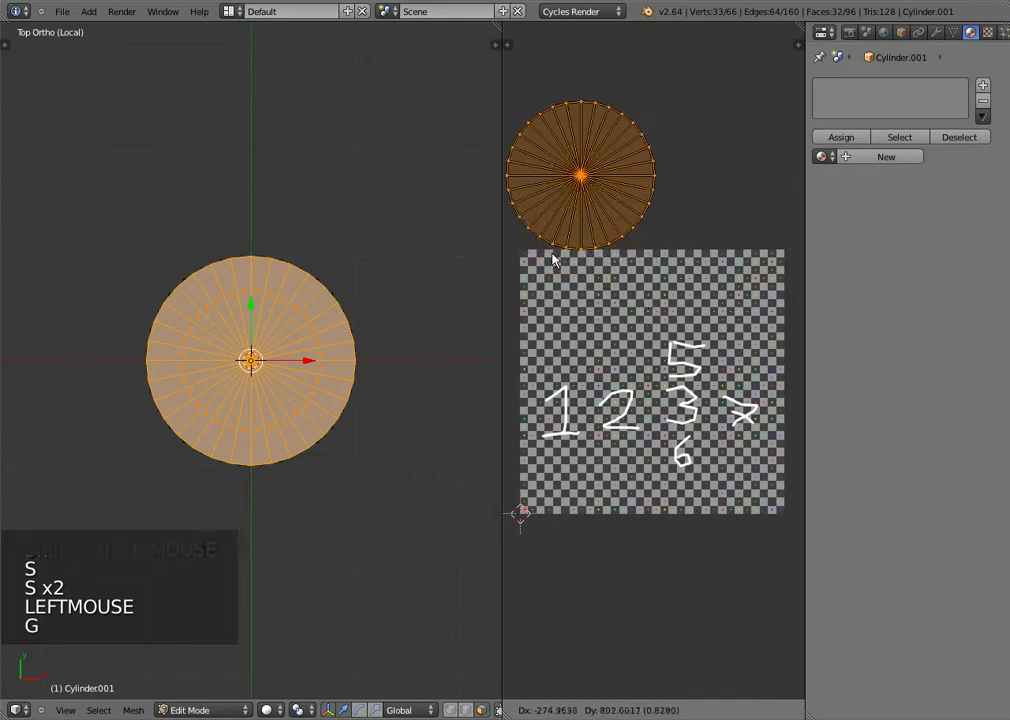
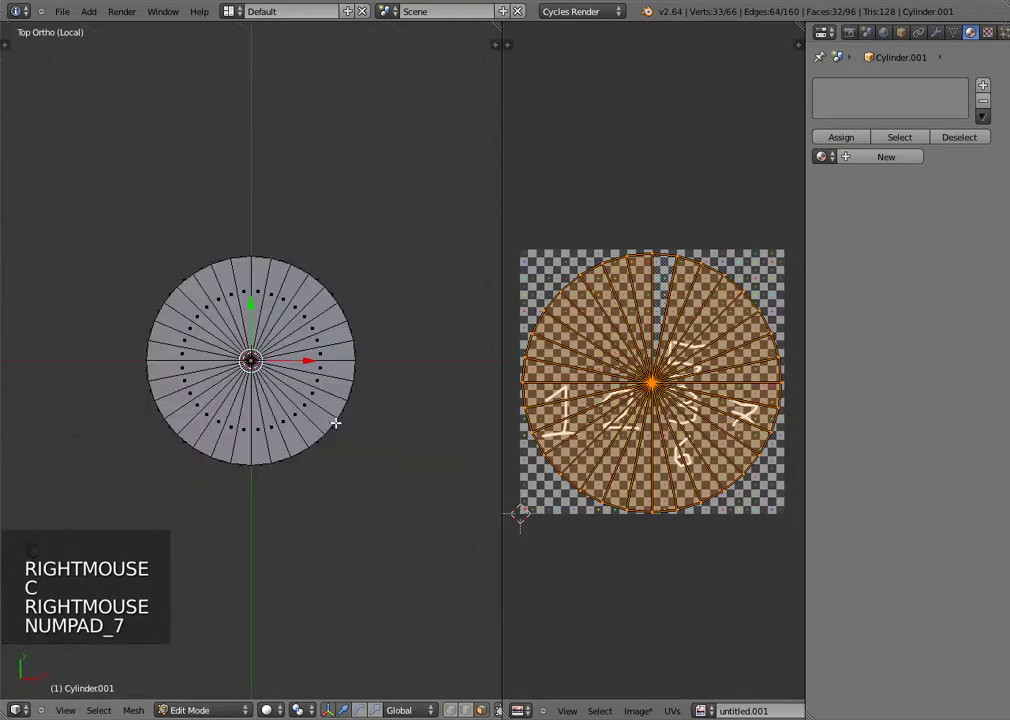
Step: Shrink the other cap's UV circle and move it below the side strip
{"action": "key", "text": "s"}
{"action": "left_click", "coordinate": [710, 445]}
{"action": "key", "text": "g"}
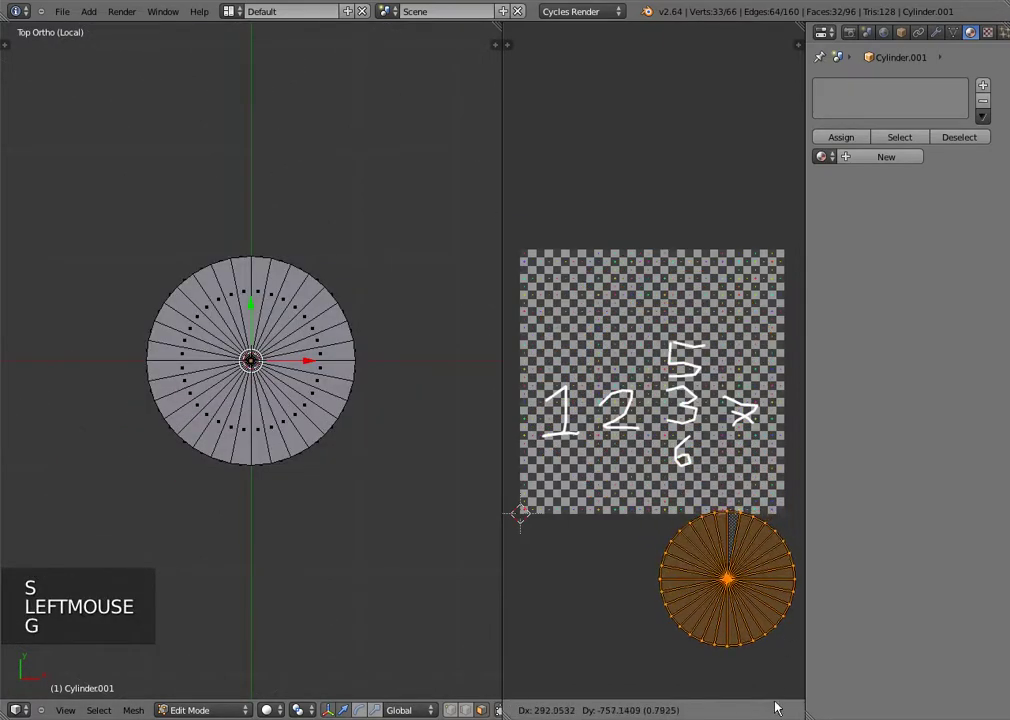
{"action": "left_click", "coordinate": [684, 136]}
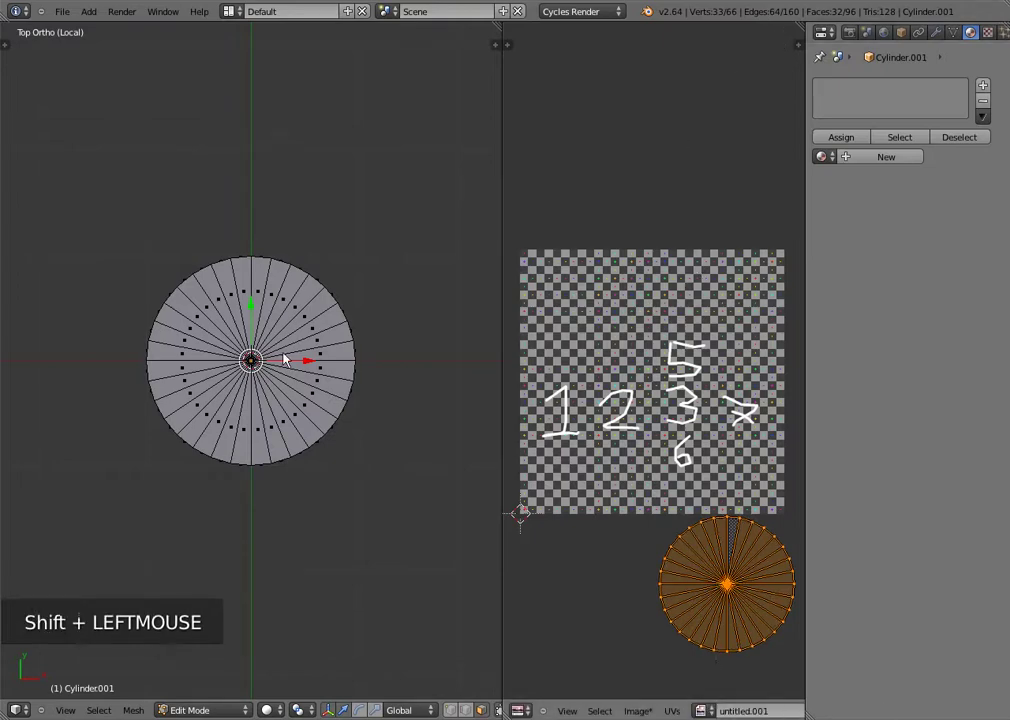
Step: Select every face of the cylinder to show the full cap-strip-cap UV layout
{"action": "key", "text": "Tab"}
{"action": "key", "text": "Tab"}
{"action": "key", "text": "a"}
{"action": "key", "text": "a"}
{"action": "scroll", "scroll_direction": "down", "scroll_amount": 3}
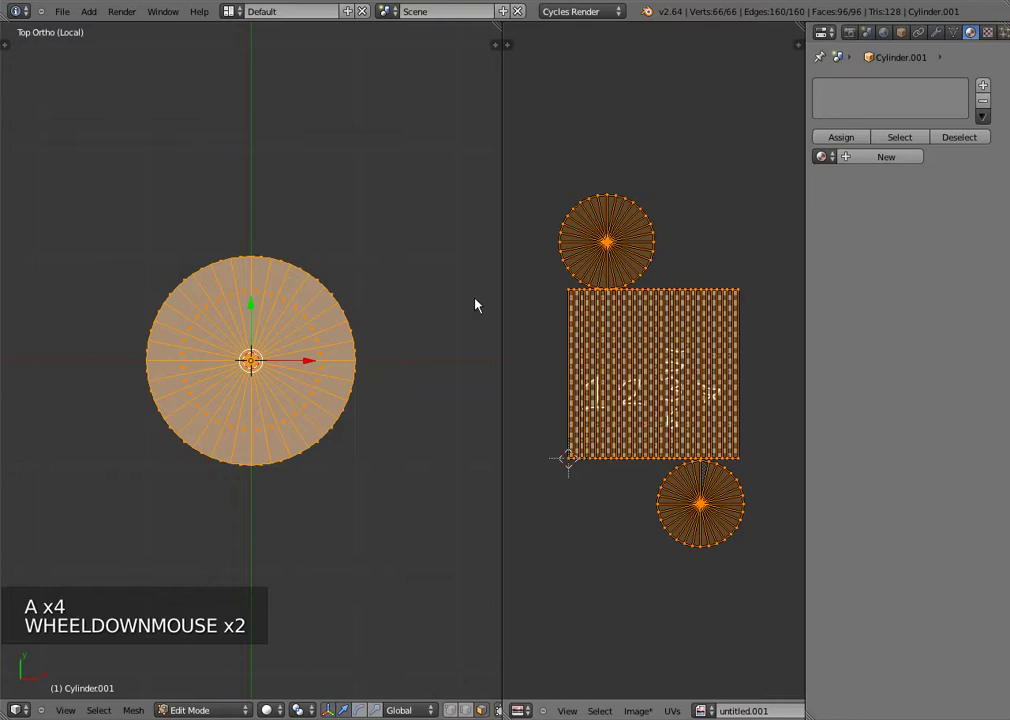
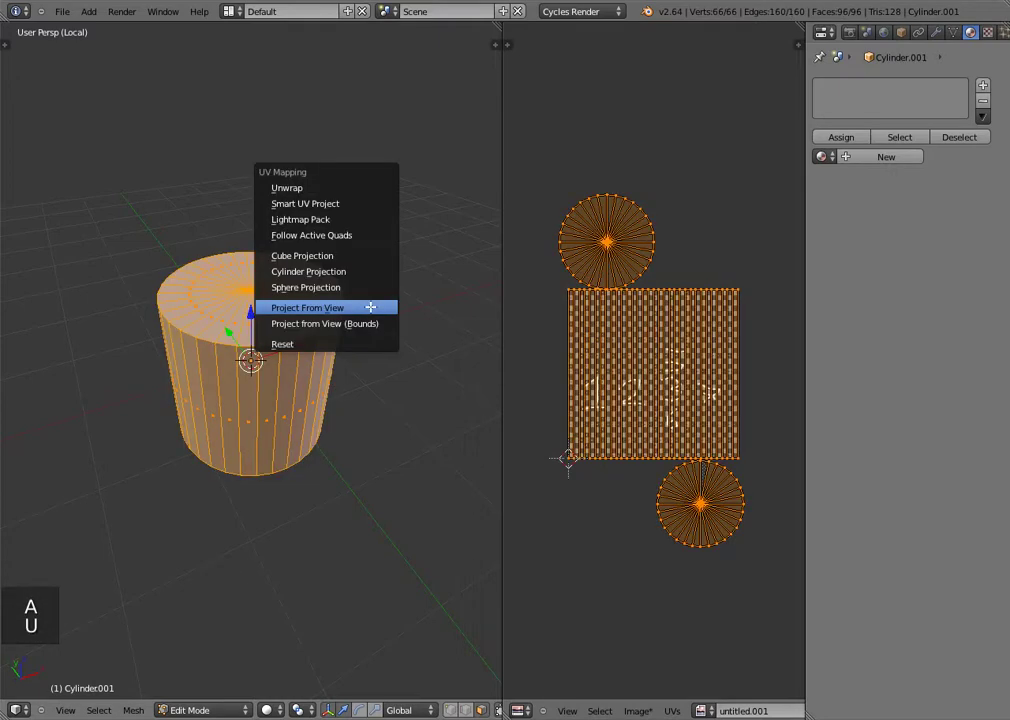
Step: Project the whole cylinder's UVs from the current view and shrink them inside the texture
{"action": "scroll", "scroll_direction": "up", "scroll_amount": 3}
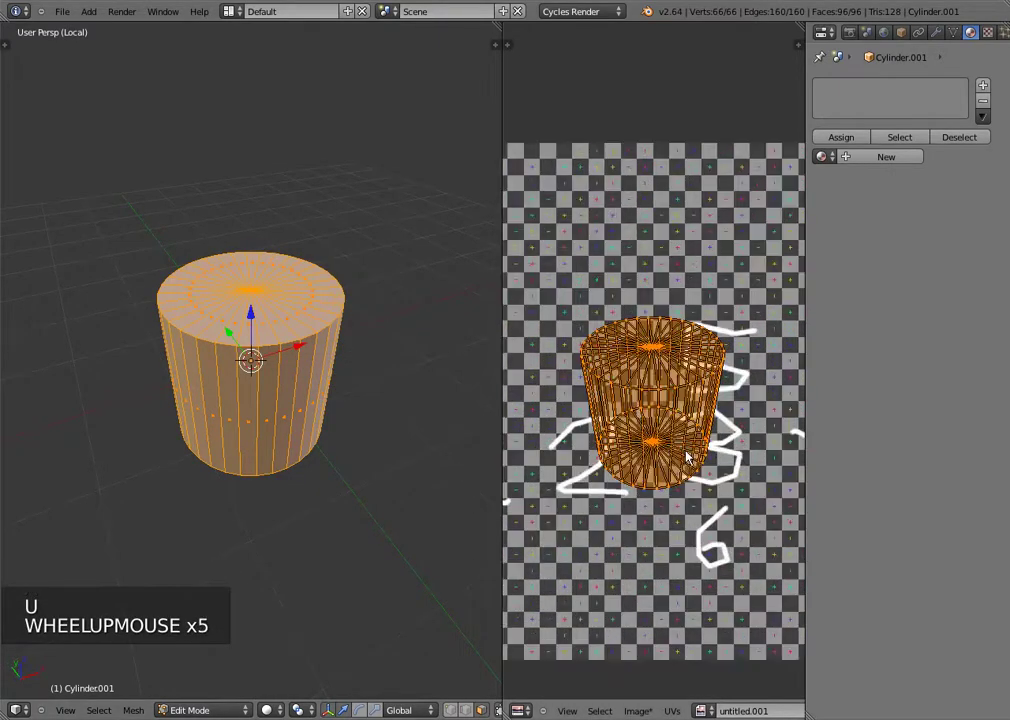
{"action": "key", "text": "a"}
{"action": "scroll", "scroll_direction": "up", "scroll_amount": 3}
{"action": "scroll", "scroll_direction": "up", "scroll_amount": 3}
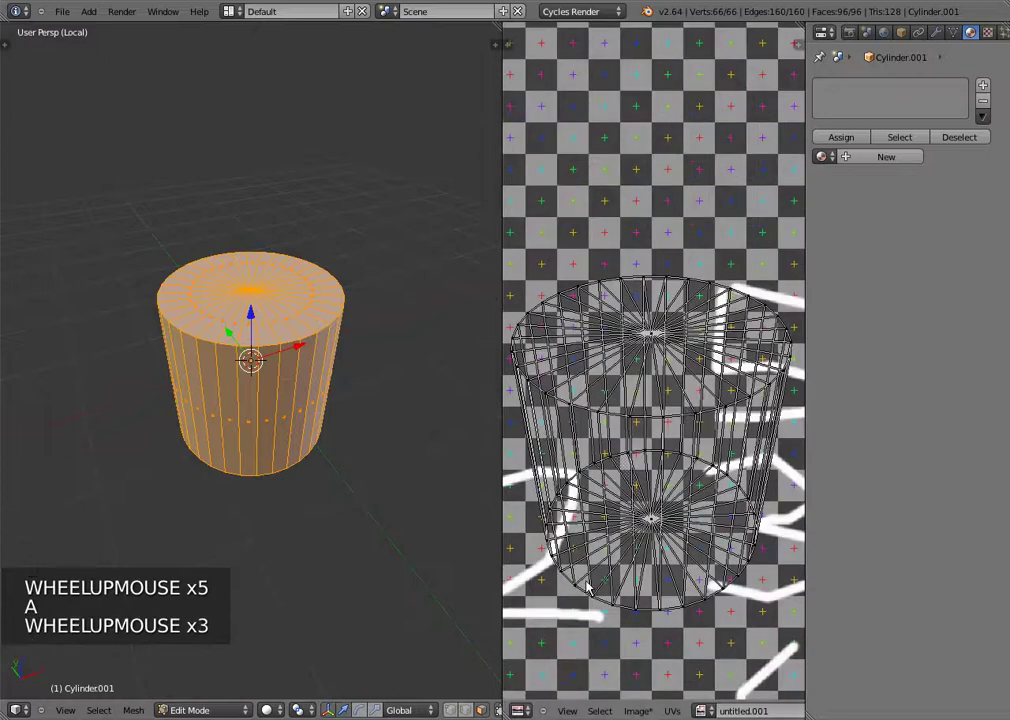
{"action": "scroll", "scroll_direction": "down", "scroll_amount": 3}
{"action": "key", "text": "a"}
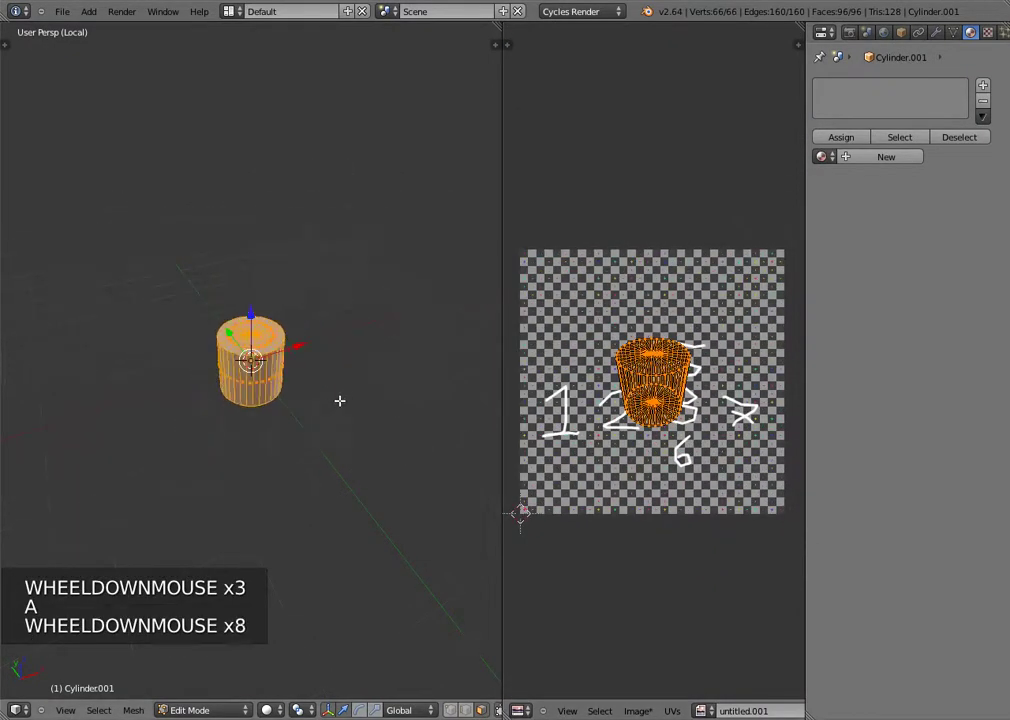
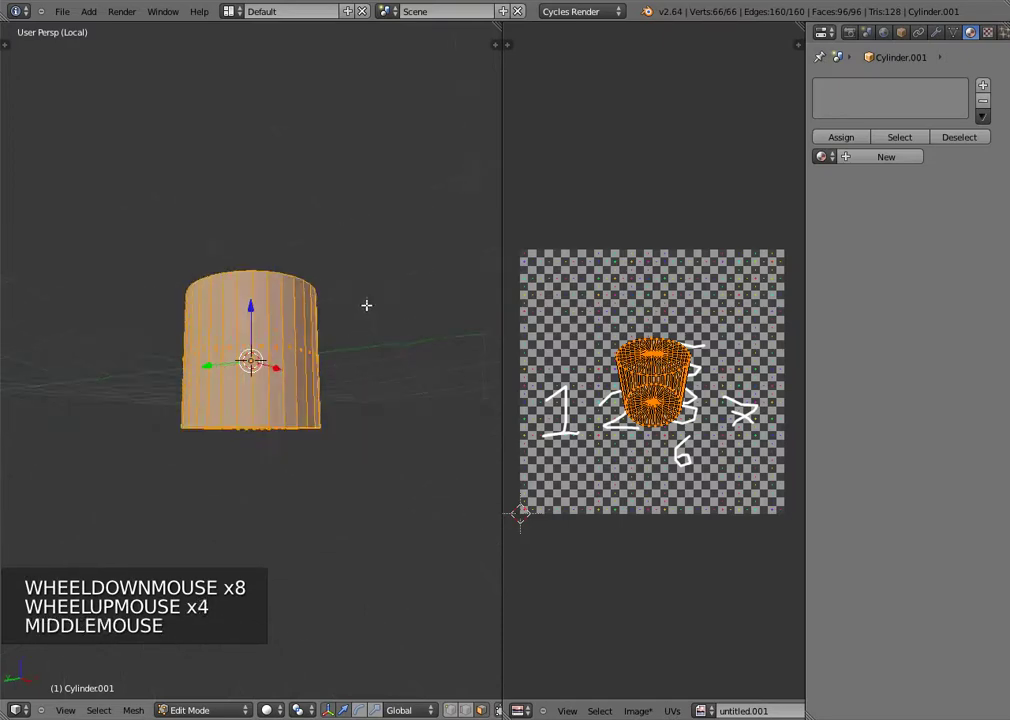
{"action": "key", "text": "u"}
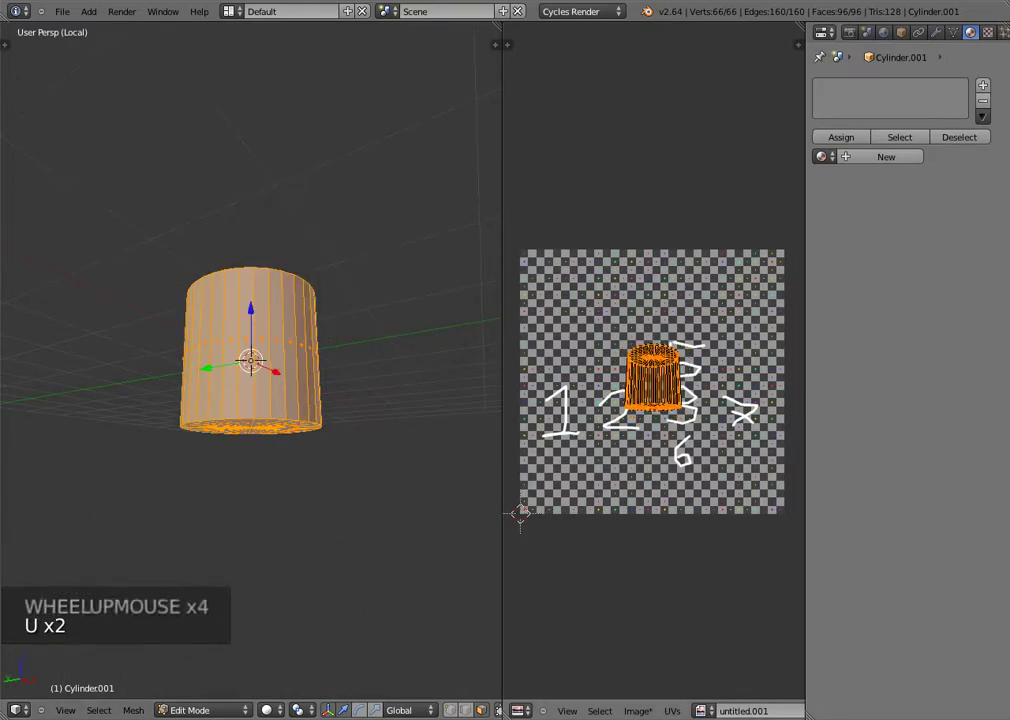
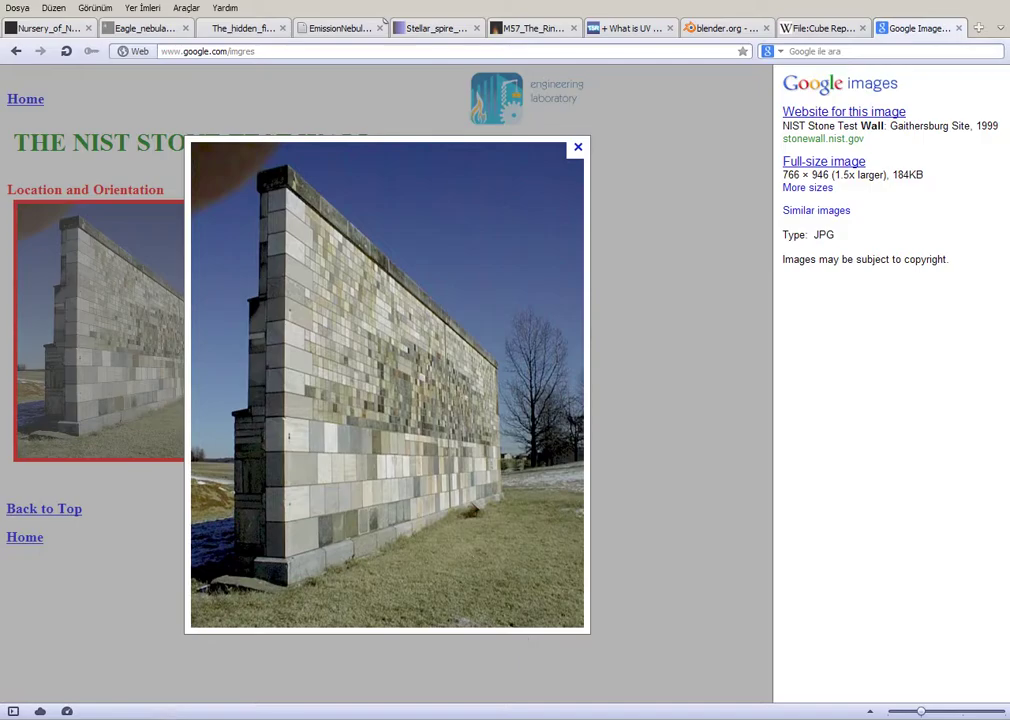
Step: Scroll the Google Images results toward the stone test wall photo
{"action": "scroll", "scroll_direction": "down", "scroll_amount": 3}
{"action": "key", "text": "Tab"}
Step: Add a Plane mesh and rotate it 90° to stand upright
{"action": "key", "text": "x"}
{"action": "key", "text": "shift+a"}
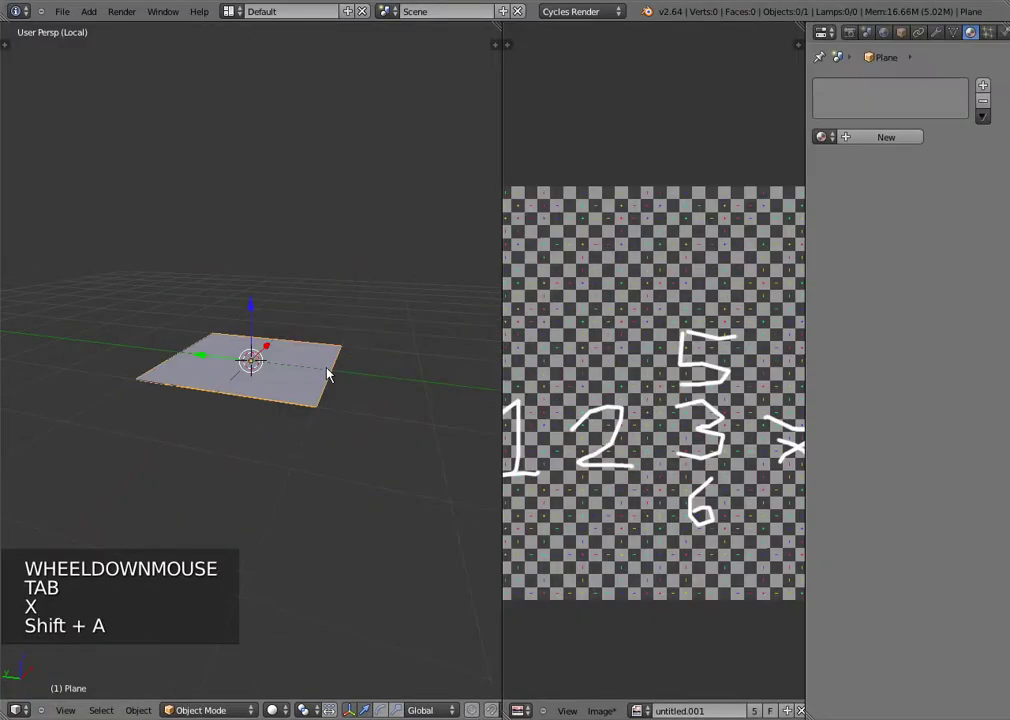
{"action": "key", "text": "r"}
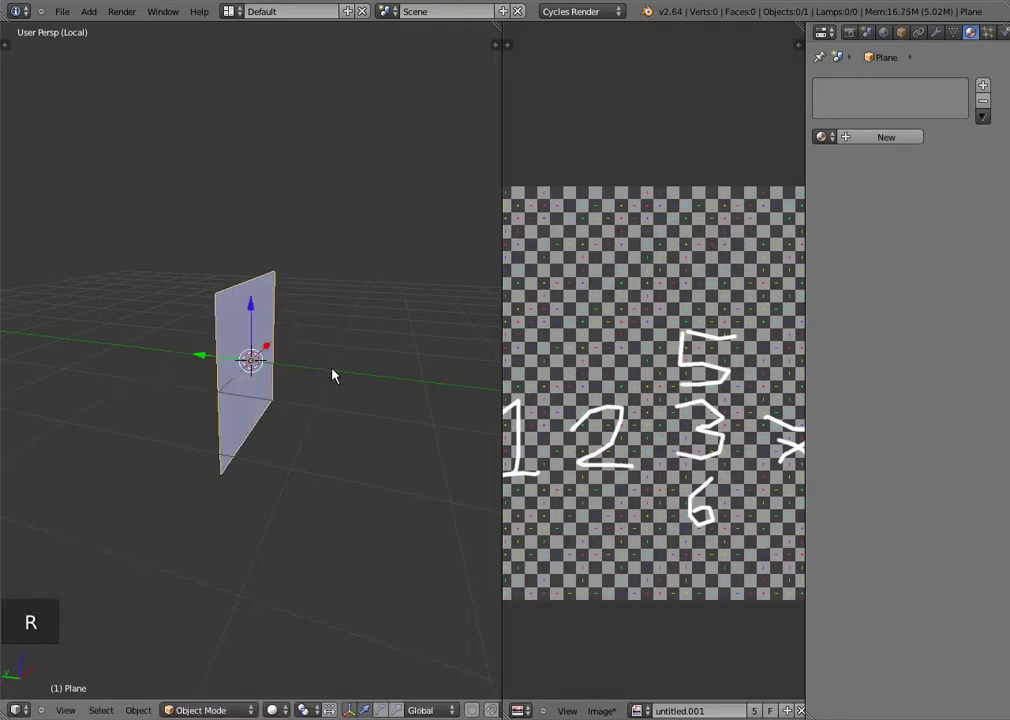
{"action": "left_click", "coordinate": [392, 438]}
Step: Scale the plane taller like a wall and enter Edit Mode on it
{"action": "key", "text": "s"}
{"action": "left_click", "coordinate": [323, 400]}
{"action": "scroll", "scroll_direction": "down", "scroll_amount": 3}
{"action": "middle_click", "coordinate": [280, 420]}
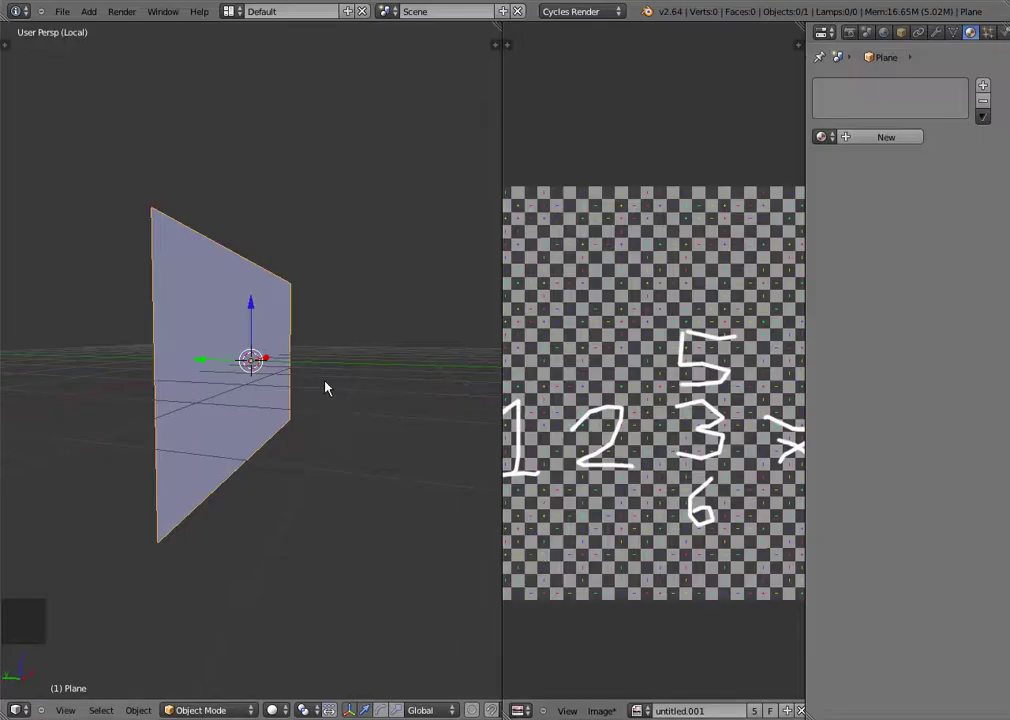
{"action": "key", "text": "Tab"}
Step: Unwrap the plane and scale its UV outline well beyond the checker image's edges
{"action": "key", "text": "u"}
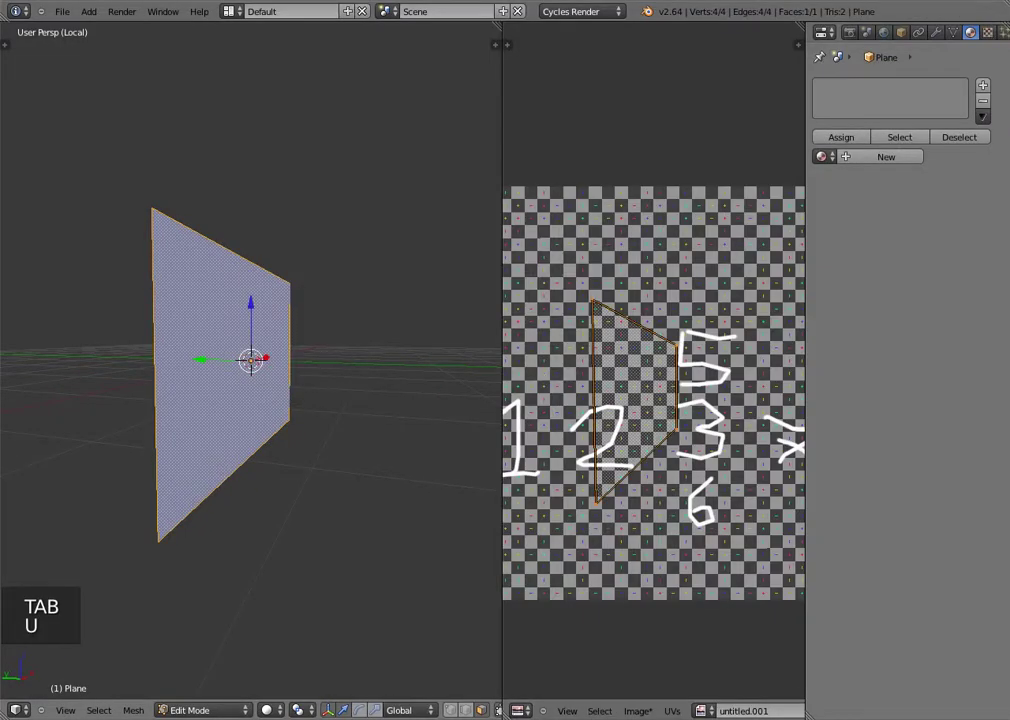
{"action": "scroll", "scroll_direction": "up", "scroll_amount": 3}
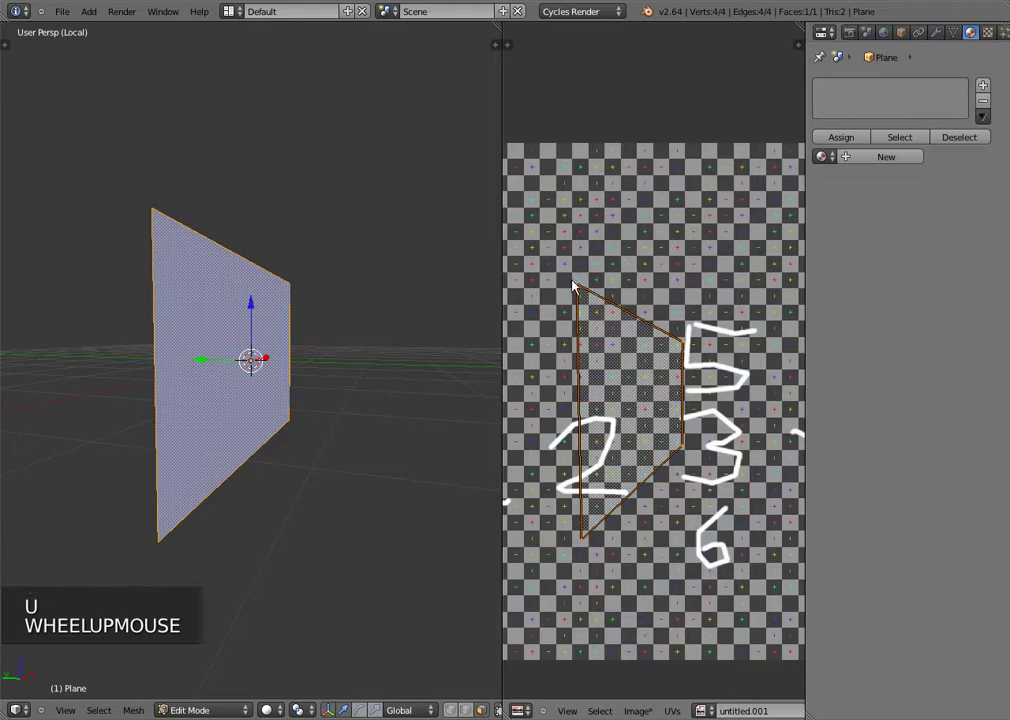
{"action": "key", "text": "s"}
{"action": "left_click", "coordinate": [698, 531]}
{"action": "scroll", "scroll_direction": "down", "scroll_amount": 3}
{"action": "key", "text": "s"}
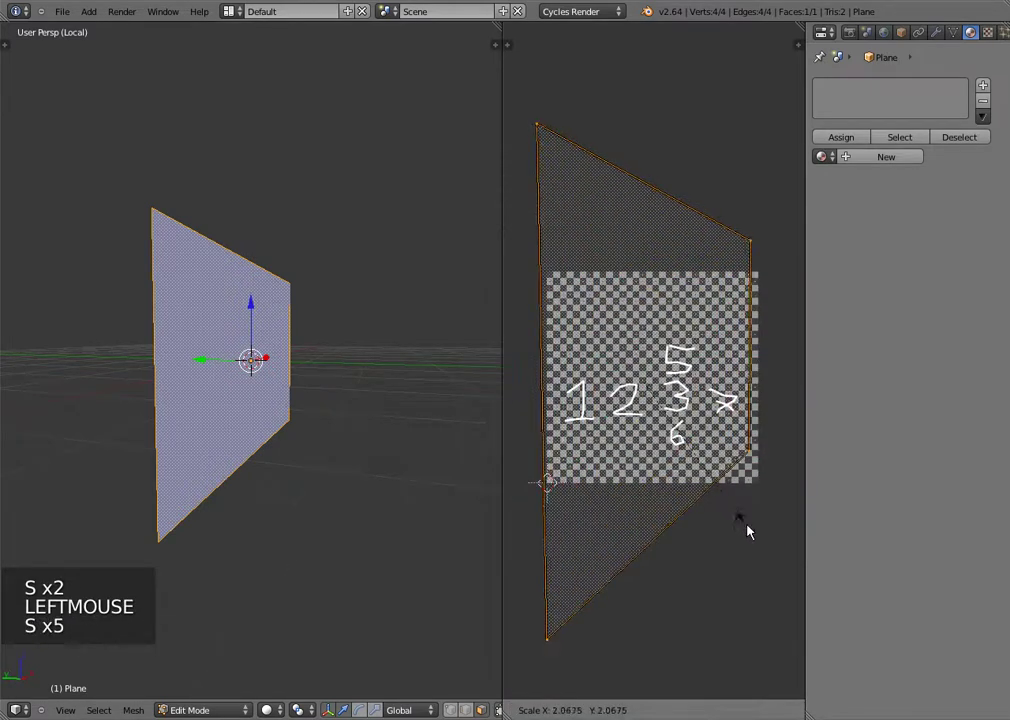
{"action": "left_click", "coordinate": [753, 534]}
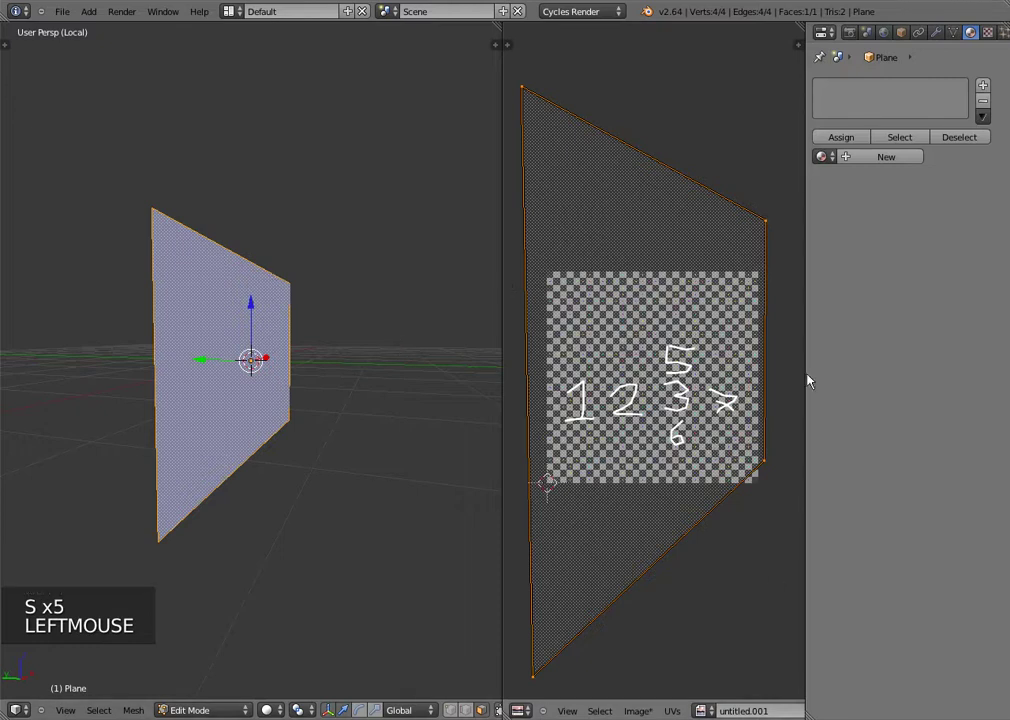
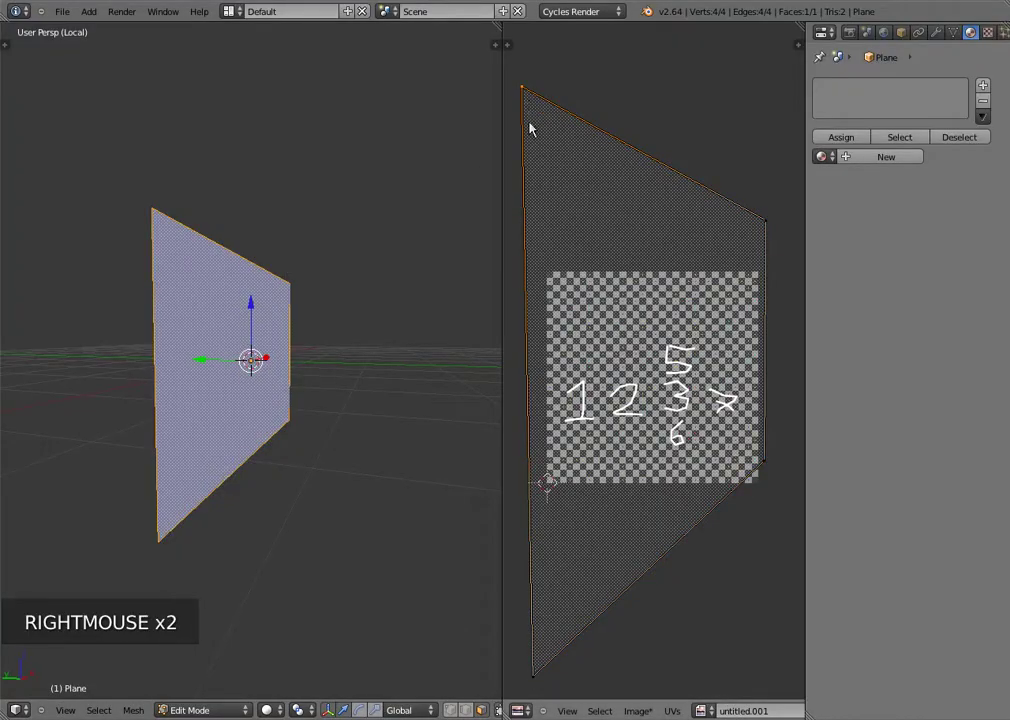
Step: Leave Edit Mode, select the plane as an object and orbit around it
{"action": "key", "text": "g"}
{"action": "right_click", "coordinate": [724, 198]}
{"action": "key", "text": "Tab"}
{"action": "scroll", "scroll_direction": "down", "scroll_amount": 3}
{"action": "middle_click", "coordinate": [339, 319]}
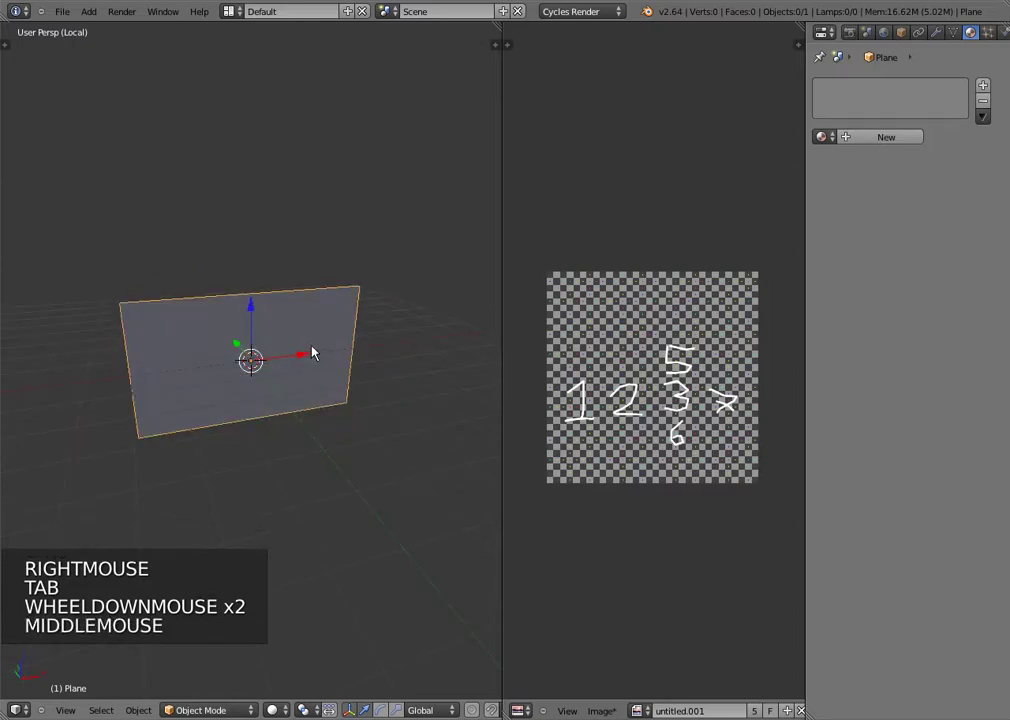
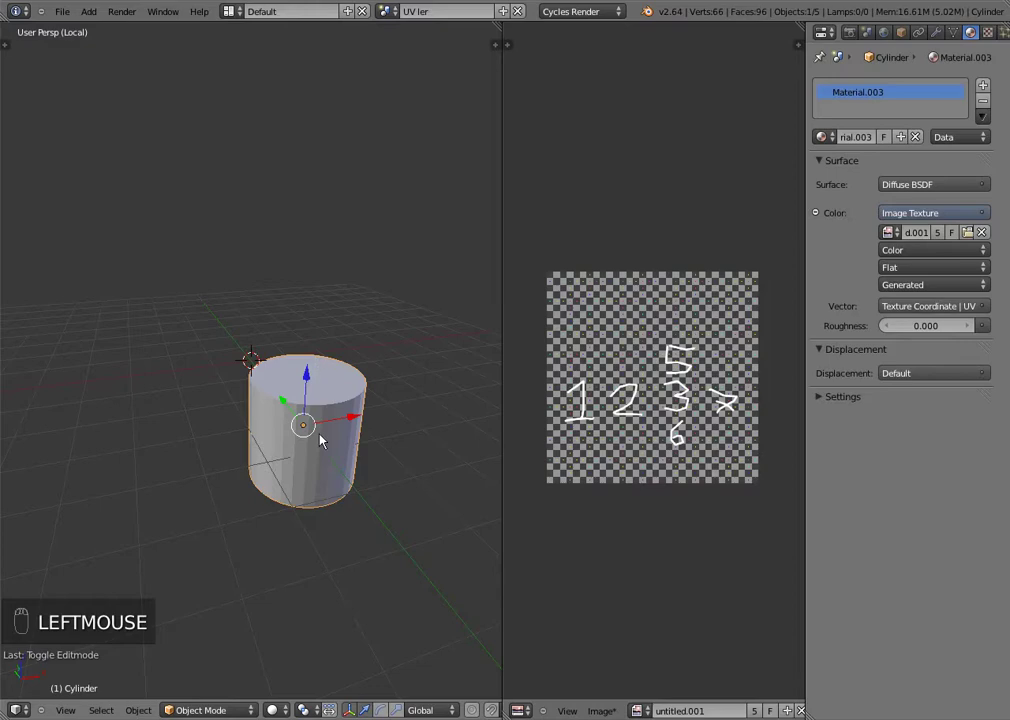
Step: Enter Edit Mode on the cylinder and unwrap the whole mesh onto the texture
{"action": "key", "text": "Tab"}
{"action": "left_click_drag", "start_coordinate": [293, 681], "coordinate": [339, 434]}
{"action": "key", "text": "Tab"}
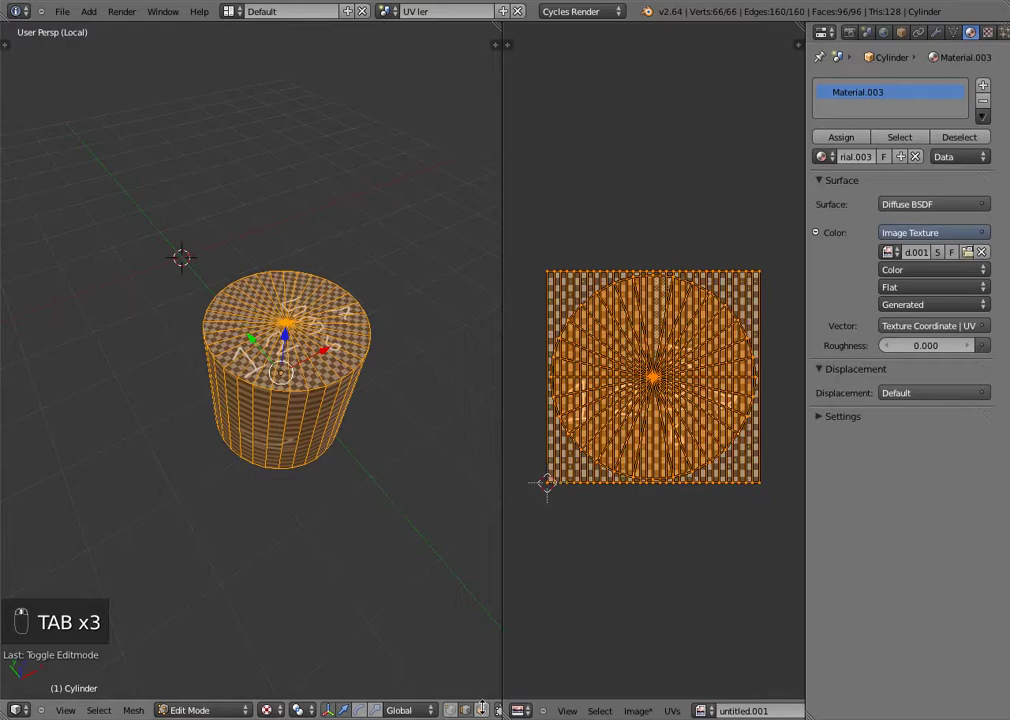
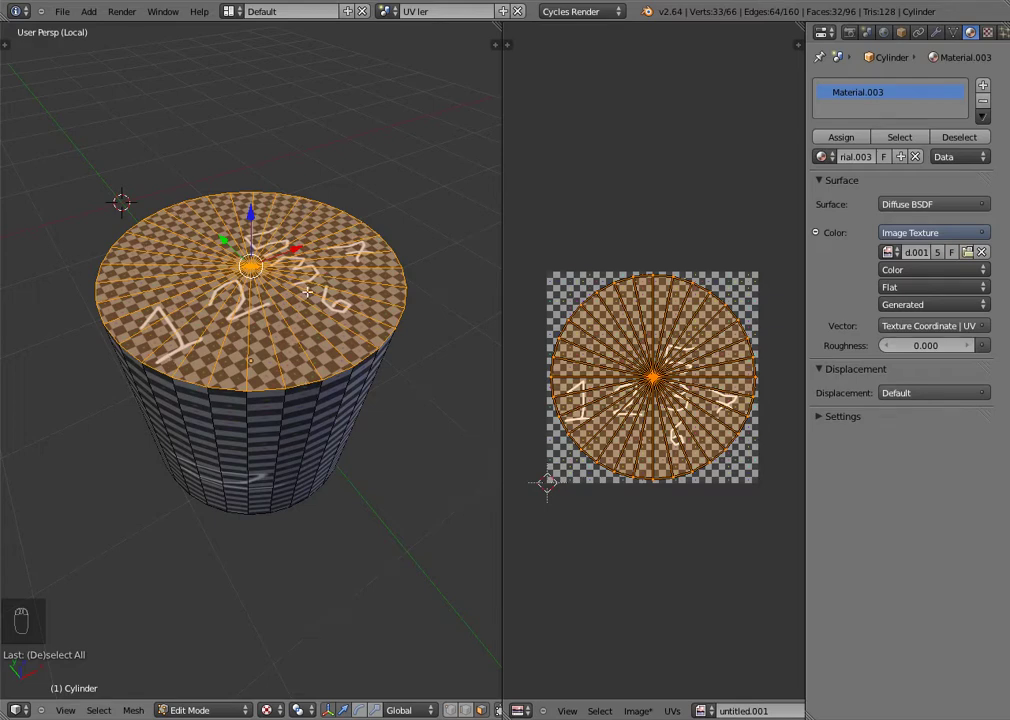
{"action": "key", "text": "Tab"}
Step: Unwrap the cylinder's side faces separately so they spread as vertical strips
{"action": "key", "text": "Tab"}
{"action": "key", "text": "a"}
{"action": "key", "text": "z"}
{"action": "key", "text": "c"}
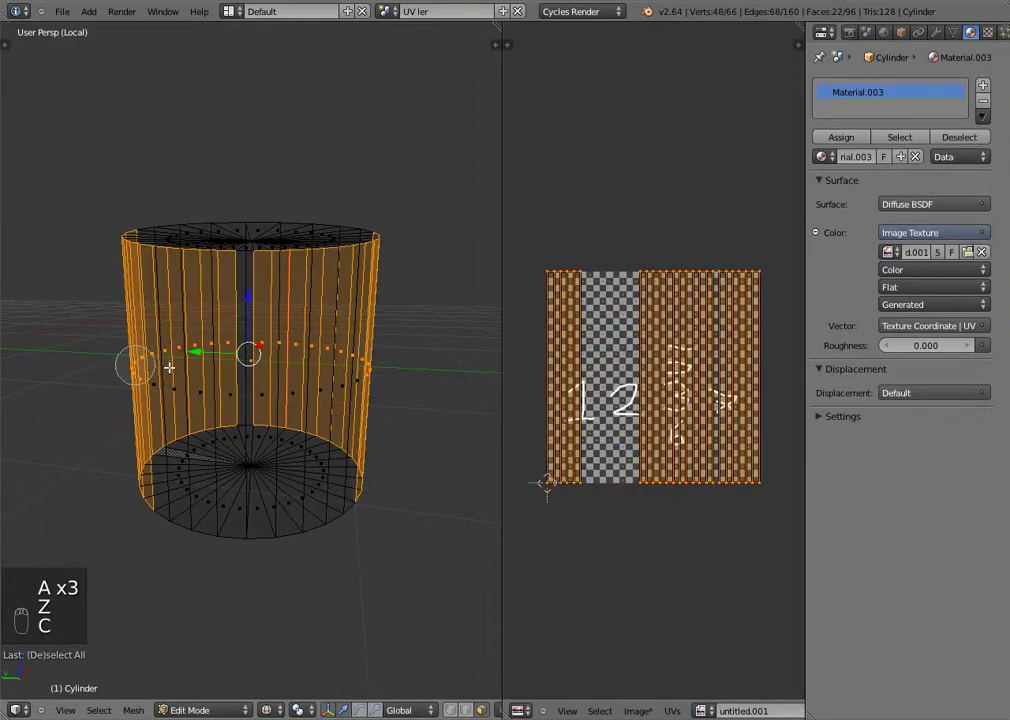
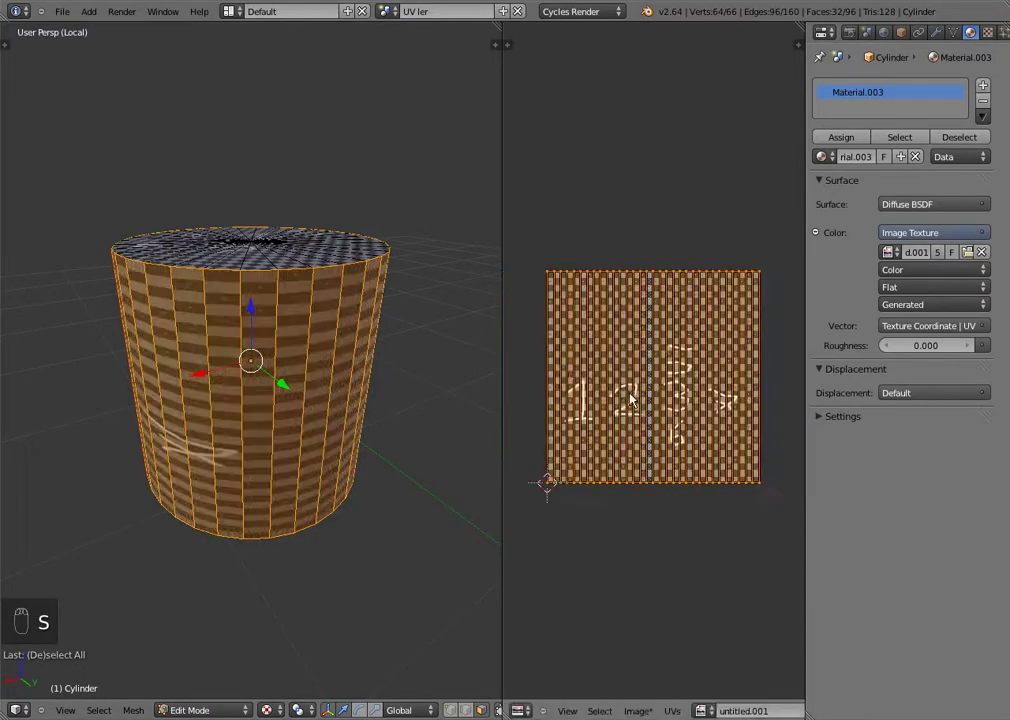
Step: Re-unwrap the cylinder's side faces and preview the texture from the top in Object Mode
{"action": "left_click_drag", "start_coordinate": [703, 471], "coordinate": [746, 490]}
{"action": "key", "text": "s"}
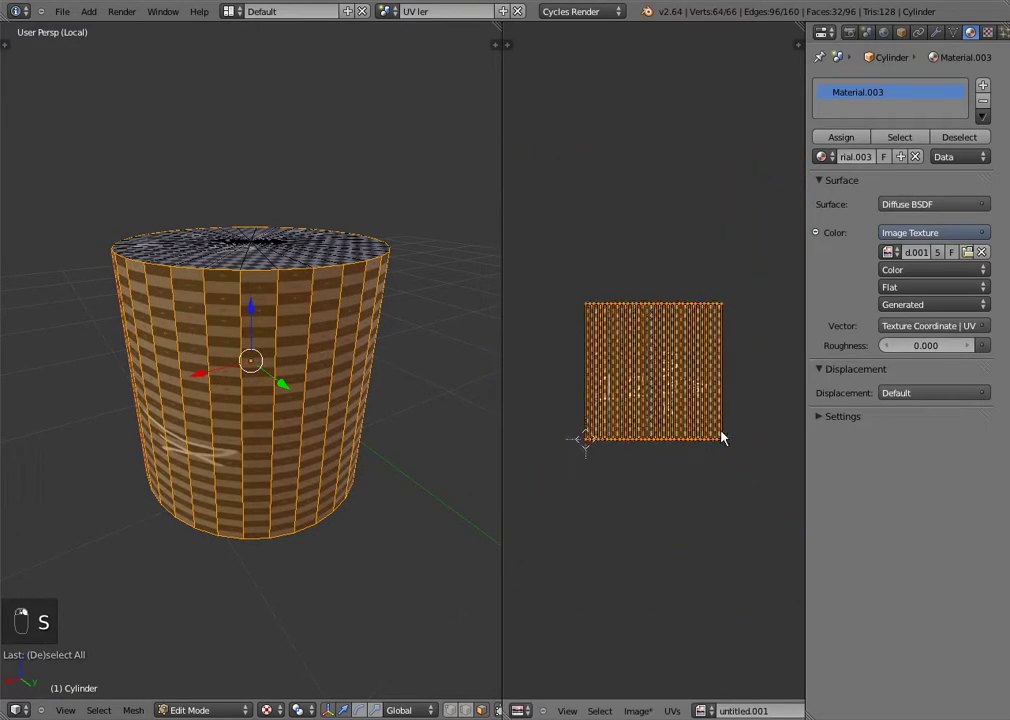
{"action": "key", "text": "s"}
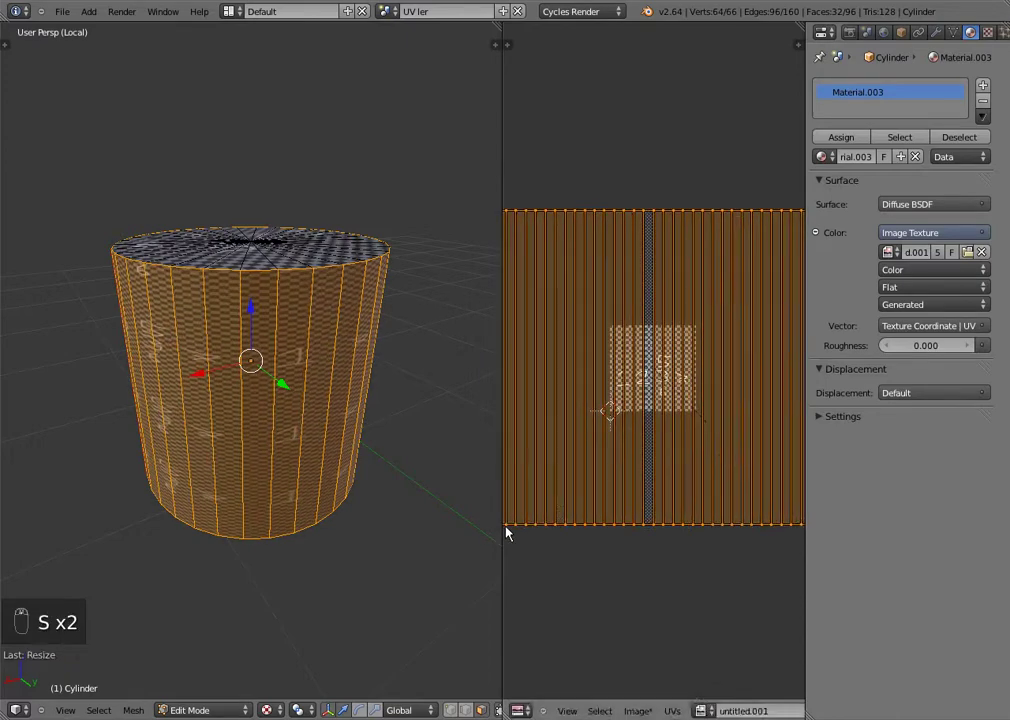
{"action": "key", "text": "Tab"}
{"action": "left_click_drag", "start_coordinate": [332, 430], "coordinate": [519, 426]}
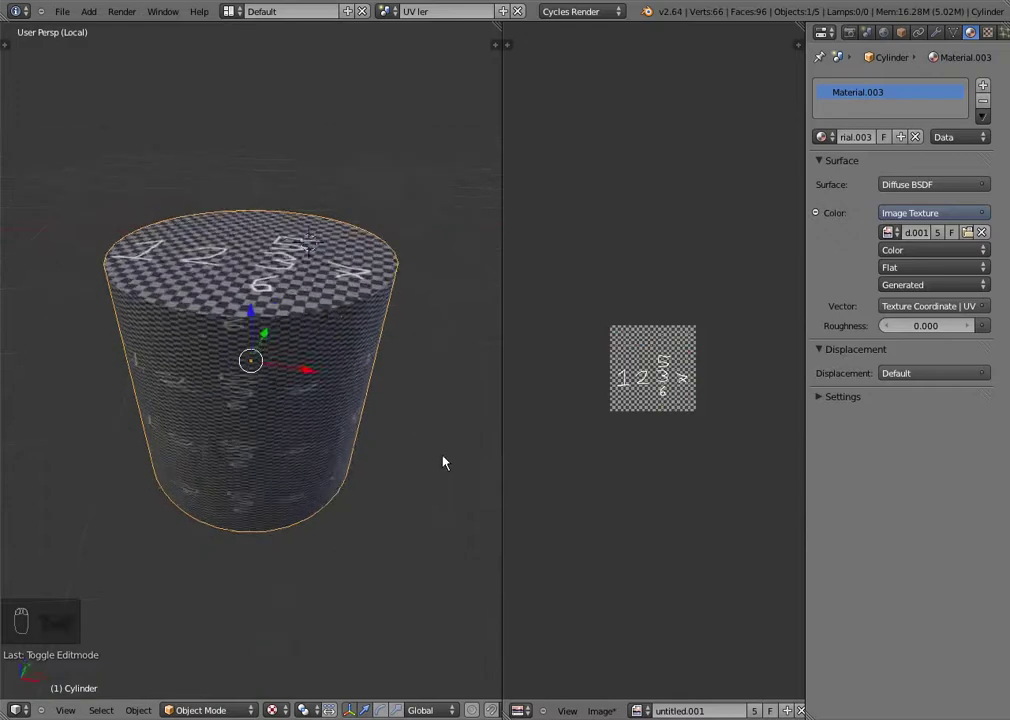
{"action": "key", "text": "Tab"}
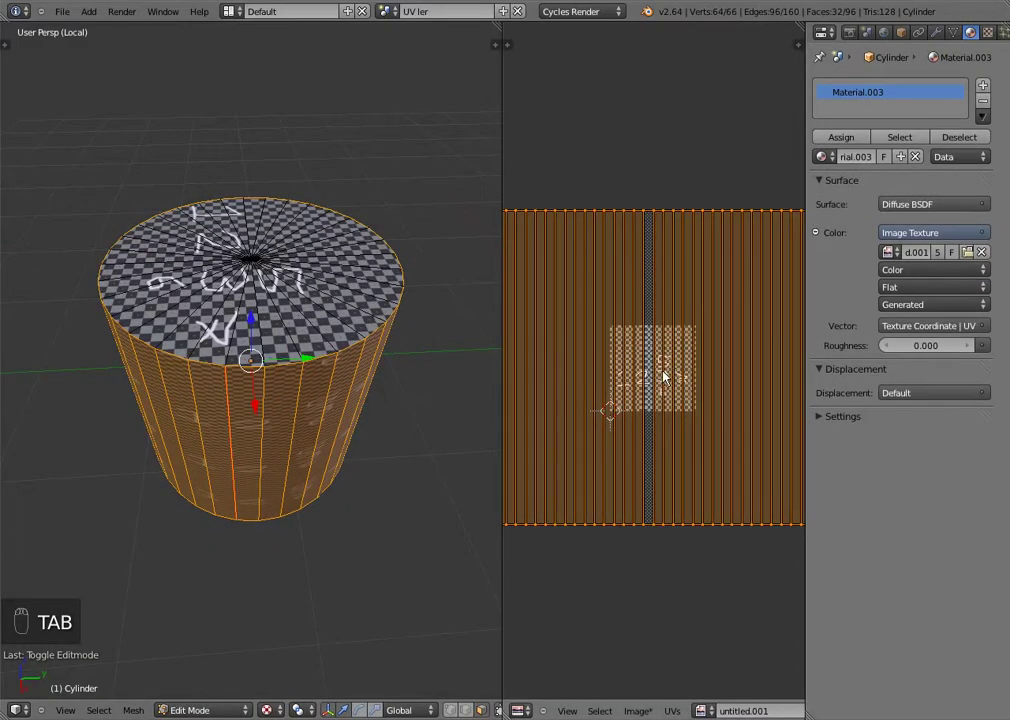
Step: Scale the side UVs down into a compact block inside the checker image and check the result
{"action": "key", "text": "s"}
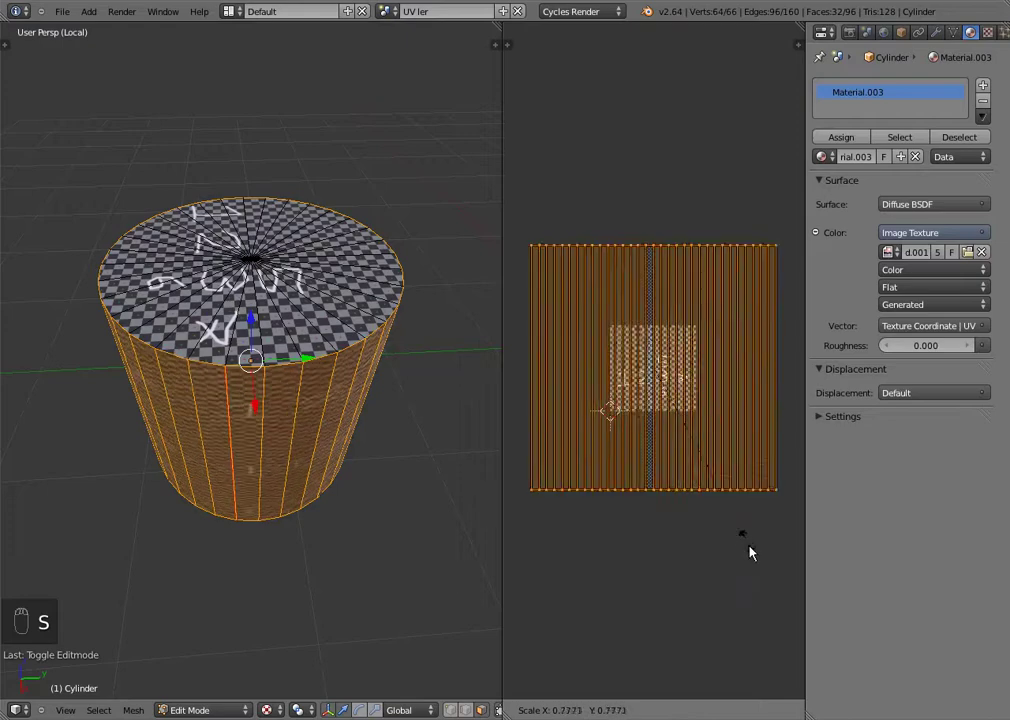
{"action": "right_click", "coordinate": [678, 366]}
{"action": "key", "text": "s"}
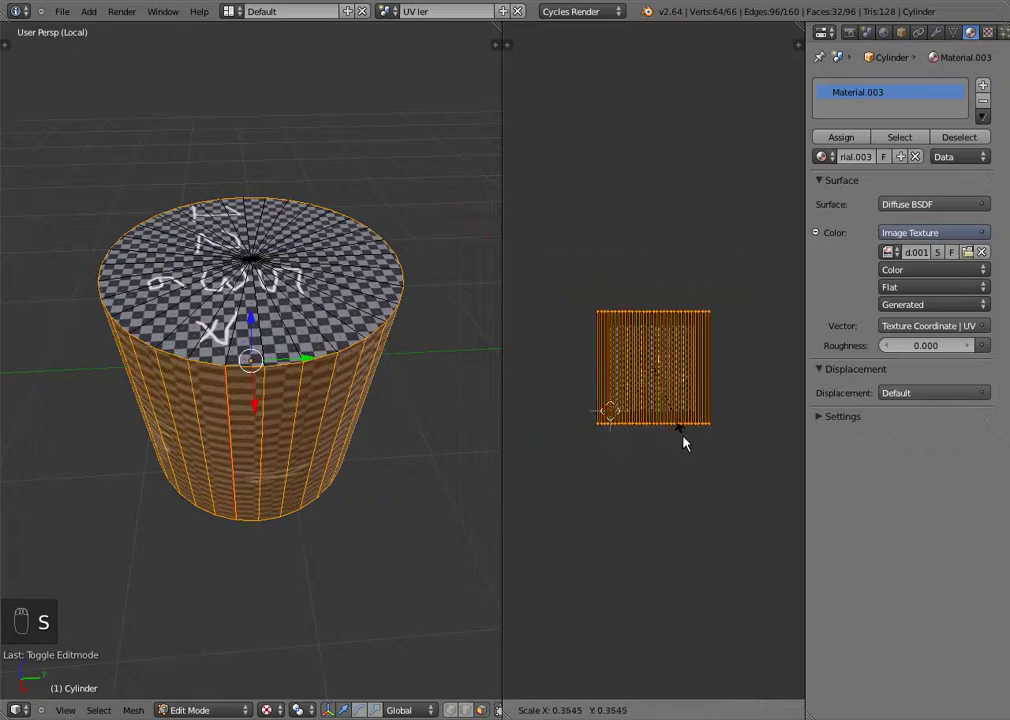
{"action": "left_click_drag", "start_coordinate": [695, 462], "coordinate": [362, 359]}
{"action": "key", "text": "Tab"}
{"action": "key", "text": "z"}
{"action": "key", "text": "z"}
{"action": "key", "text": "Tab"}
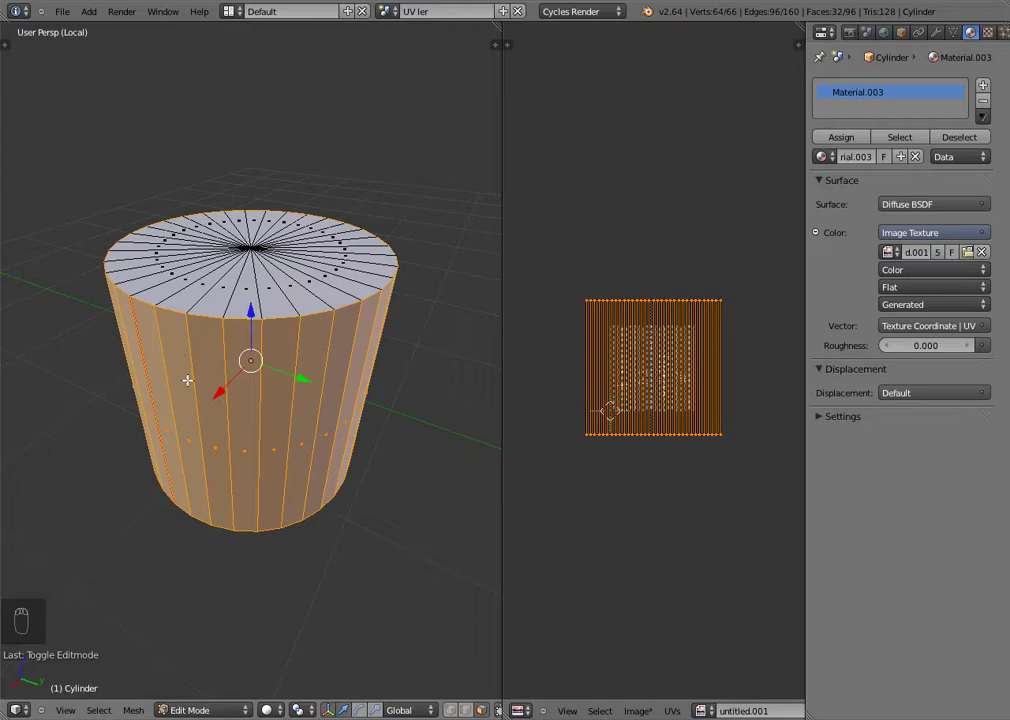
Step: Clear the seams from the side edges via the edge menu, then view the attic render
{"action": "key", "text": "ctrl+e"}
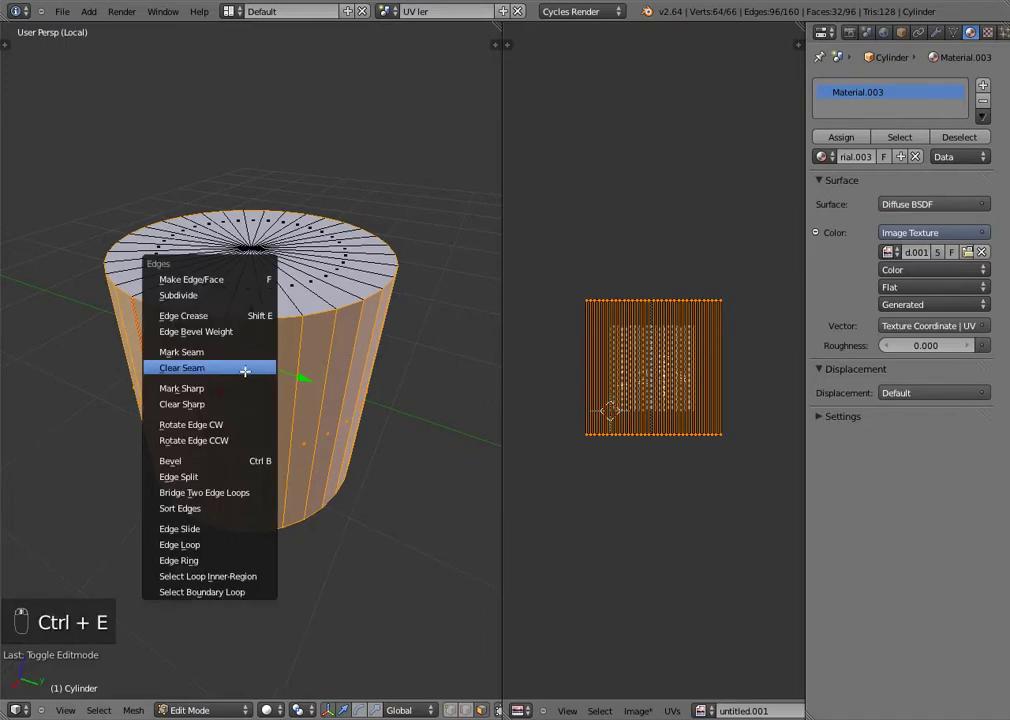
{"action": "key", "text": "z"}
{"action": "key", "text": "a"}
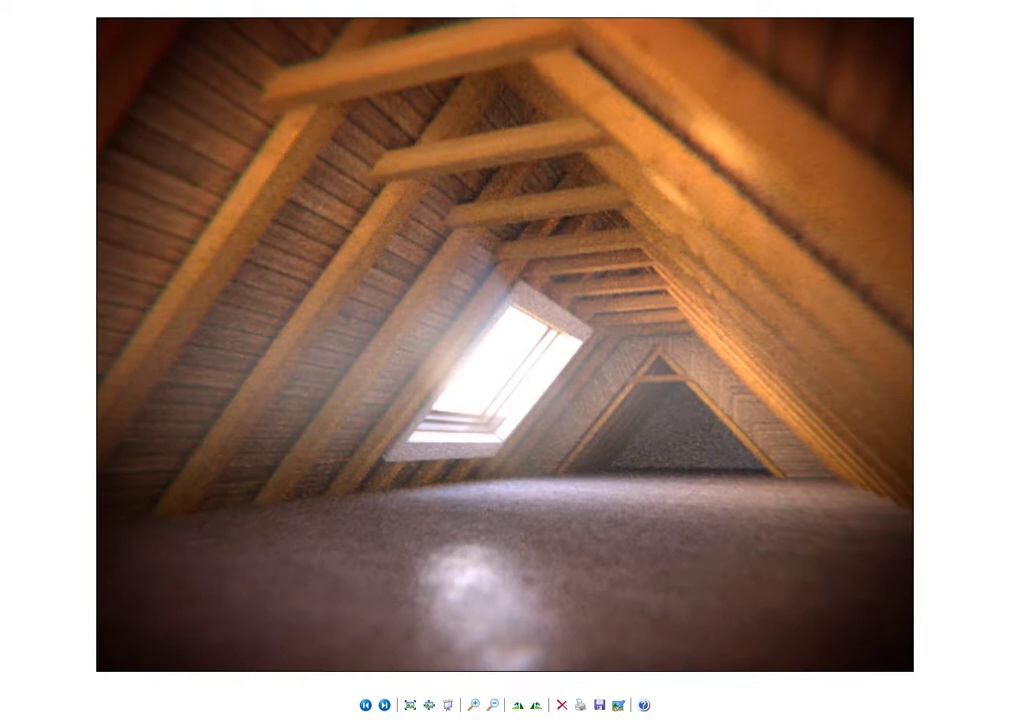
Step: Return from the render to Blender and switch to the default Scene
{"action": "key", "text": "Tab"}
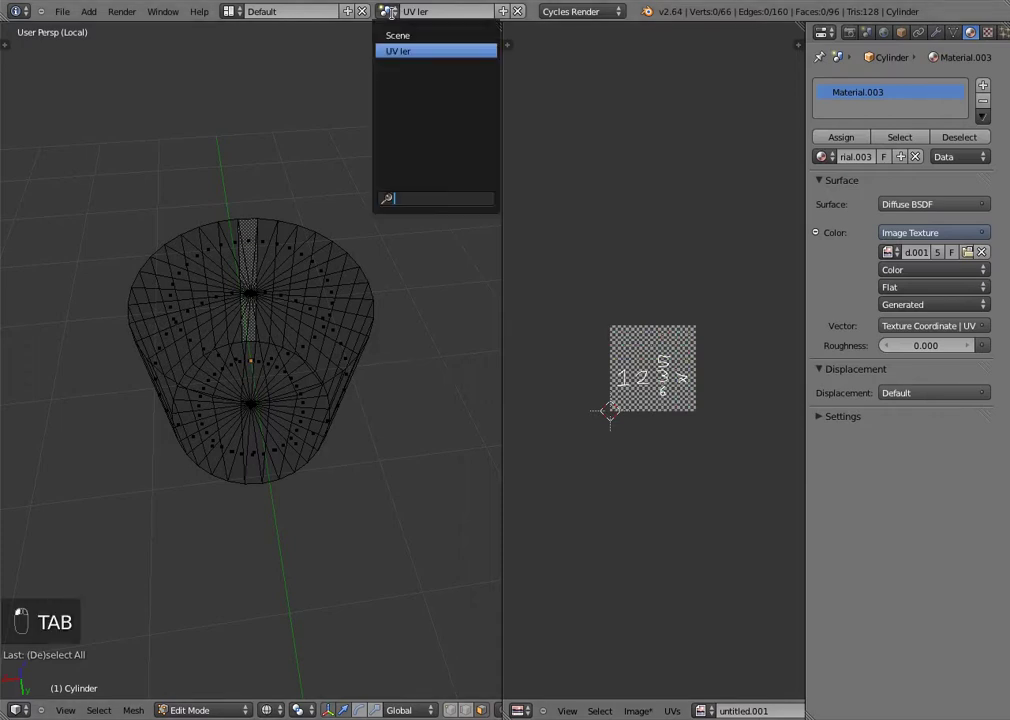
{"action": "scroll", "scroll_direction": "down", "scroll_amount": 3}
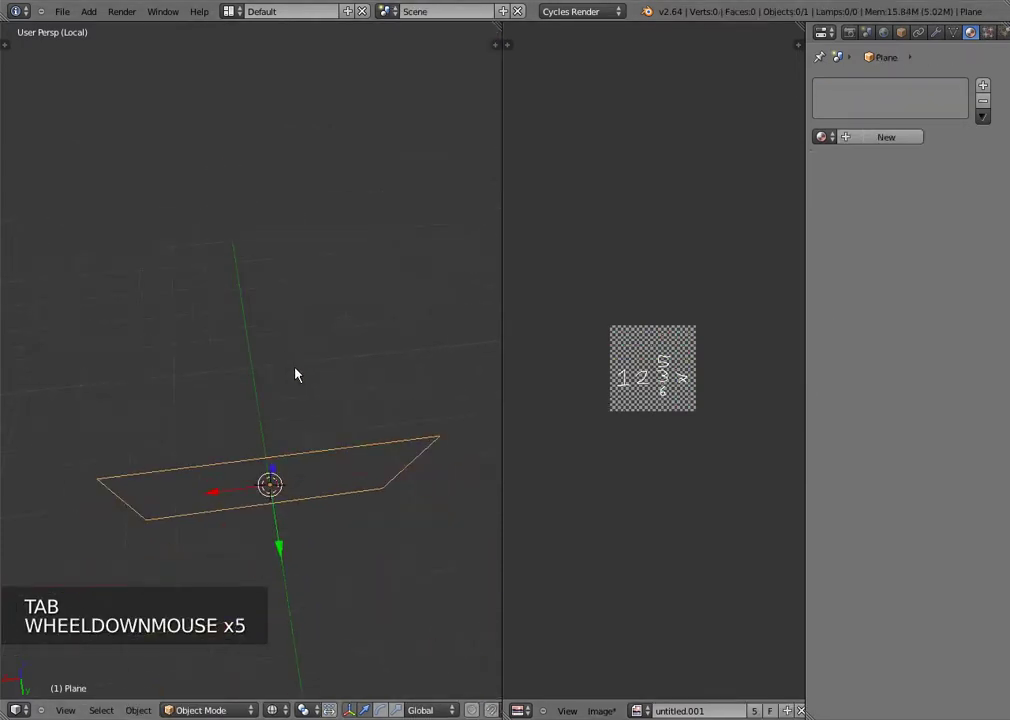
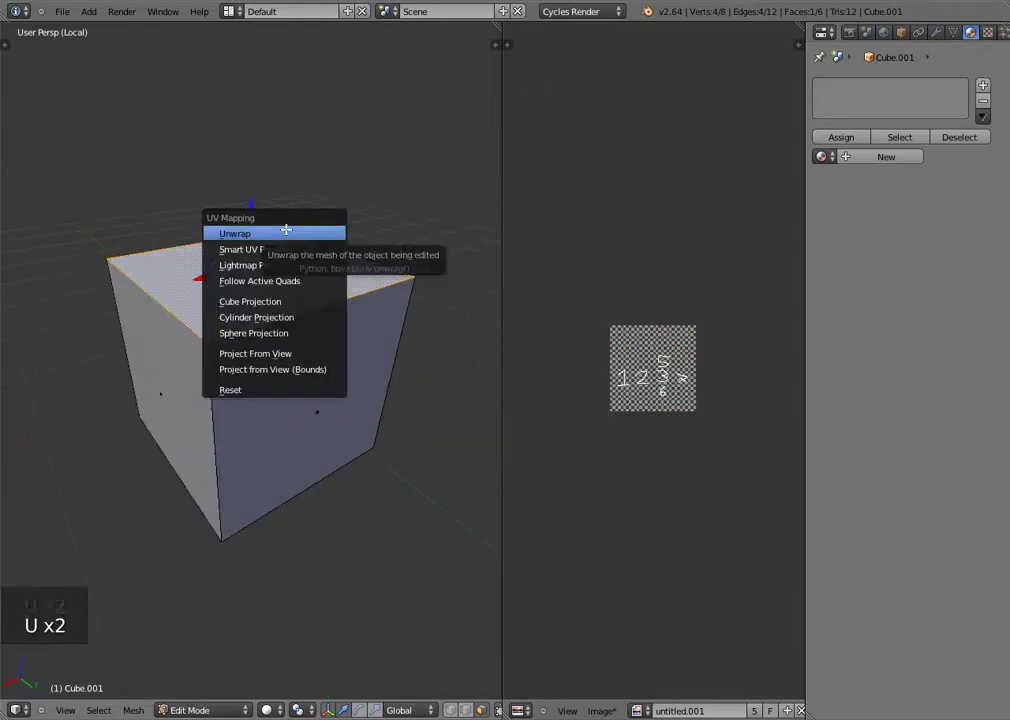
Step: Zoom in on the cube's unwrapped top face filling the numbered checker
{"action": "scroll", "scroll_direction": "up", "scroll_amount": 3}
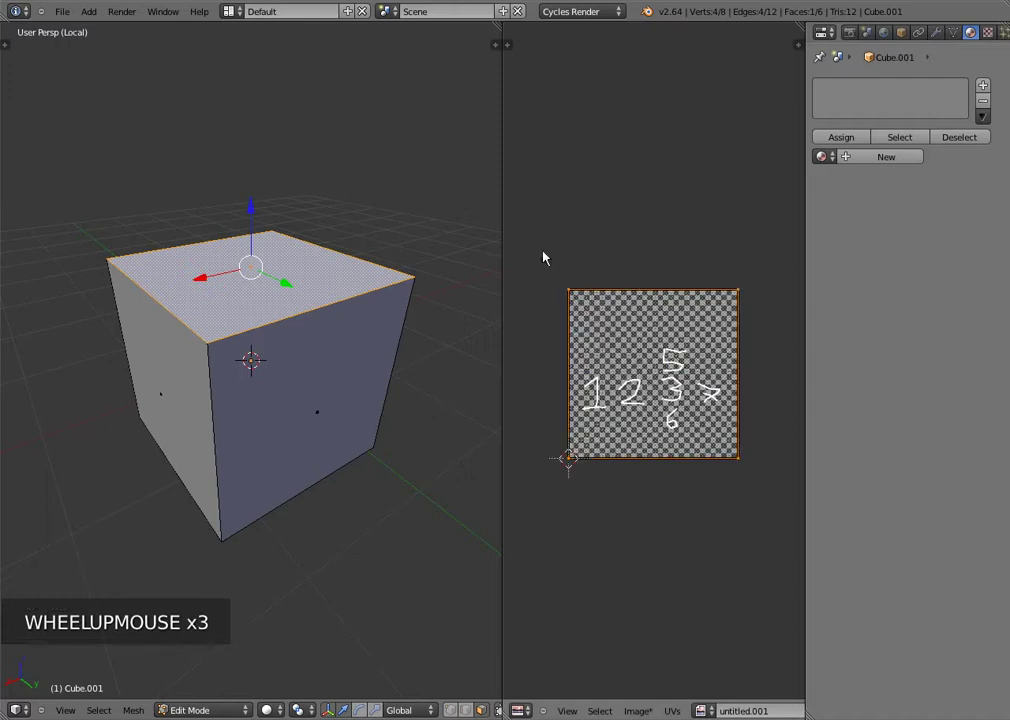
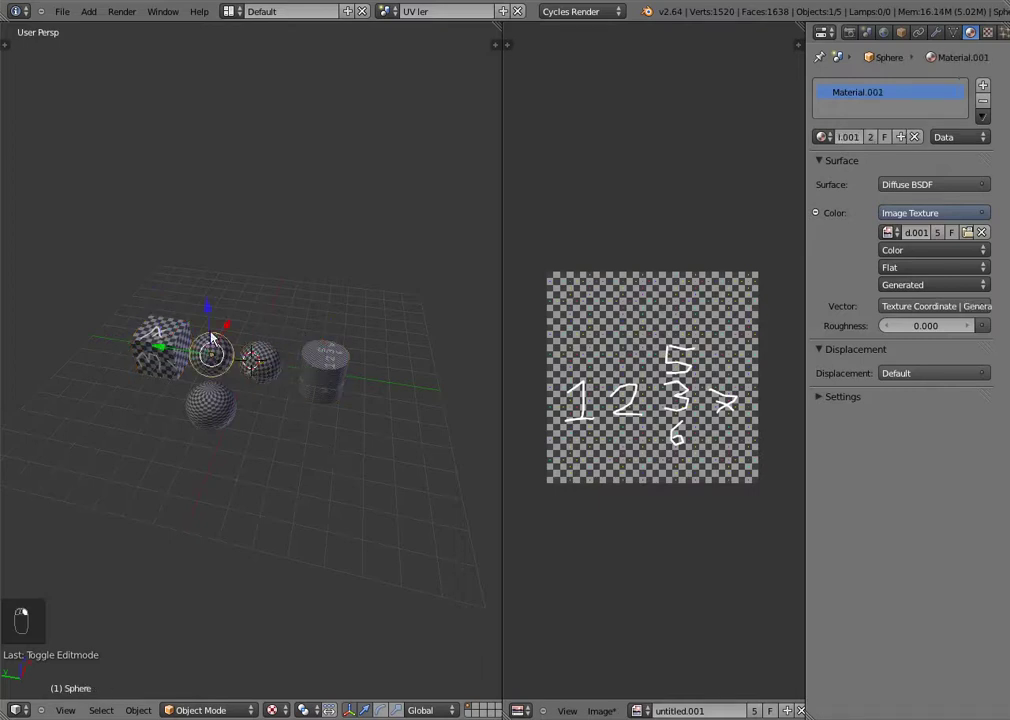
{"action": "key", "text": "shift+a"}
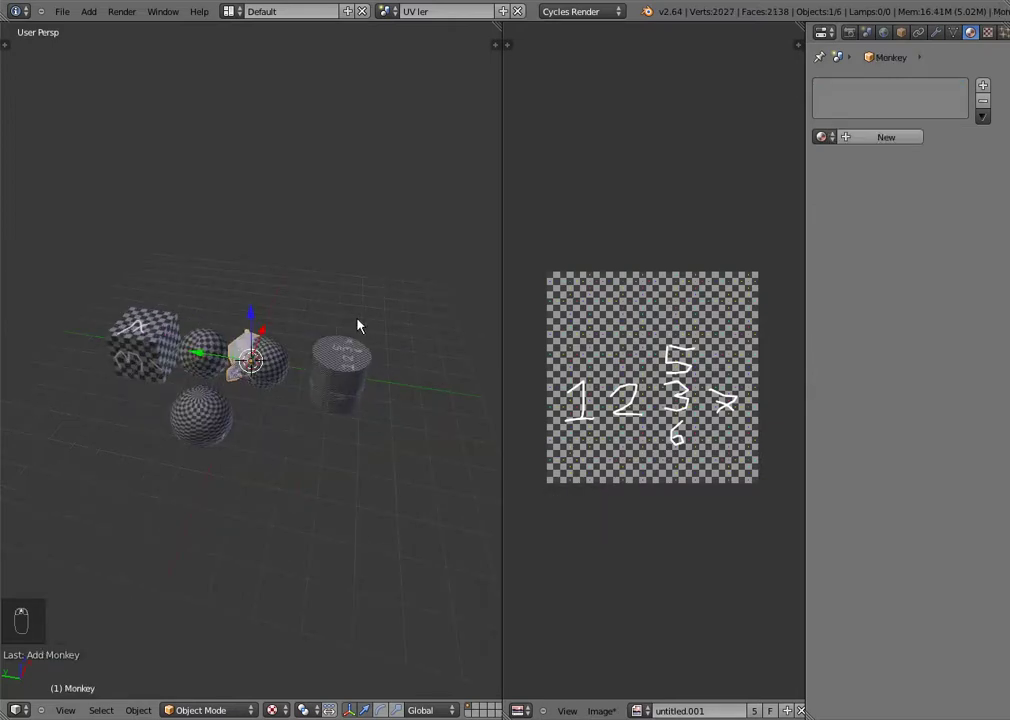
{"action": "key", "text": "x"}
{"action": "key", "text": "shift+a"}
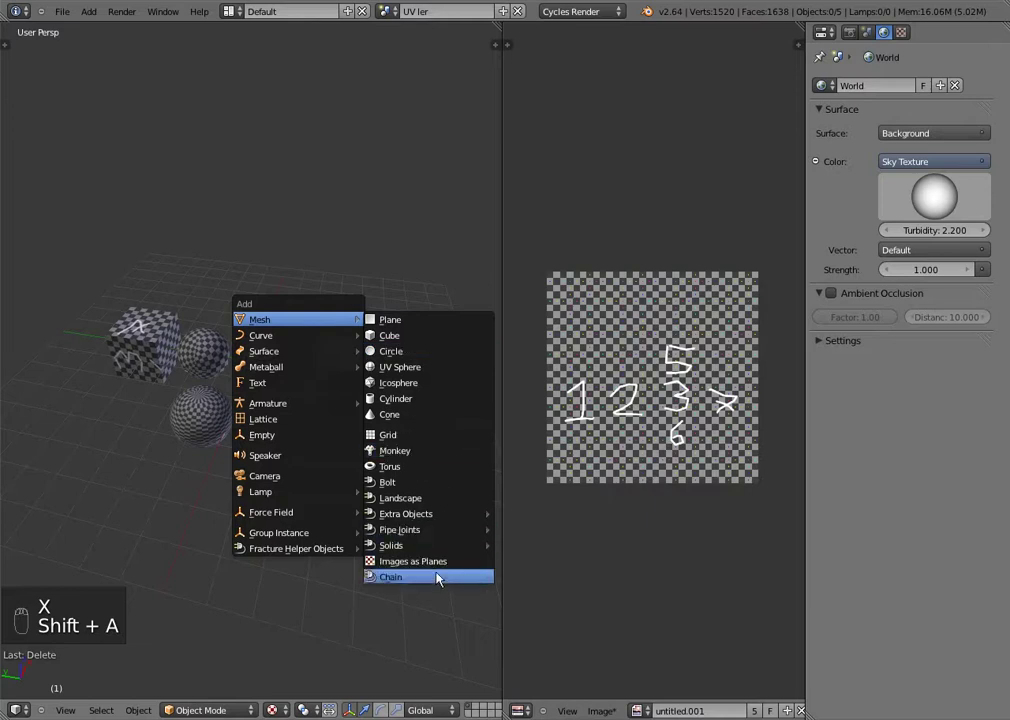